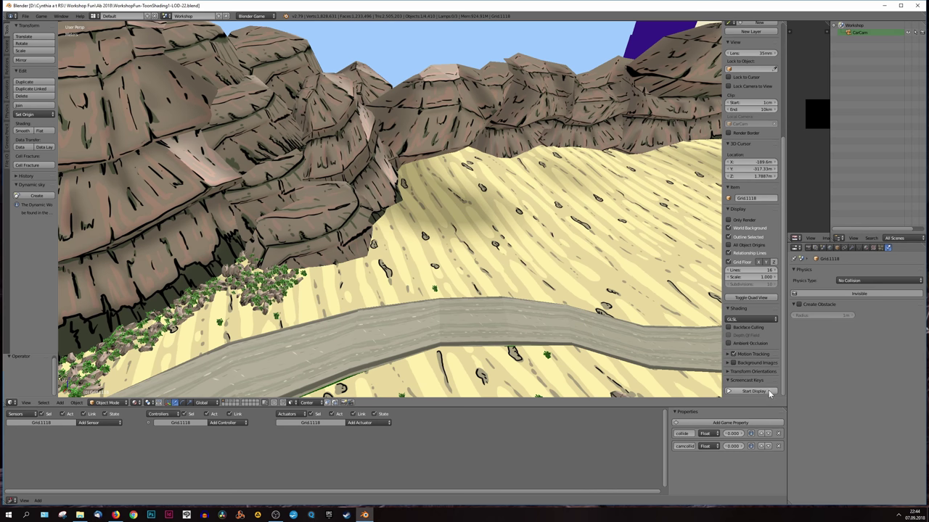
Step: Look over the road and rocks, then switch to the object library layer
scroll("down", 3)
scroll("down", 3)
scroll("down", 3)
scroll("up", 3)
scroll("down", 3)
middle_click(278, 309)
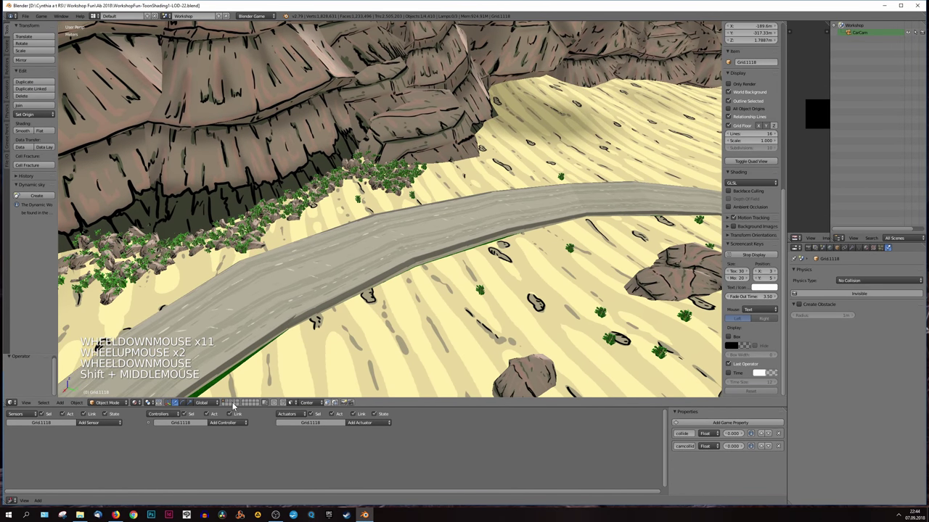
left_click(234, 404)
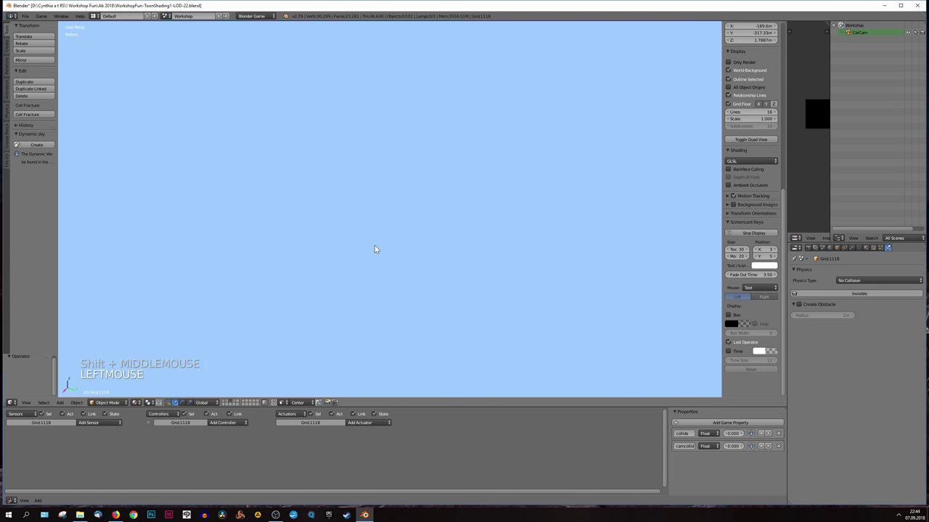
Step: Locate the source meshes on the layer and select and frame the Grasbush mesh
scroll("down", 3)
scroll("down", 3)
middle_click(540, 298)
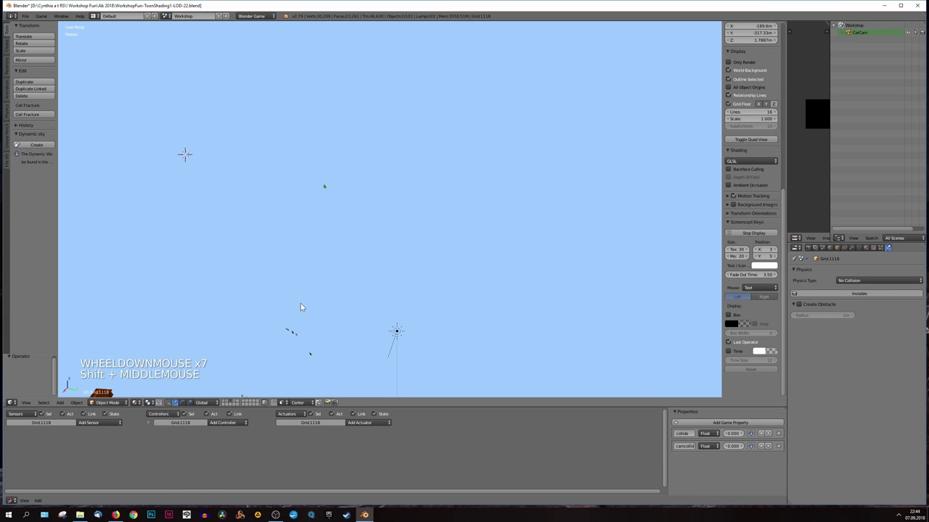
scroll("down", 3)
middle_click(336, 318)
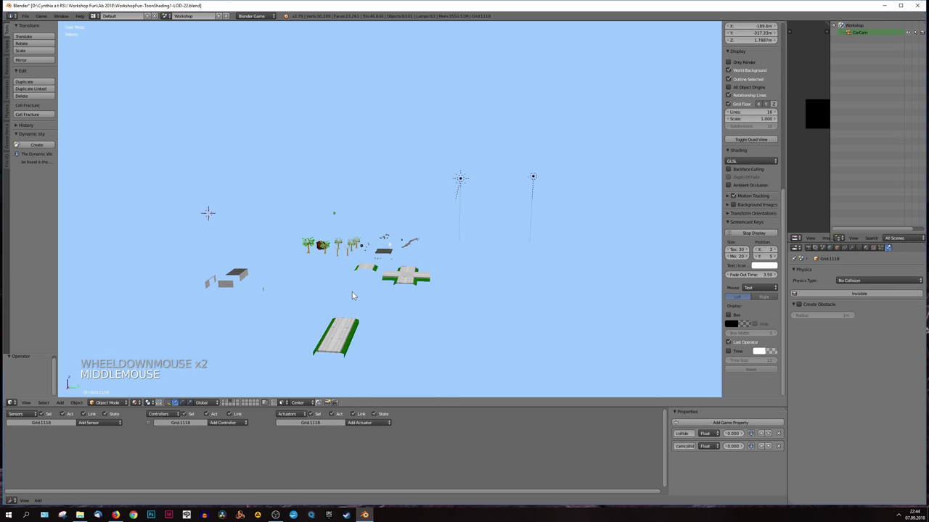
scroll("up", 3)
scroll("up", 3)
middle_click(361, 296)
right_click(463, 237)
key("KP_Decimal")
Step: Compare the smallrock and Grasbush meshes and show the bush's Object tab Levels of Detail
scroll("down", 3)
middle_click(508, 202)
scroll("down", 3)
middle_click(493, 244)
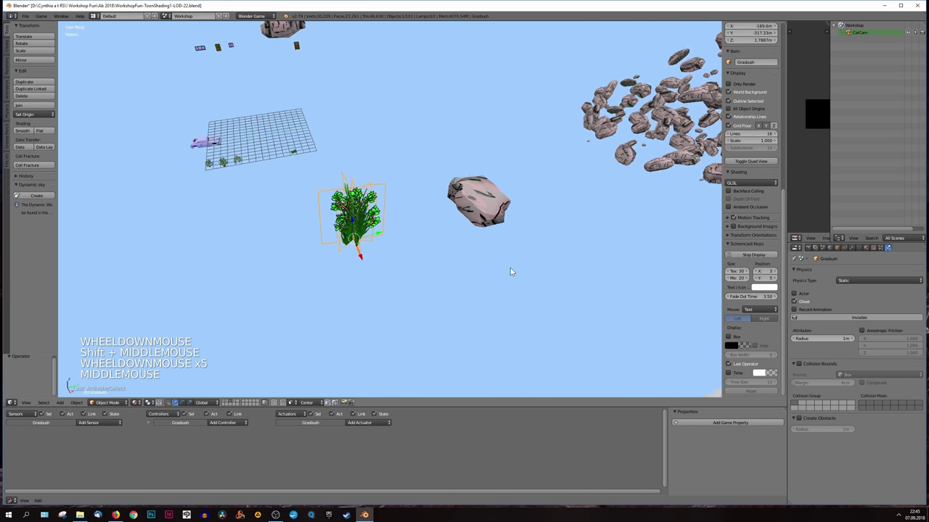
left_click(890, 283)
right_click(481, 222)
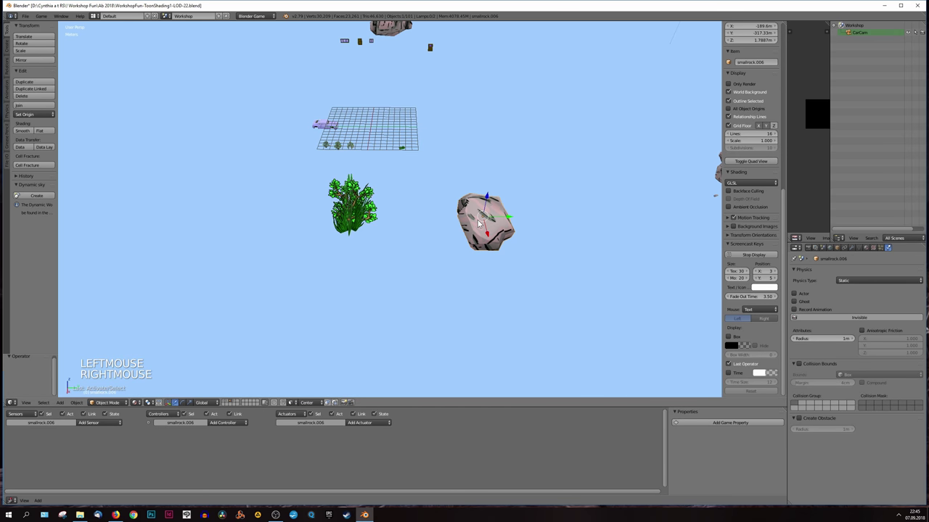
scroll("up", 3)
scroll("down", 3)
right_click(363, 215)
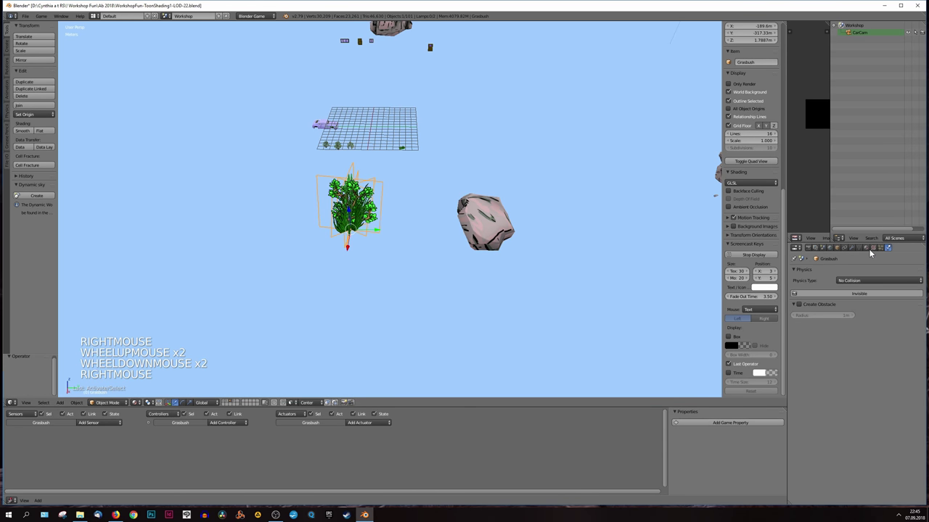
left_click(873, 253)
left_click(842, 251)
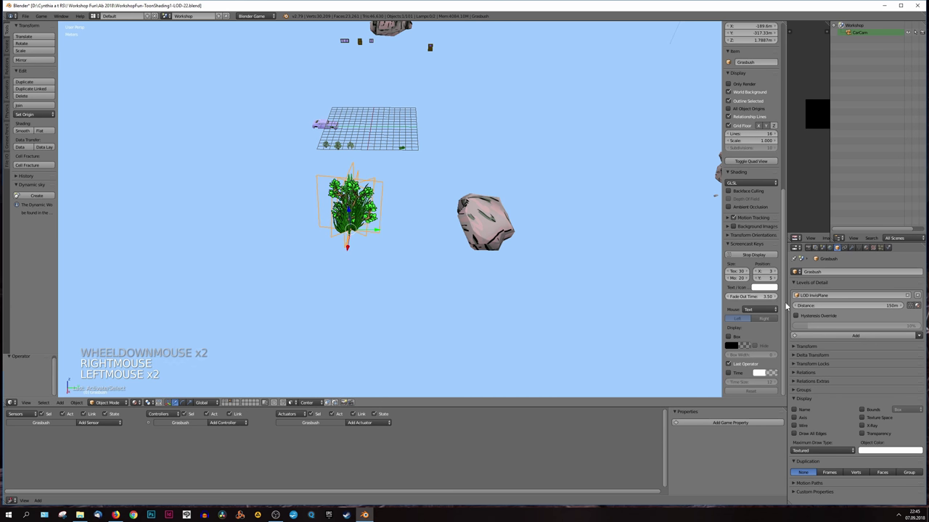
Step: Select the smallrock mesh and inspect it up close with its level-of-detail settings
right_click(488, 232)
middle_click(398, 228)
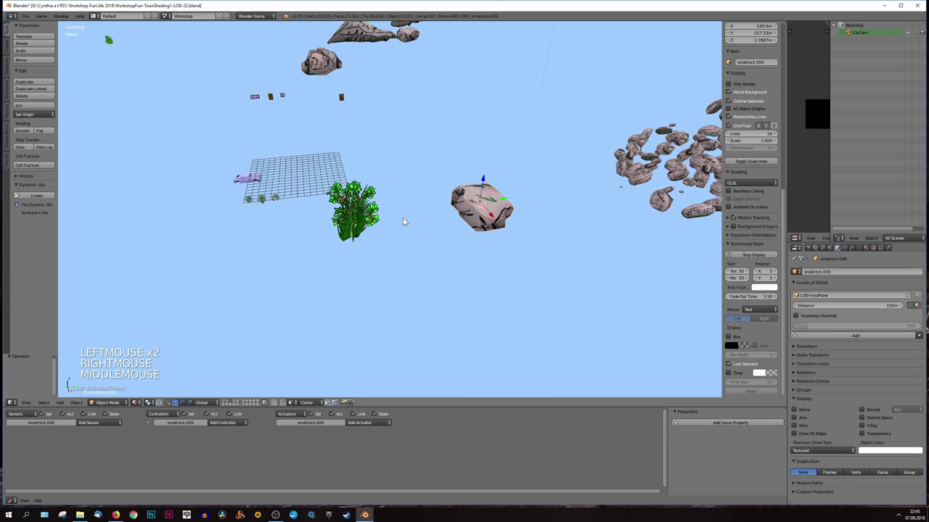
scroll("down", 3)
scroll("up", 3)
middle_click(407, 204)
middle_click(423, 198)
scroll("down", 3)
middle_click(455, 206)
middle_click(393, 203)
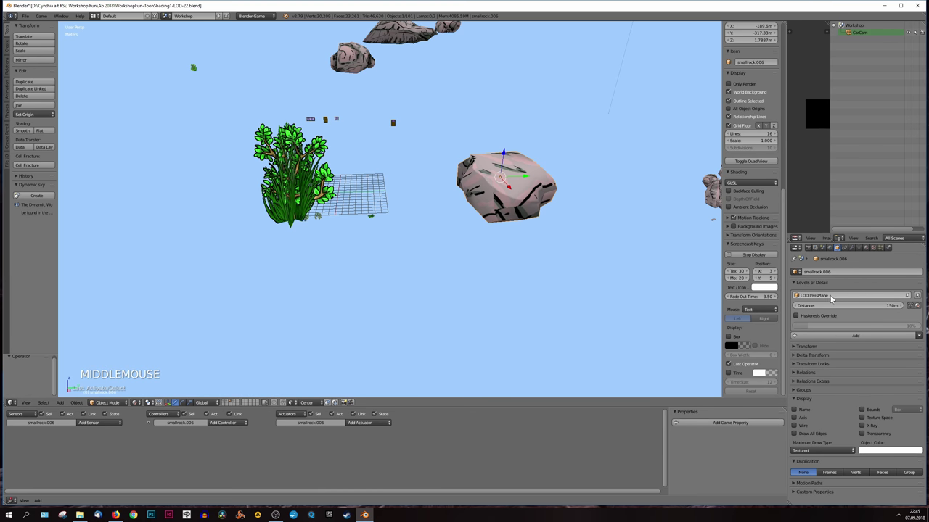
key("g")
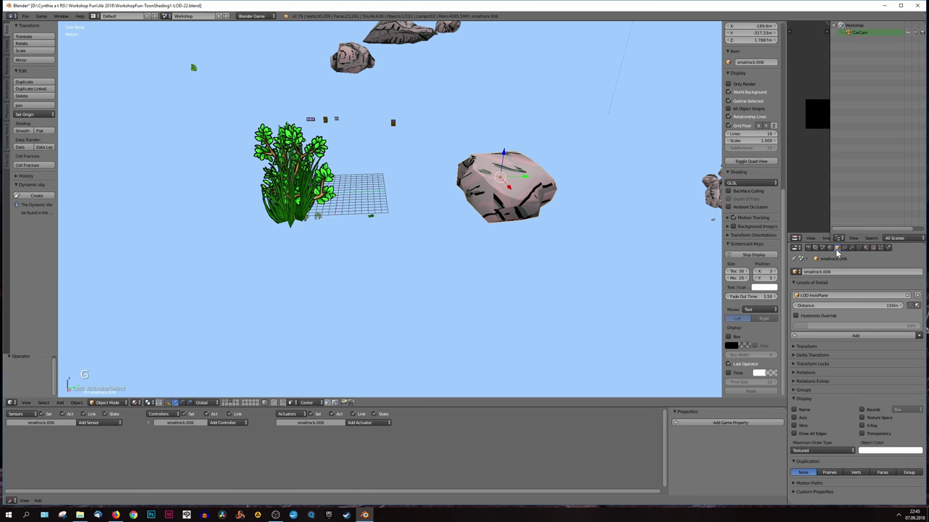
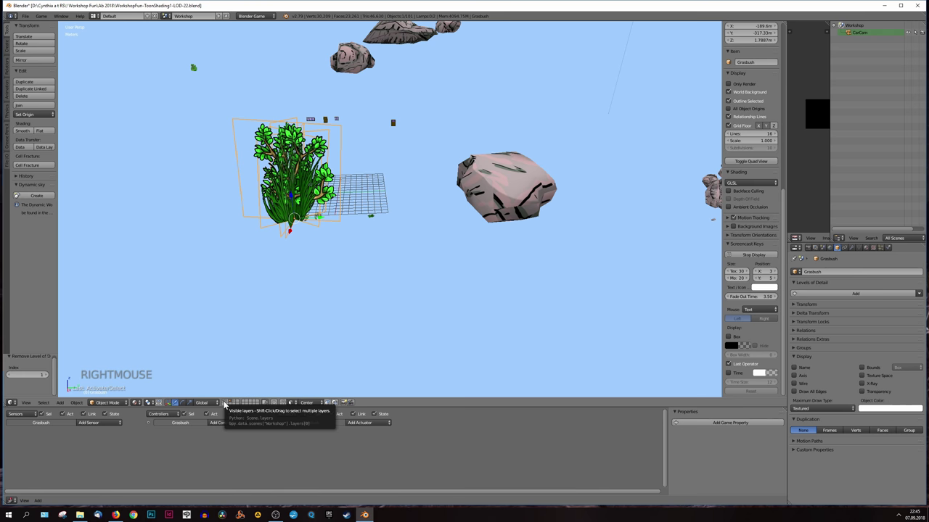
Step: Back in the canyon scene, select the terrain piece along the canyon wall and frame it
middle_click(449, 254)
scroll("down", 3)
middle_click(265, 145)
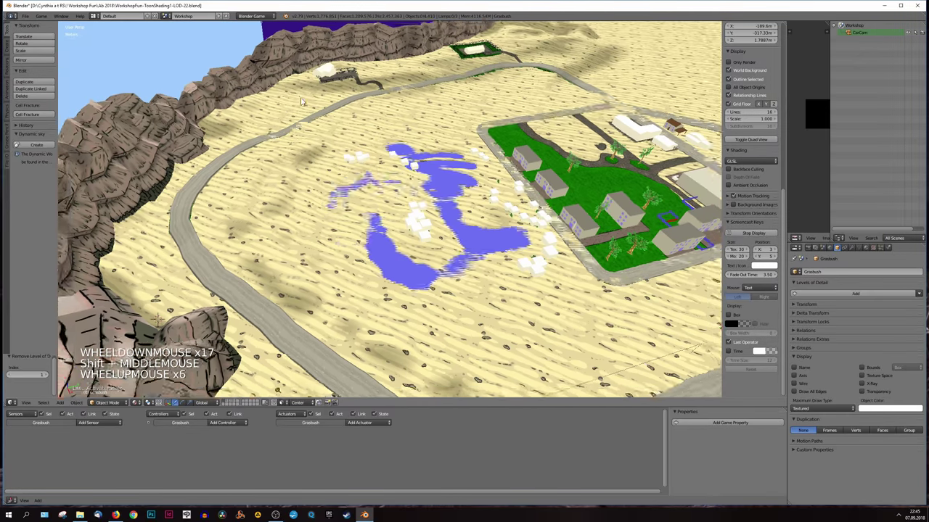
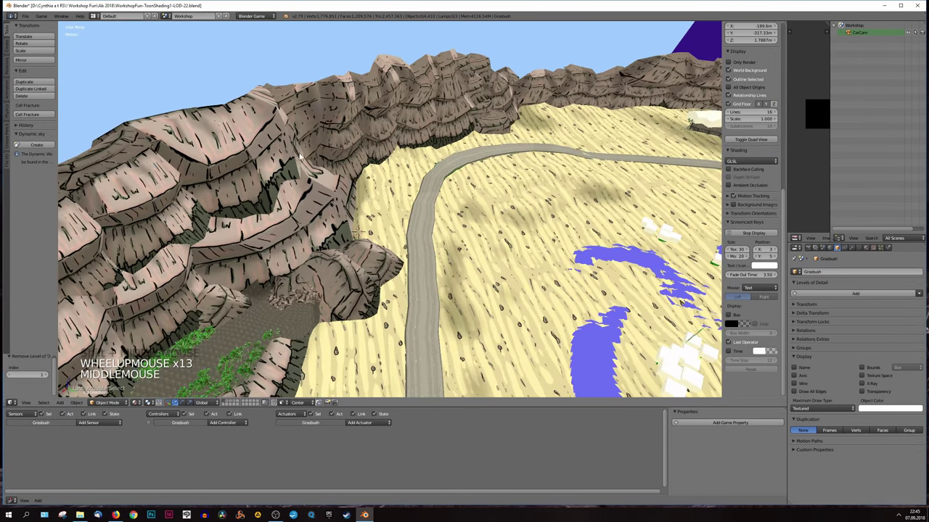
scroll("up", 3)
right_click(516, 117)
key("KP_Decimal")
scroll("up", 3)
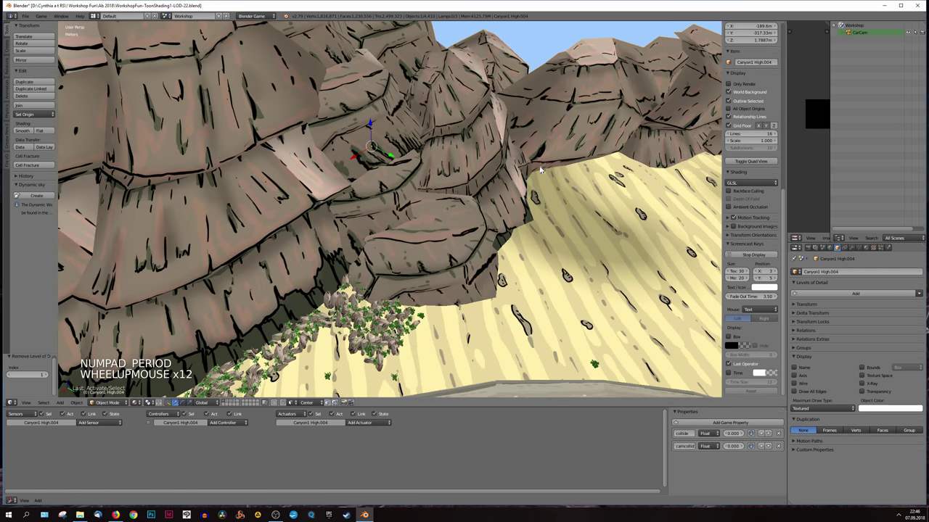
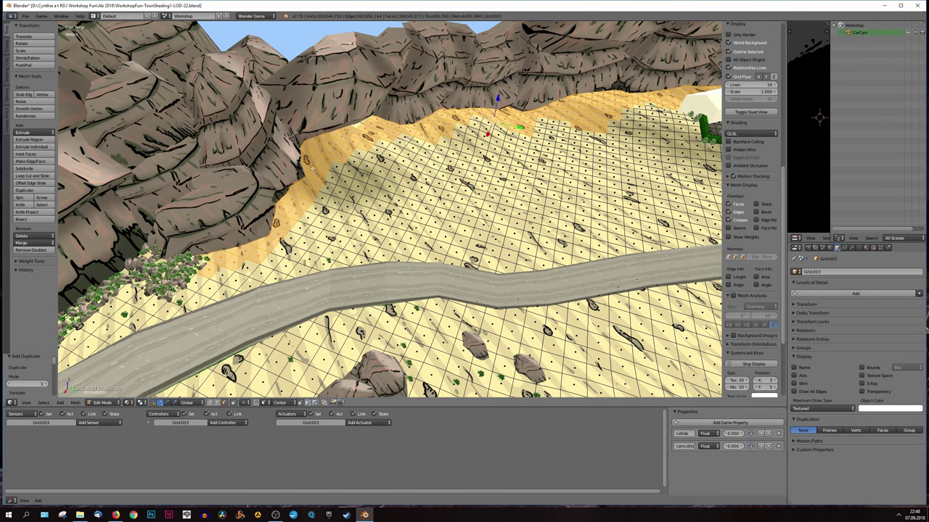
Step: Separate the selected sand-strip faces into their own object and select the new Grid
key("g")
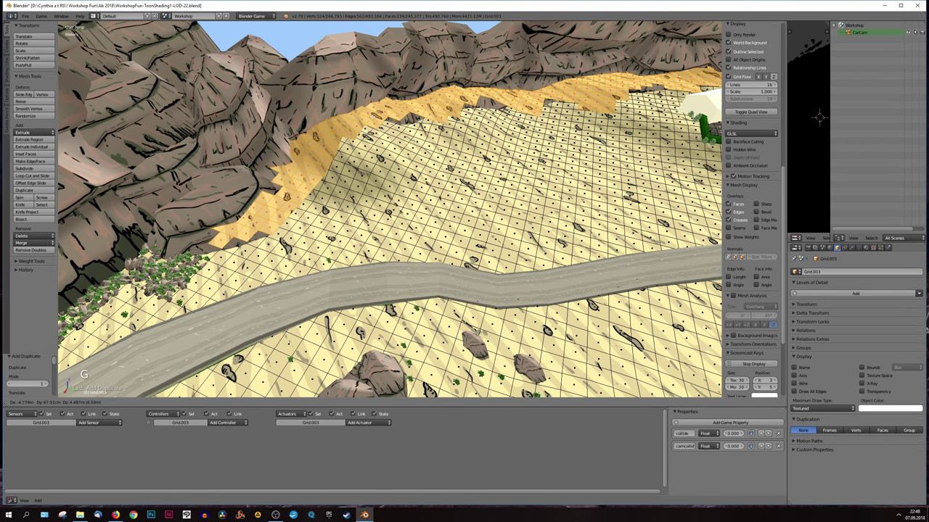
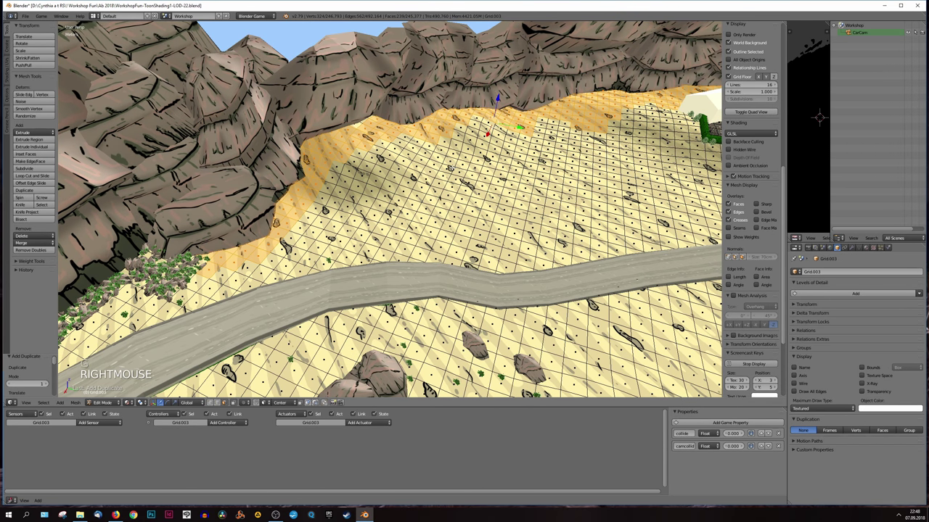
key("p")
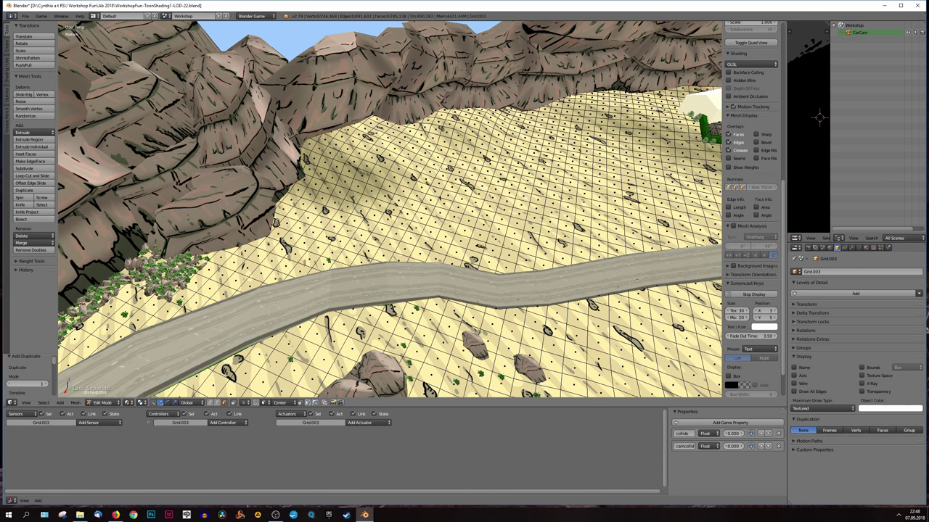
key("Tab")
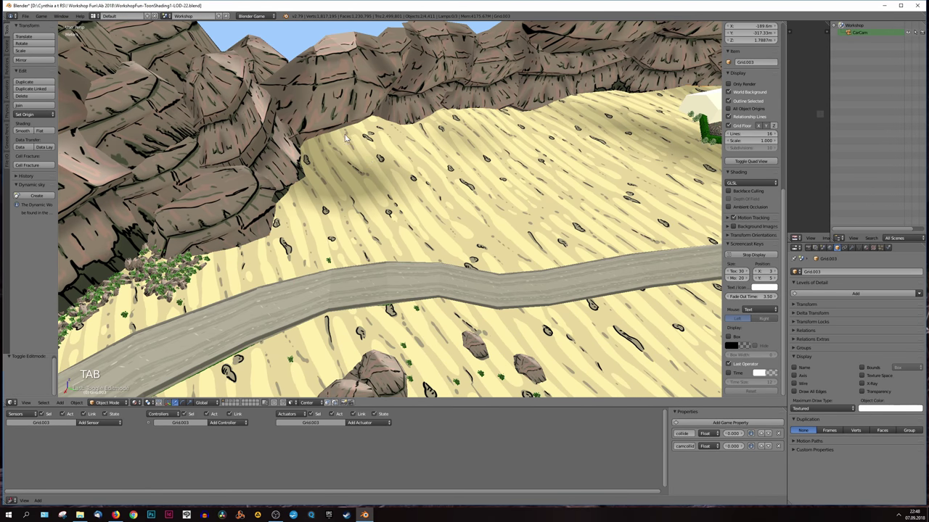
right_click(407, 144)
Step: Set the new sand patch's origin to its geometry and frame the whole patch
key("g")
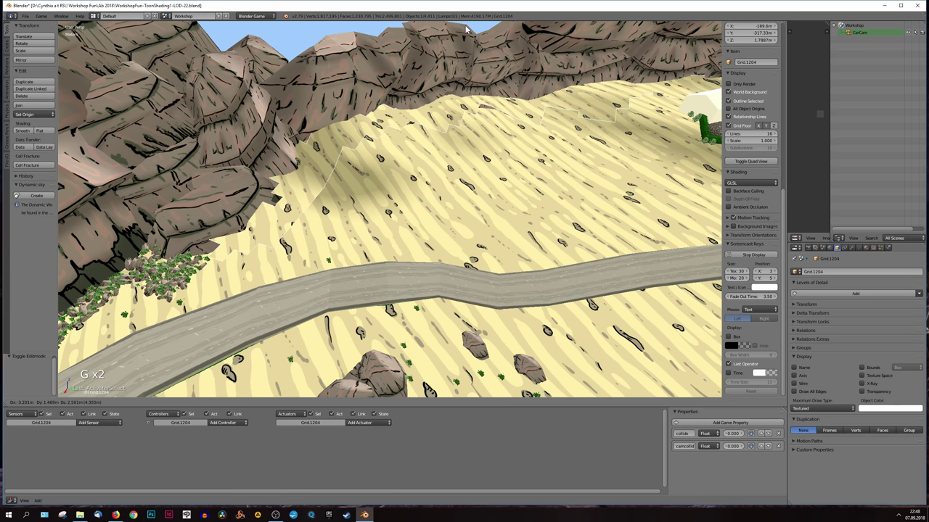
left_click(87, 405)
left_click(182, 335)
key("KP_Decimal")
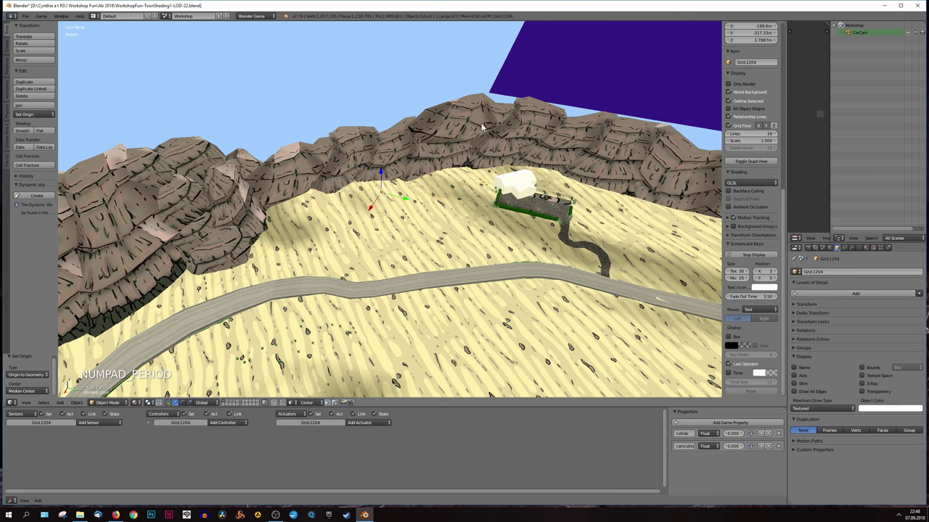
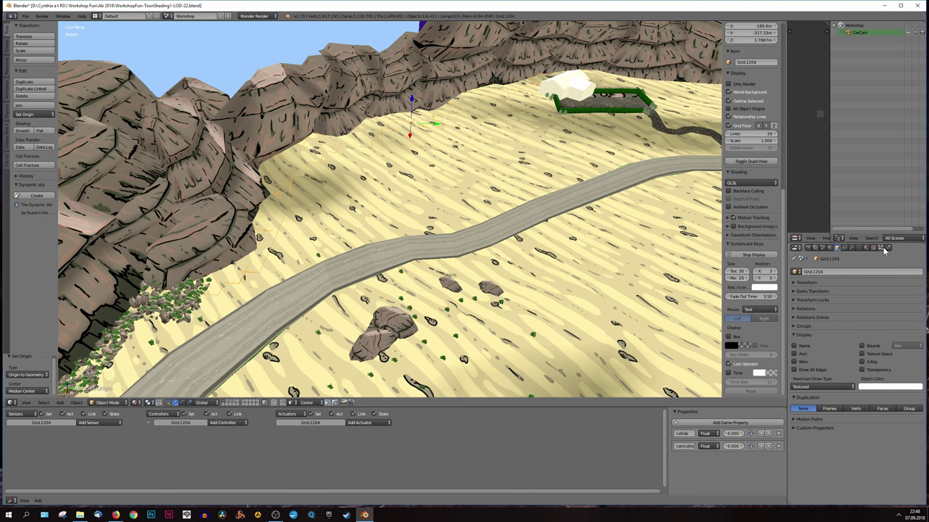
Step: With Blender Render as engine, add a new Hair particle system to the sand patch
left_click(885, 251)
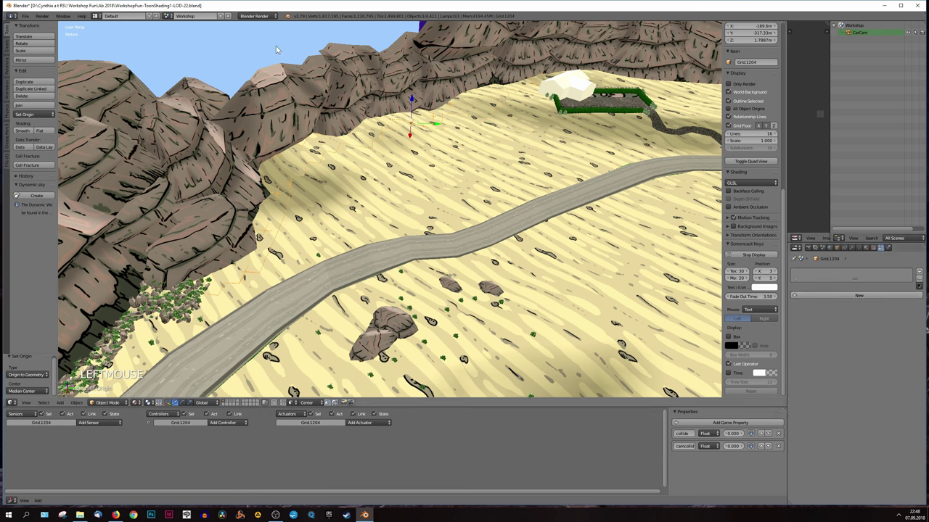
left_click(486, 220)
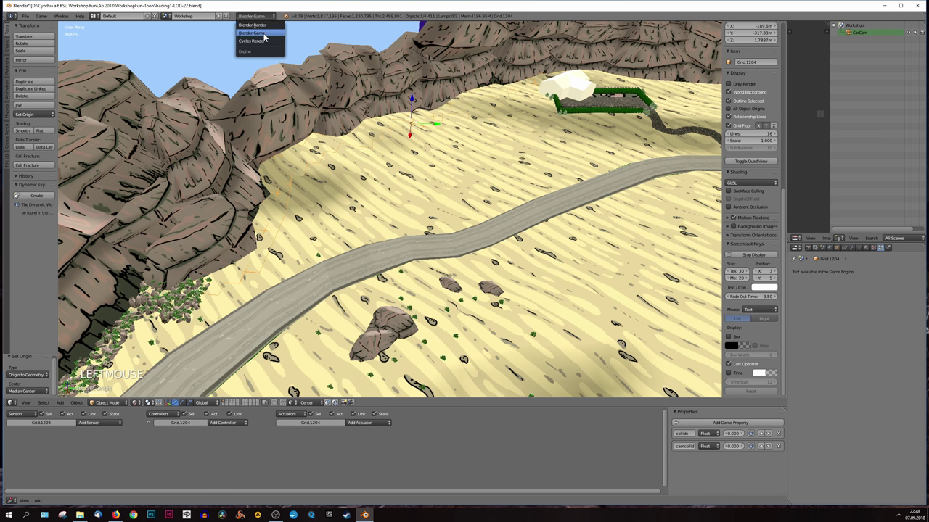
left_click(886, 299)
left_click(849, 298)
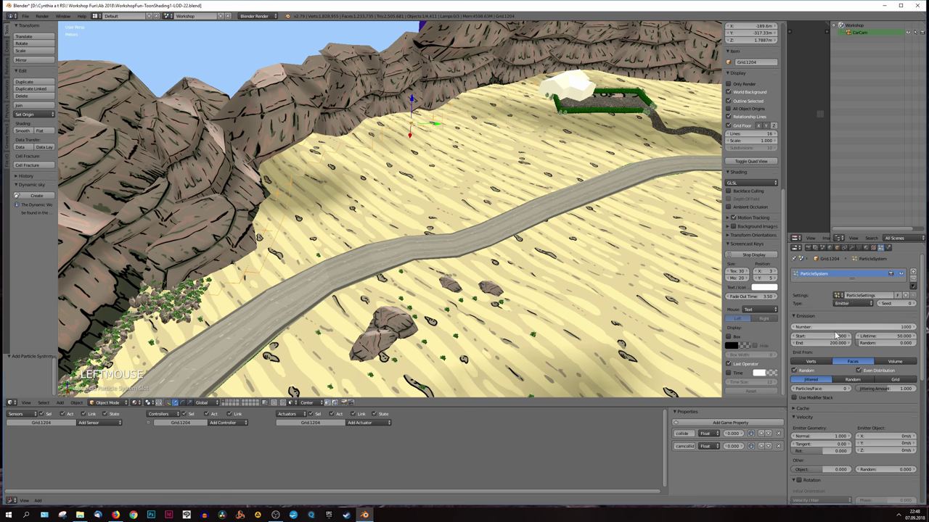
left_click(843, 305)
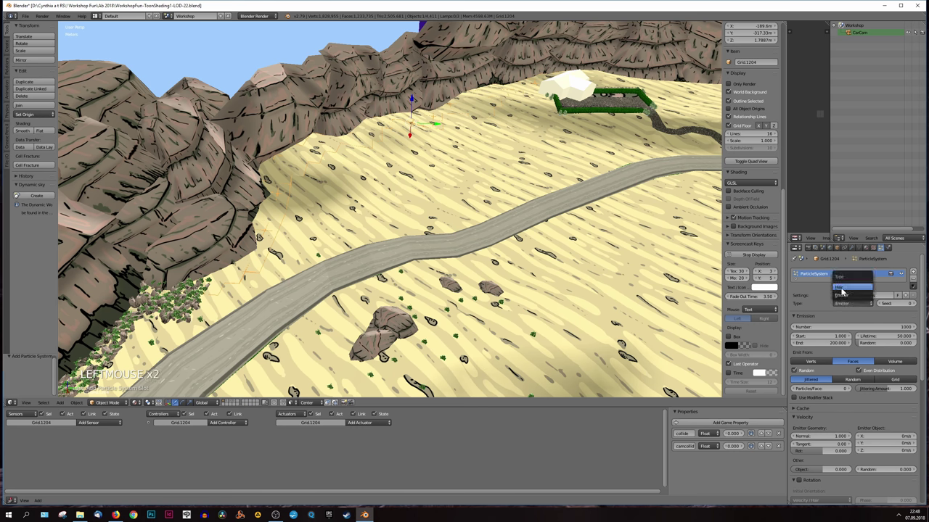
left_click(486, 220)
Step: Render the particles as Object using smallrock.006 as the dupli object
scroll("down", 3)
scroll("down", 3)
left_click(485, 220)
left_click(485, 220)
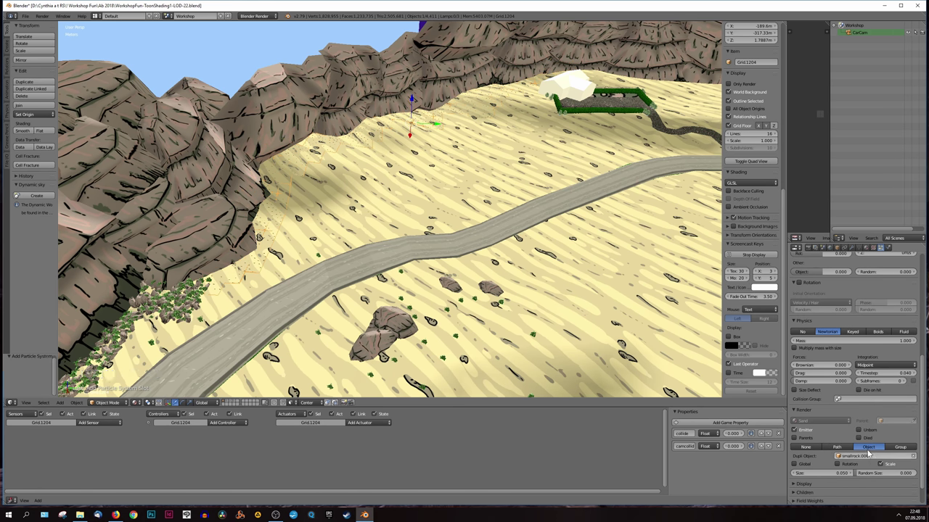
scroll("up", 3)
Step: Set particle size 0.290, emission number 988 and Random face distribution instead of Jittered
middle_click(315, 149)
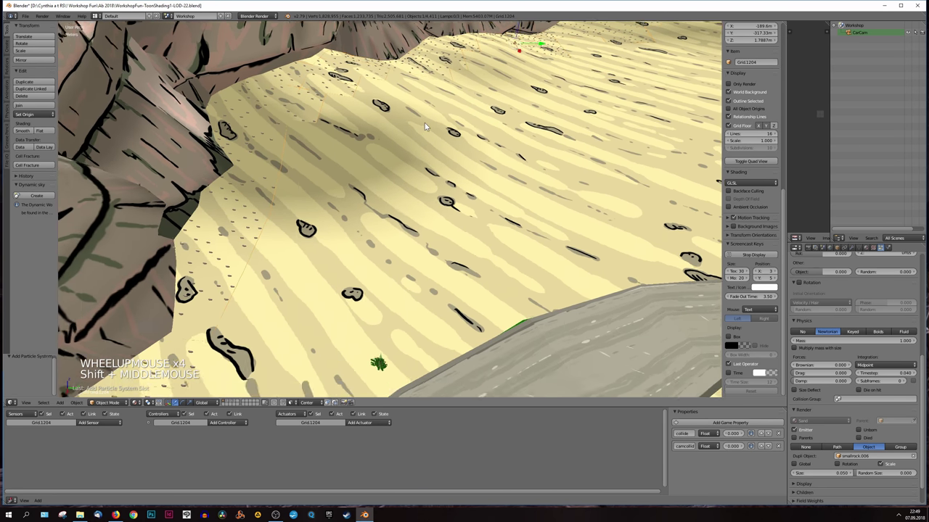
middle_click(458, 118)
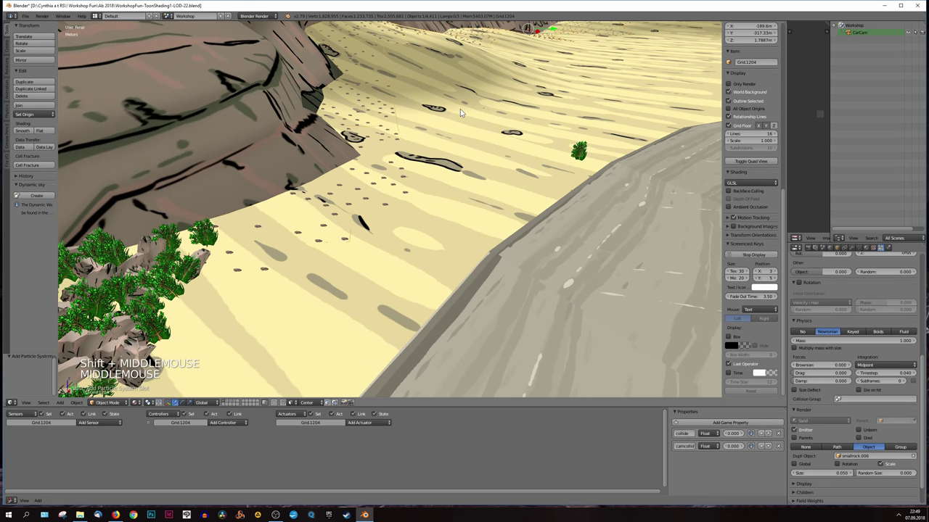
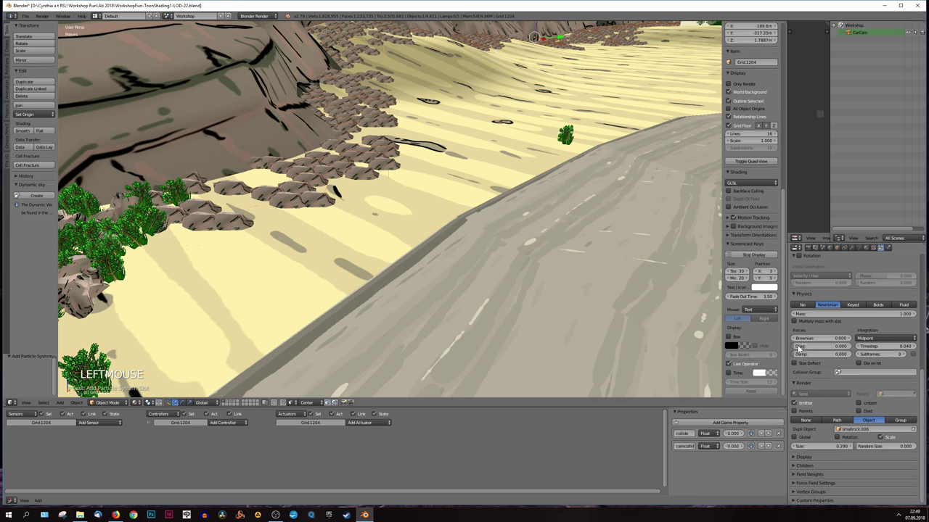
scroll("up", 3)
scroll("up", 3)
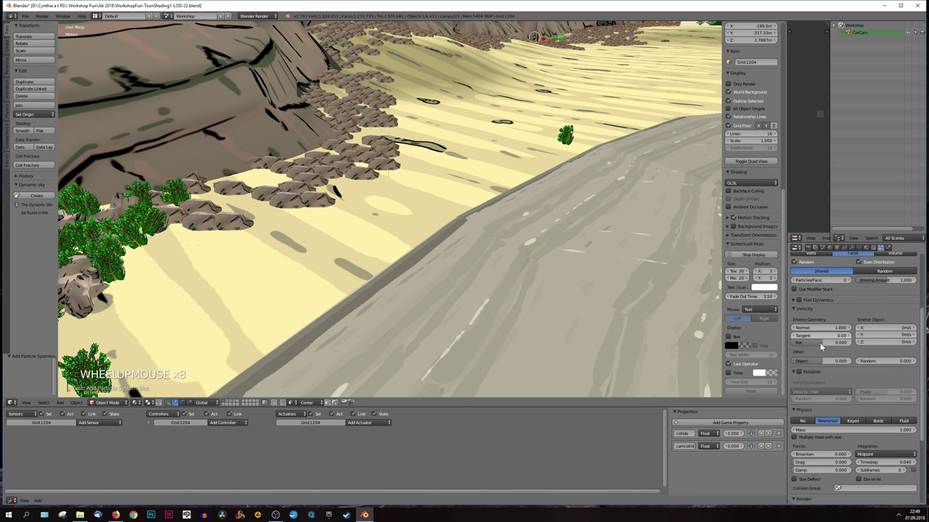
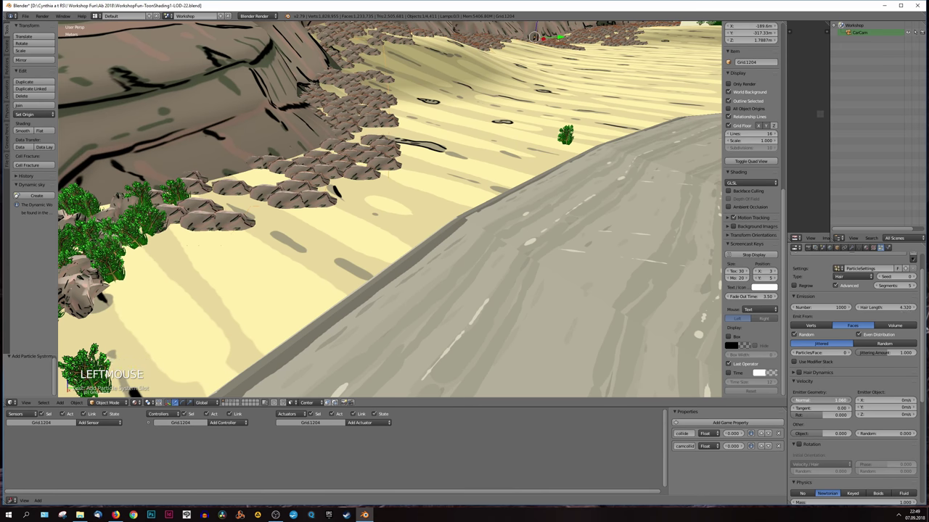
scroll("up", 3)
scroll("down", 3)
scroll("up", 3)
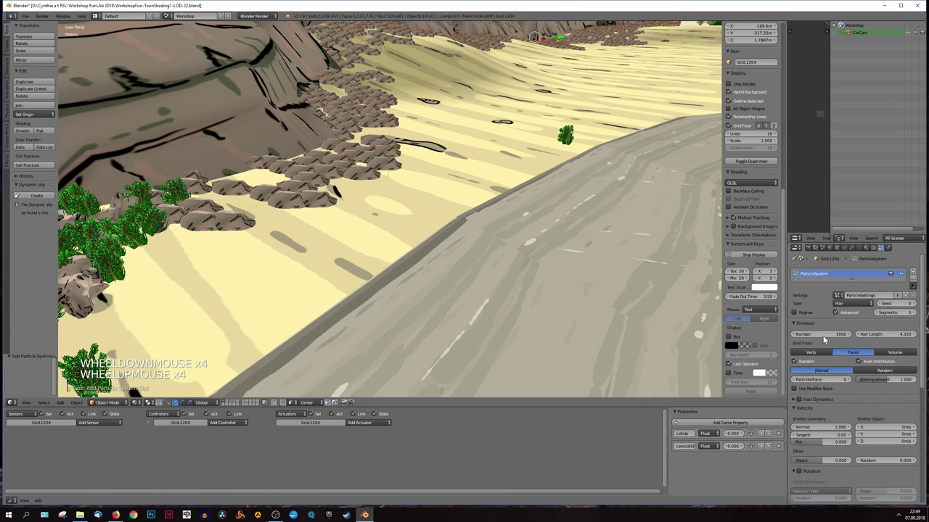
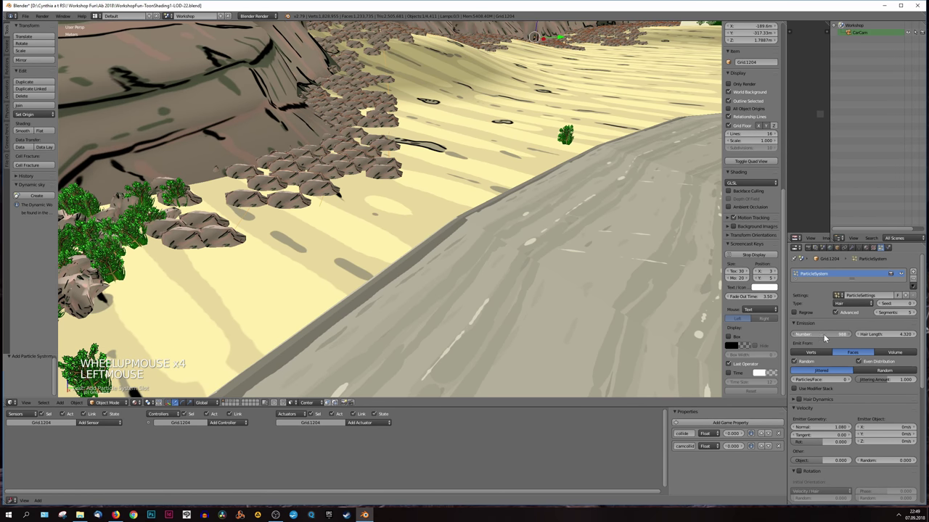
left_click(891, 355)
left_click(863, 355)
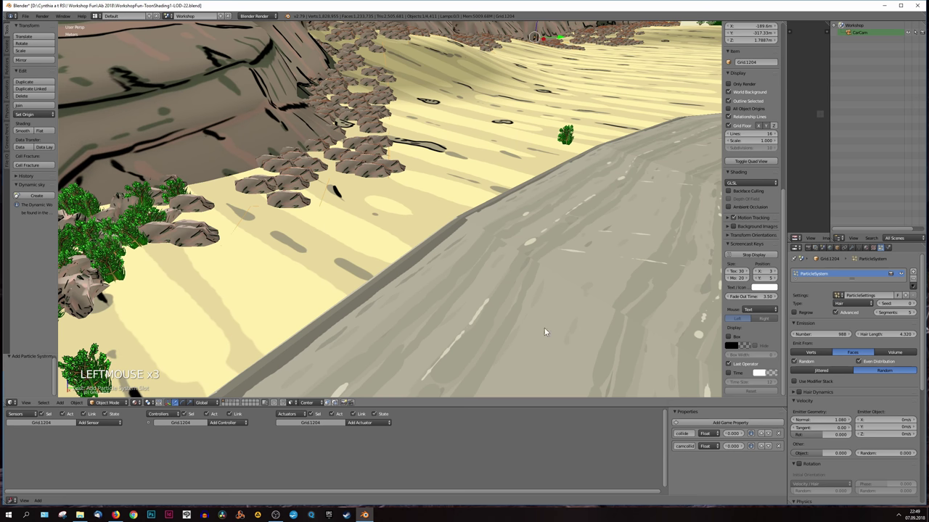
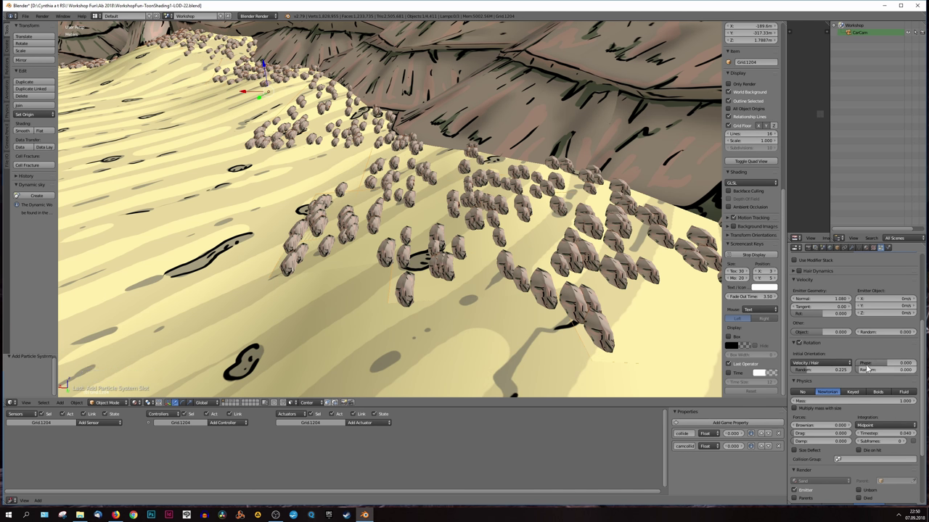
Step: Orient the rocks to Normal with raised random rotation and inspect them along the canyon
left_click(836, 365)
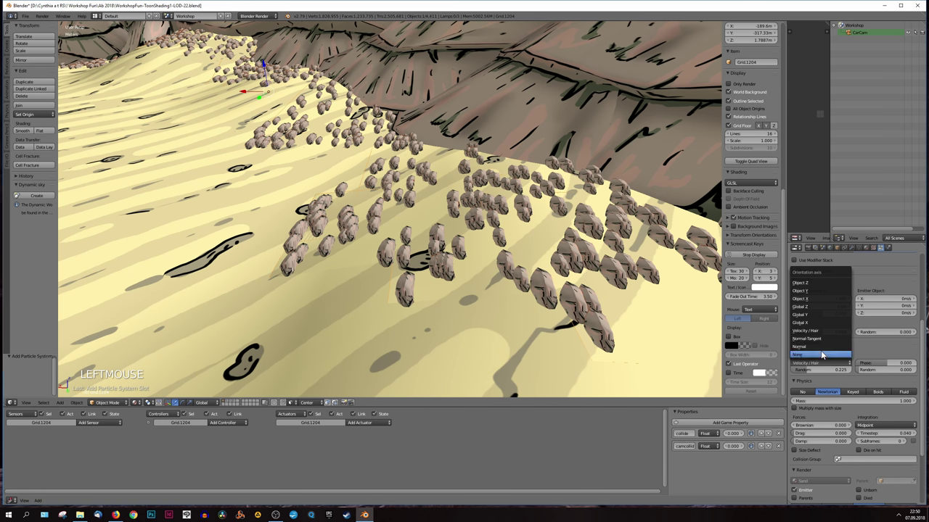
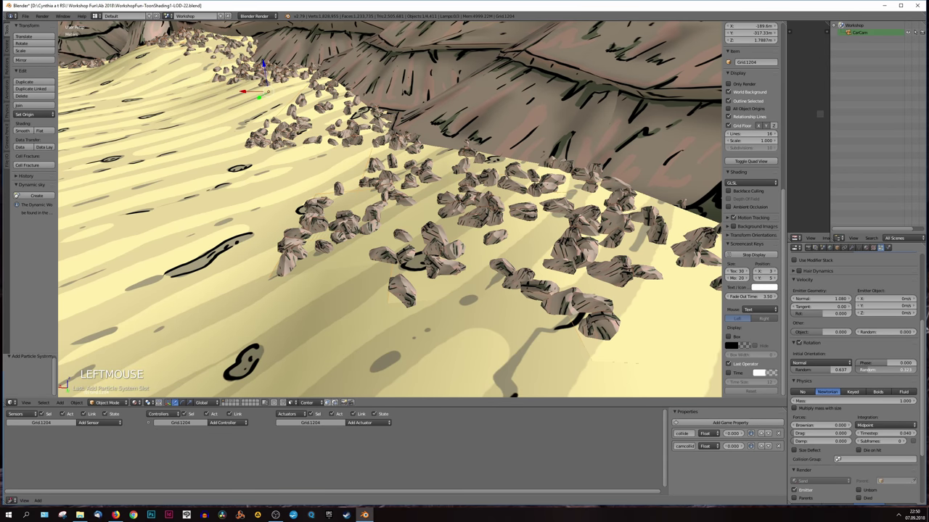
middle_click(511, 301)
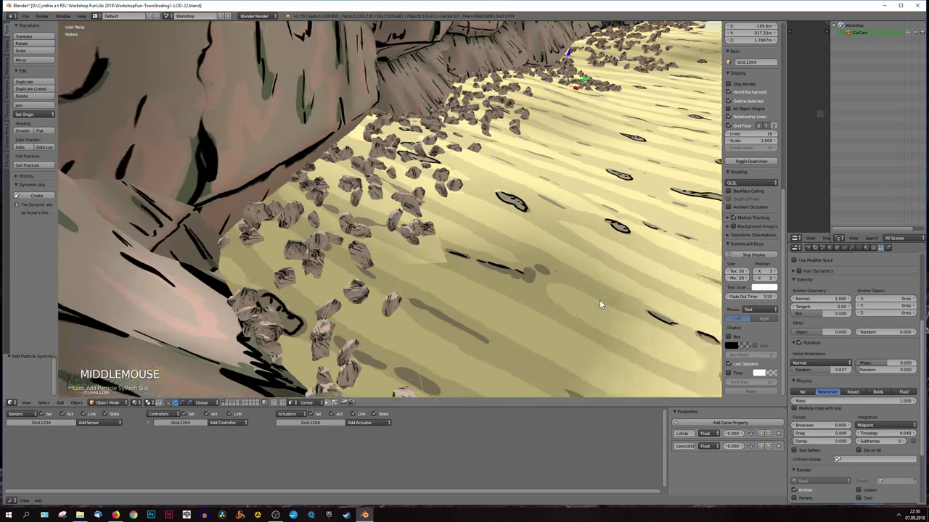
scroll("down", 3)
middle_click(557, 233)
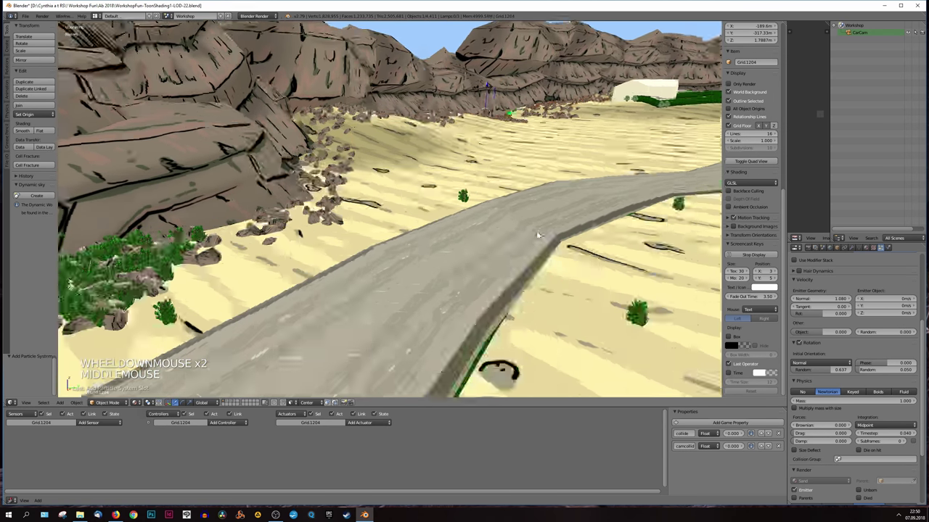
scroll("up", 3)
middle_click(517, 250)
middle_click(553, 264)
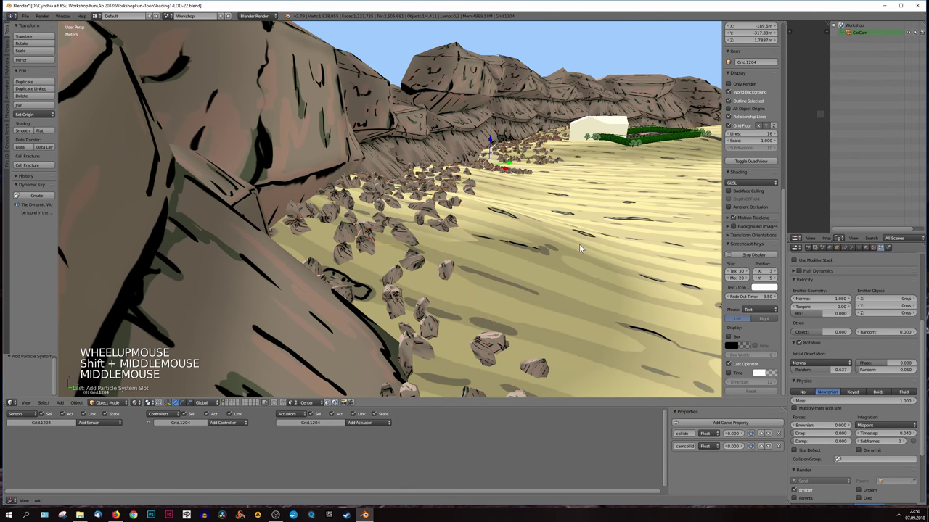
middle_click(556, 265)
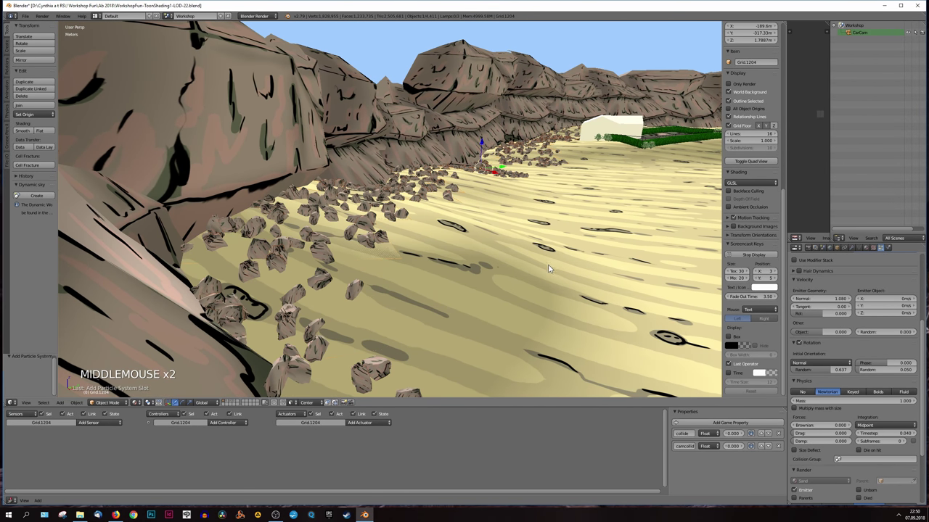
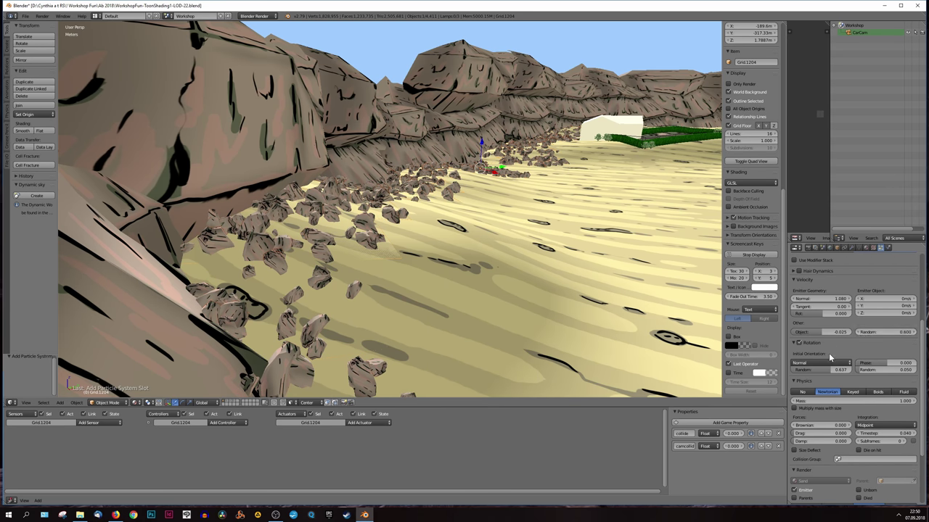
Step: Adjust object velocity and give the rocks Random Size 0.364
scroll("up", 3)
scroll("up", 3)
scroll("down", 3)
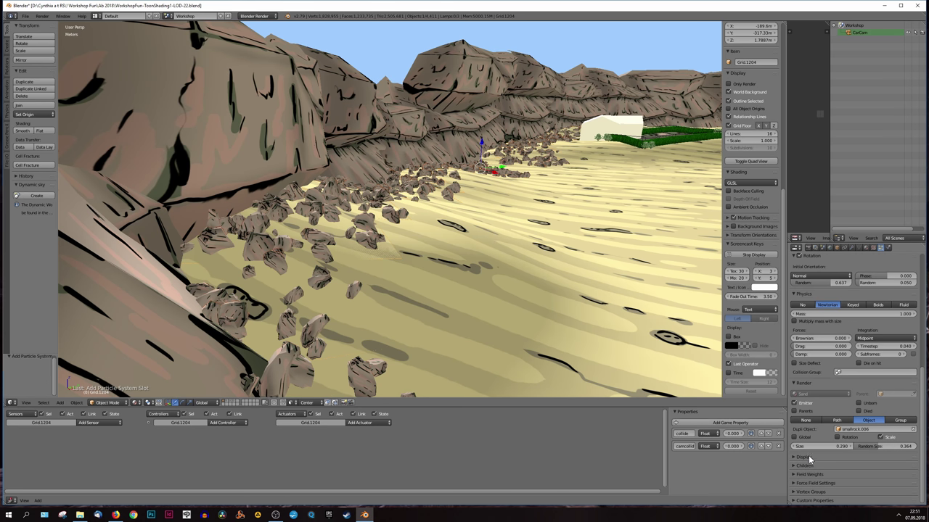
left_click(792, 461)
left_click(794, 461)
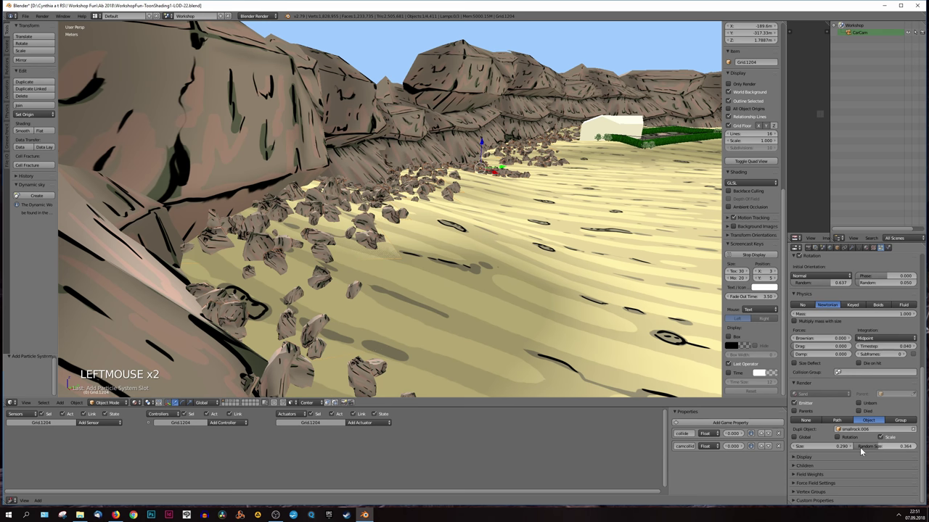
scroll("up", 3)
scroll("up", 3)
scroll("up", 3)
Step: Bring up the sand patch's ParticleSystem modifier with its Convert option
left_click(890, 250)
left_click(884, 253)
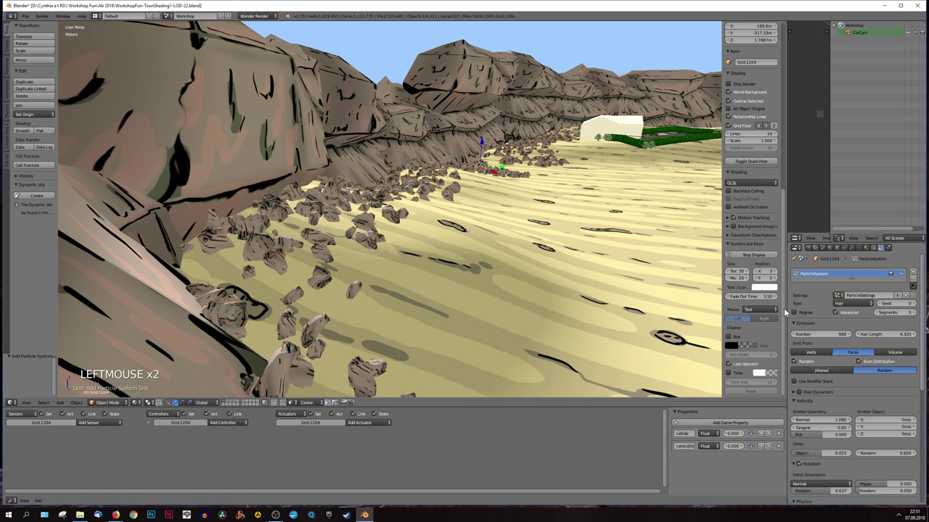
scroll("down", 3)
scroll("down", 3)
scroll("up", 3)
left_click(853, 251)
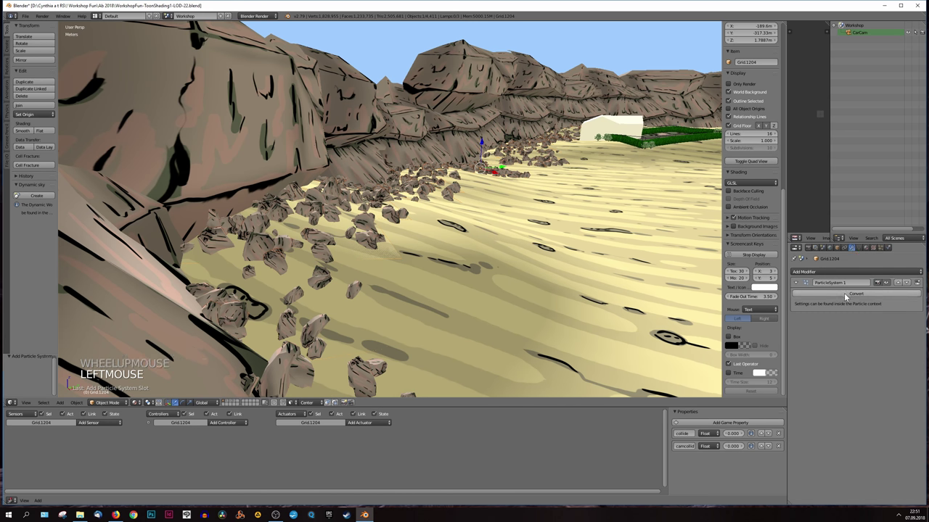
Step: Convert the rock particles into real mesh geometry
left_click(846, 296)
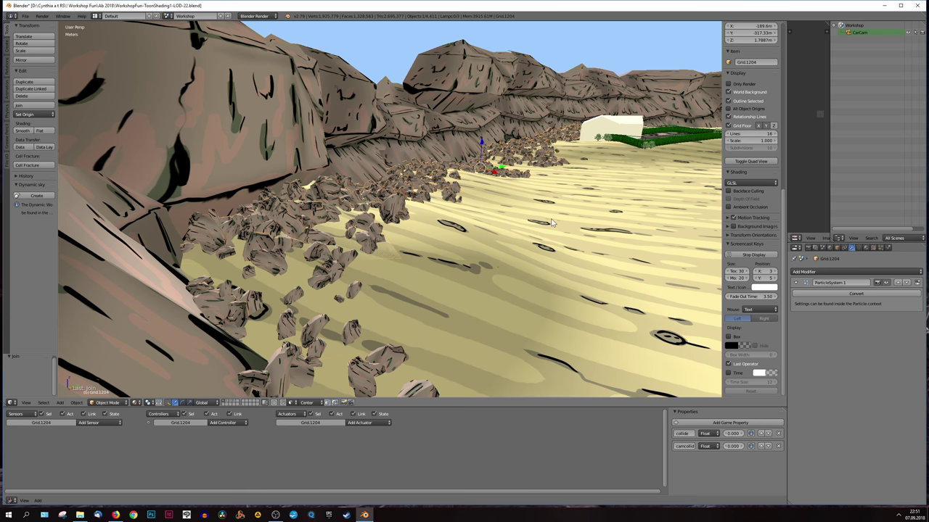
scroll("down", 3)
scroll("up", 3)
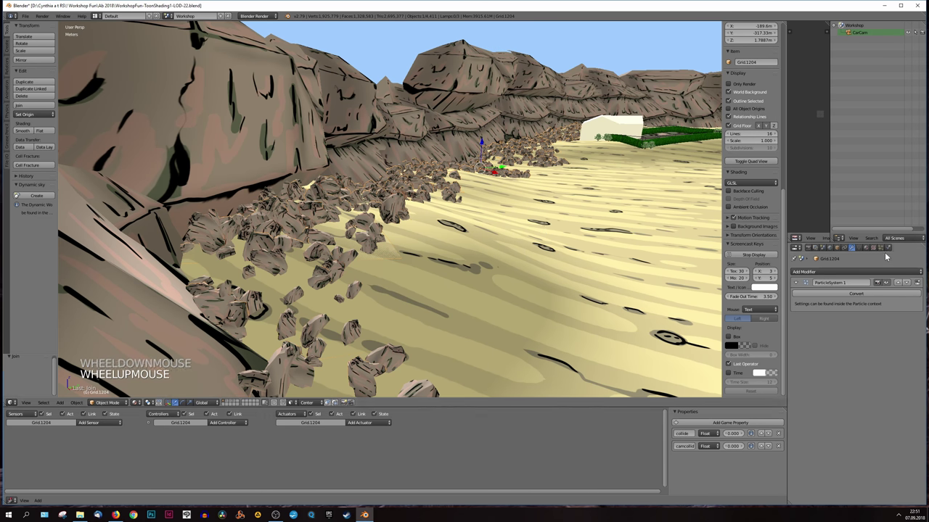
Step: Remove the particle system from the sand patch, leaving its modifier list empty
left_click(883, 251)
scroll("up", 3)
left_click(915, 282)
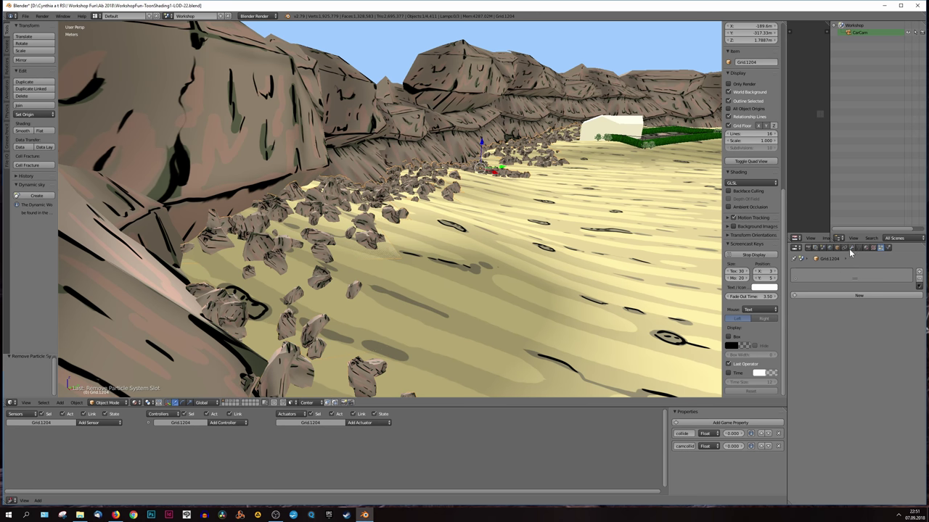
left_click(853, 252)
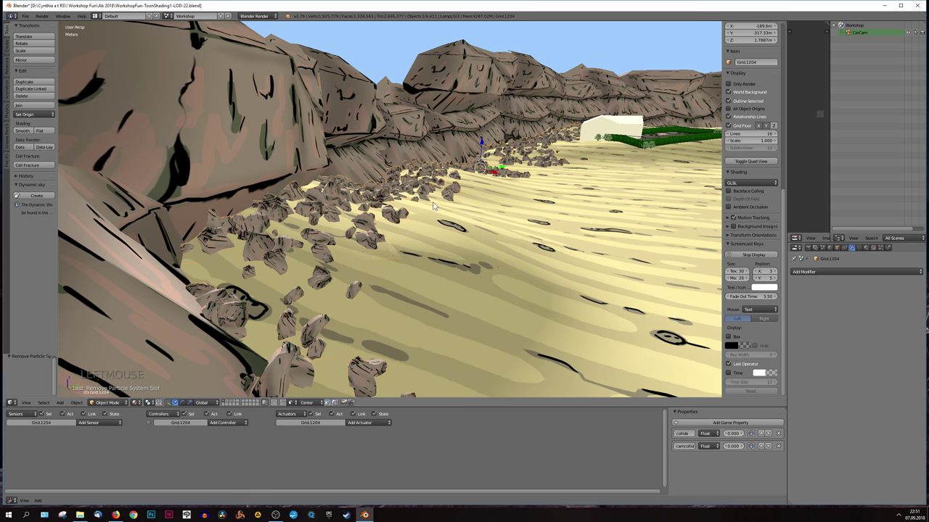
Step: Separate the chosen ground faces into their own object, Grid.1205
key("Tab")
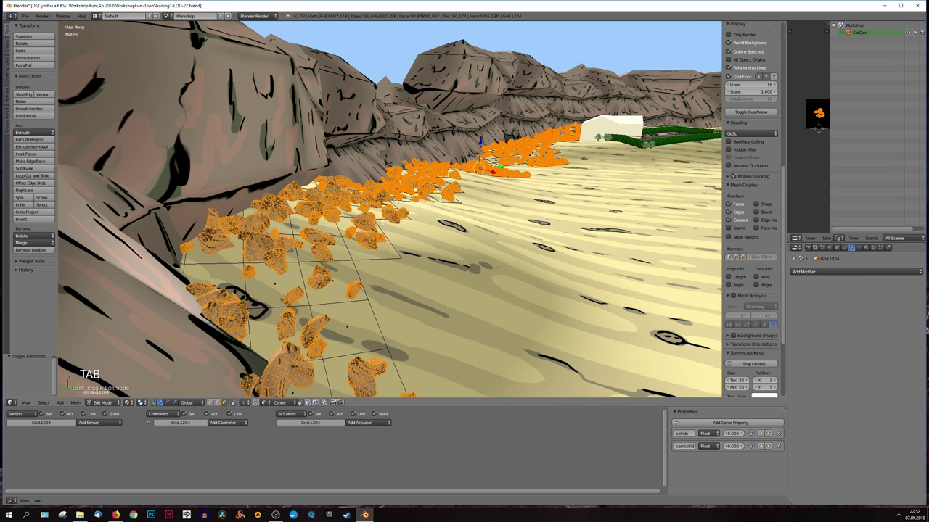
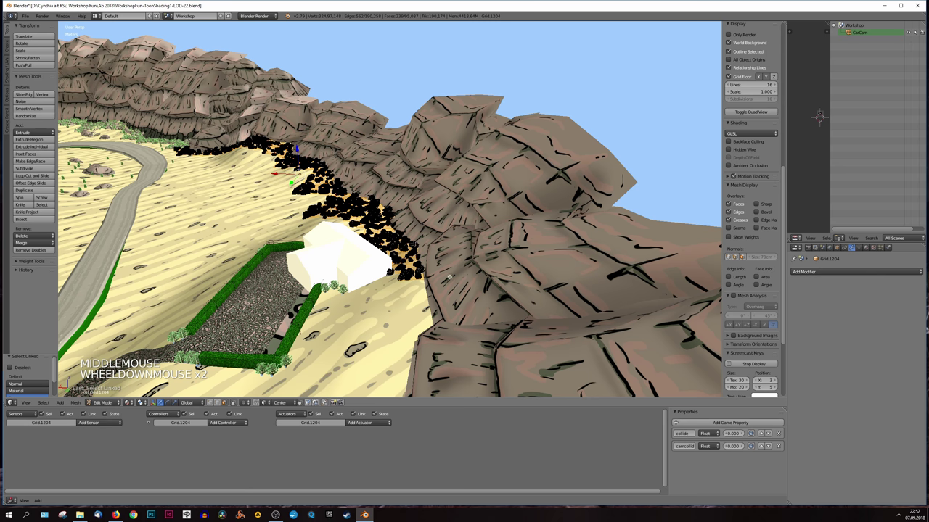
key("g")
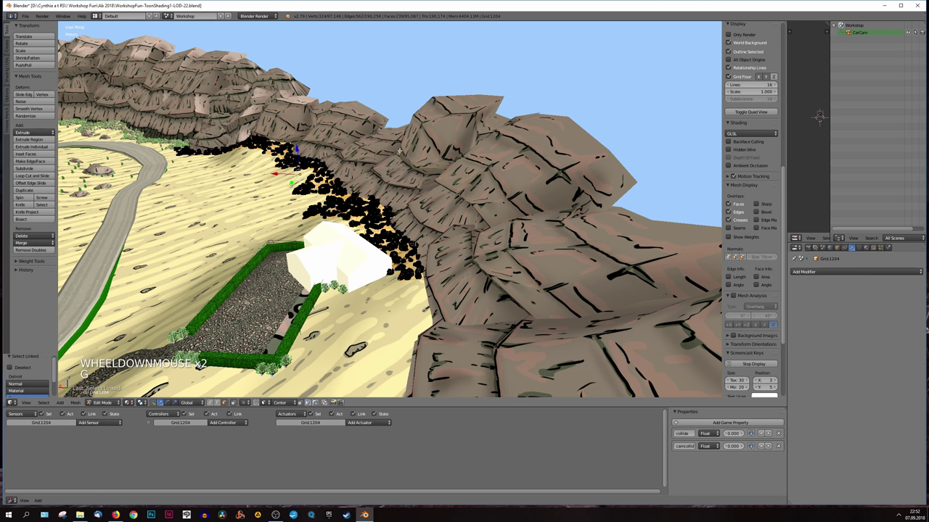
key("p")
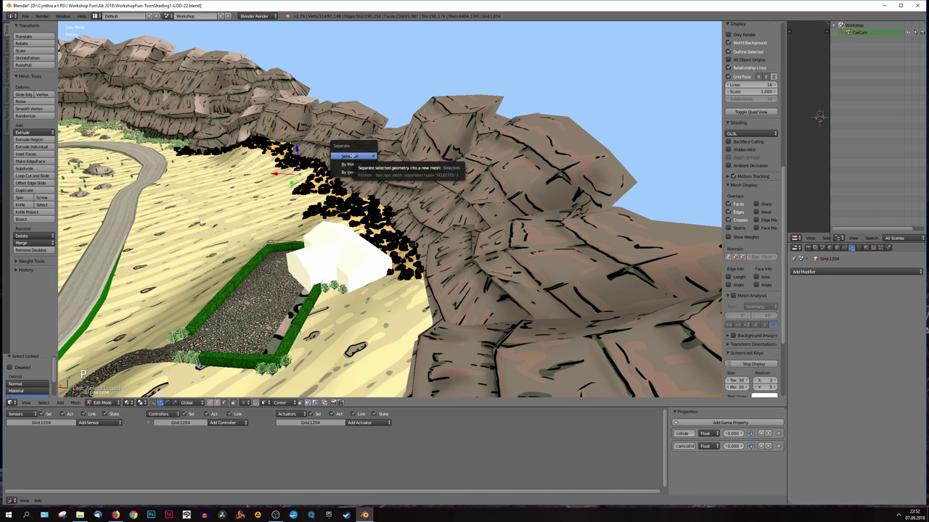
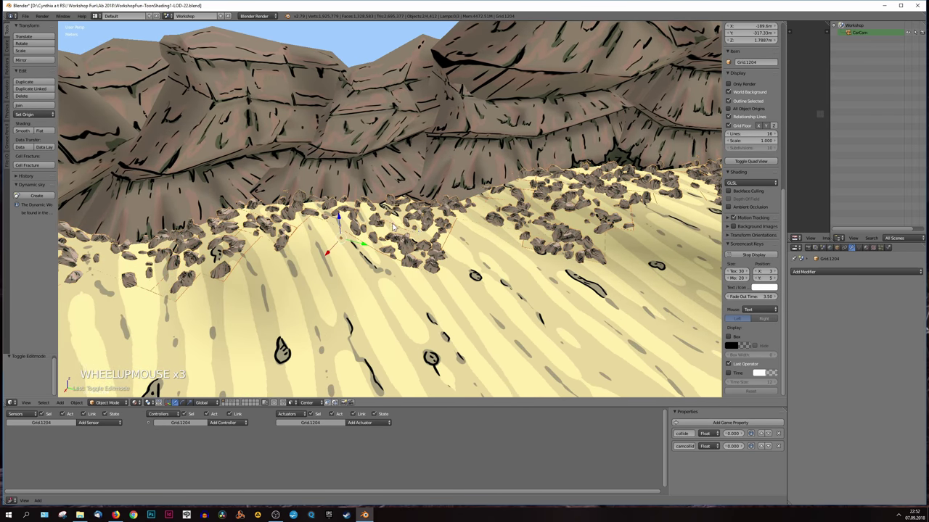
Step: Select the new Grid.1205 patch, then the original ground patch again
right_click(397, 224)
key("g")
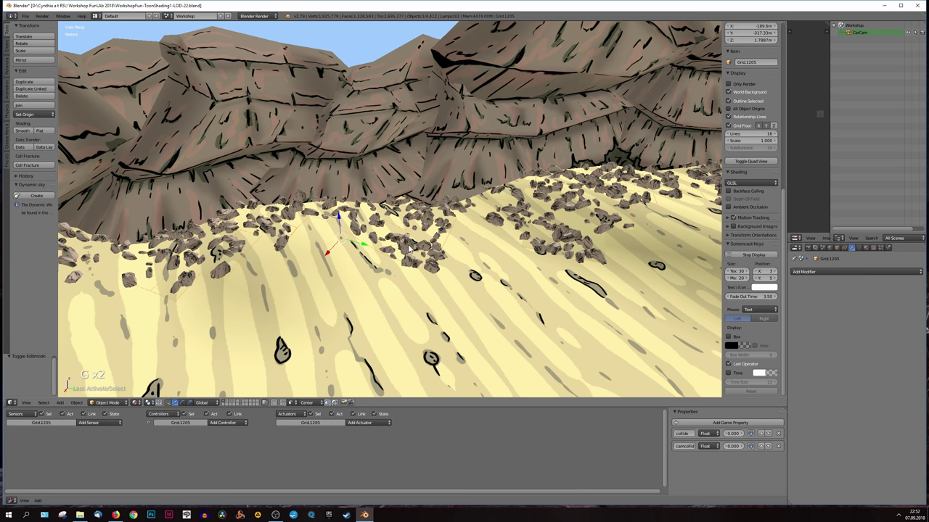
right_click(425, 230)
key("g")
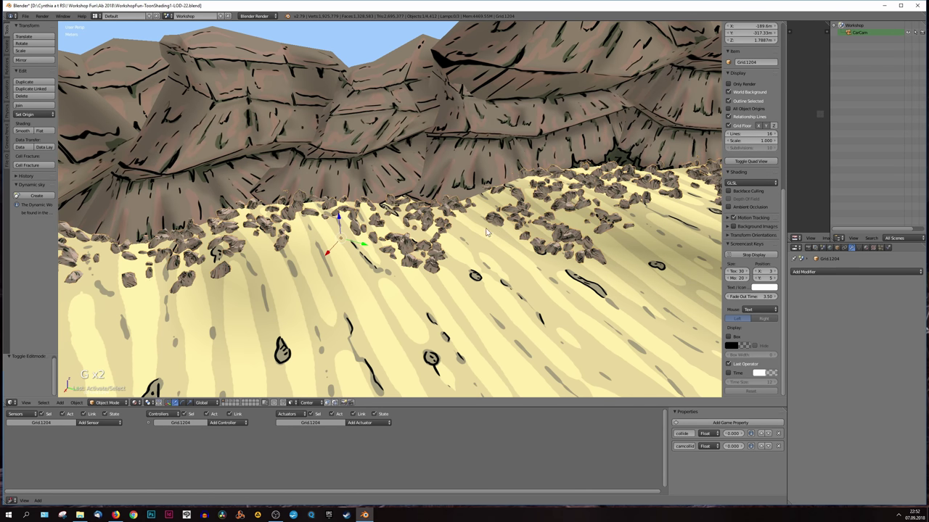
middle_click(432, 274)
Step: Under Blender Game, confirm the ground patch's physics type is Static
left_click(891, 249)
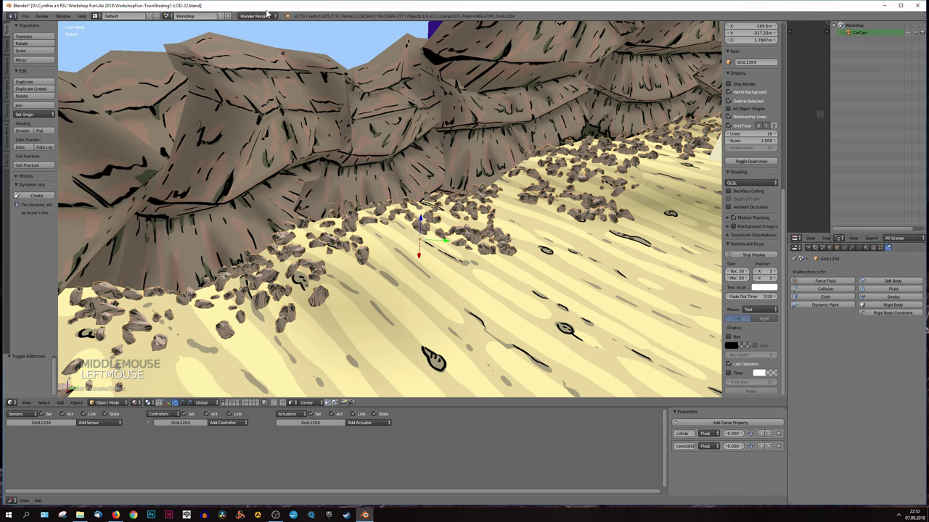
left_click(271, 18)
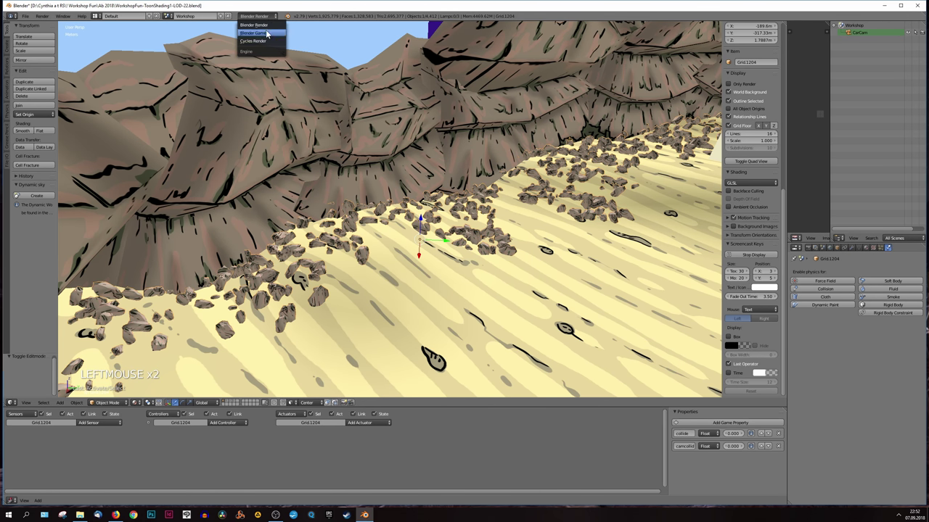
left_click(878, 284)
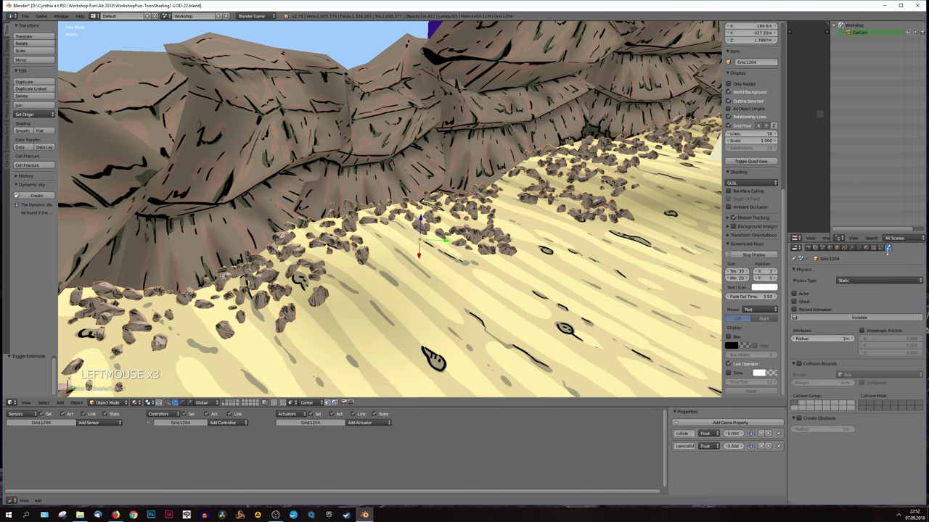
left_click(264, 18)
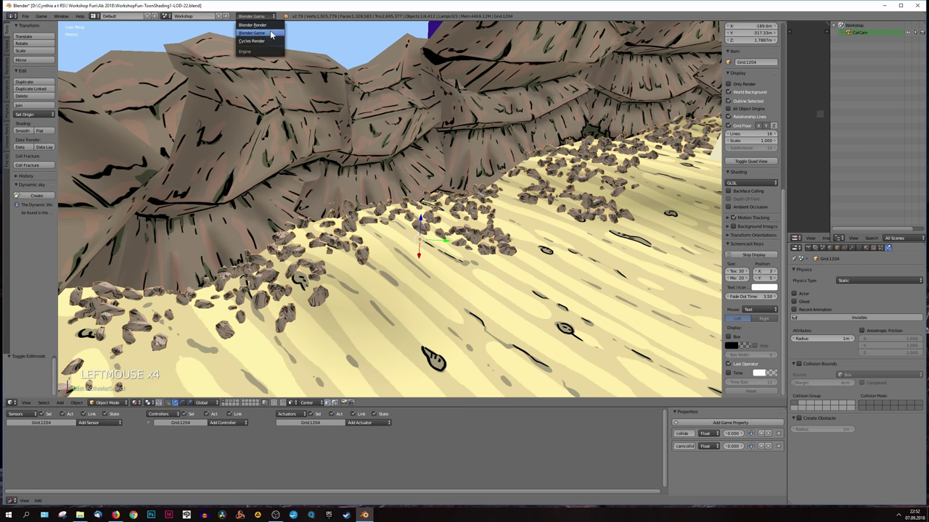
key("g")
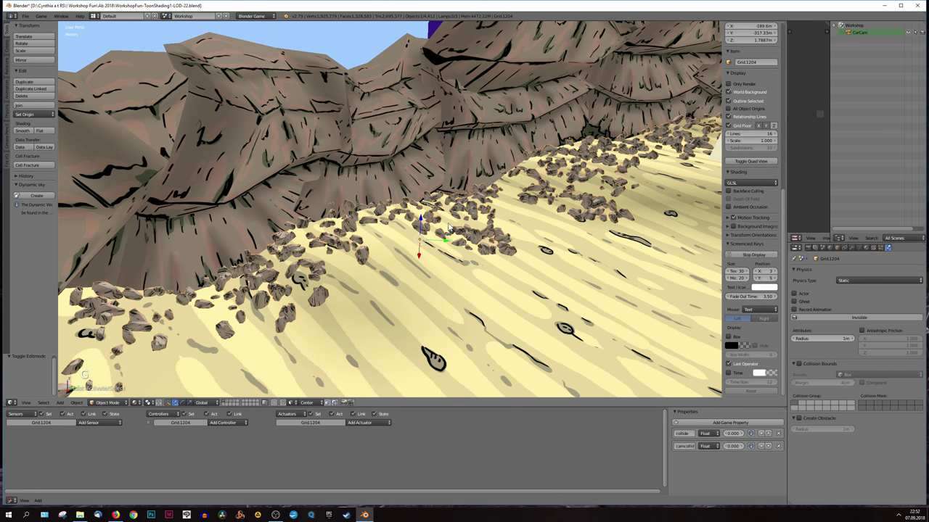
Step: Select Grid.1205 and return to Blender Render with its empty particle settings shown
right_click(452, 224)
key("g")
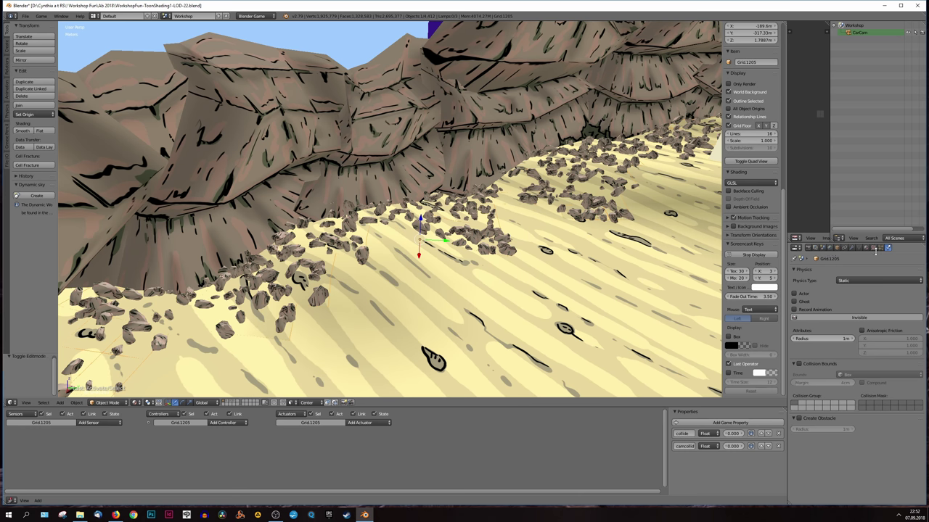
left_click(882, 251)
left_click(265, 15)
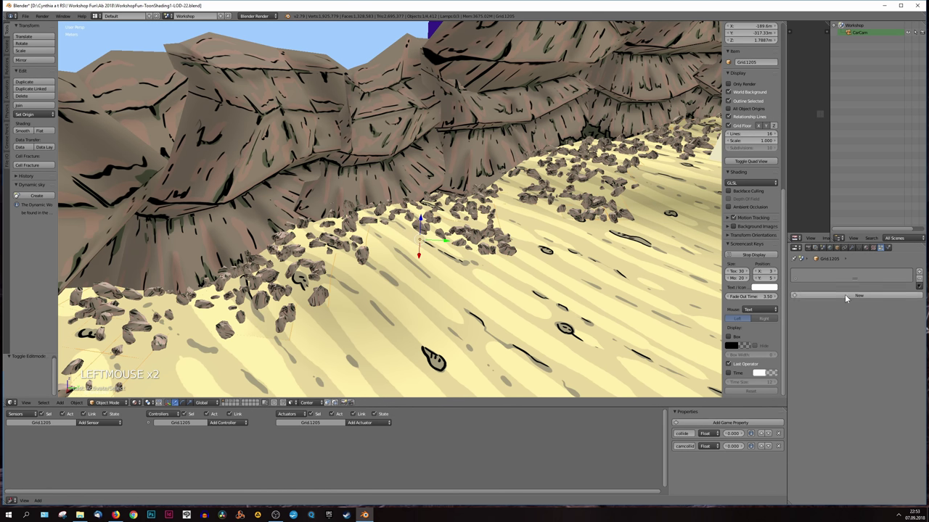
Step: Add a Hair particle system rendering Grasbush objects across the patch
left_click(847, 299)
left_click(848, 309)
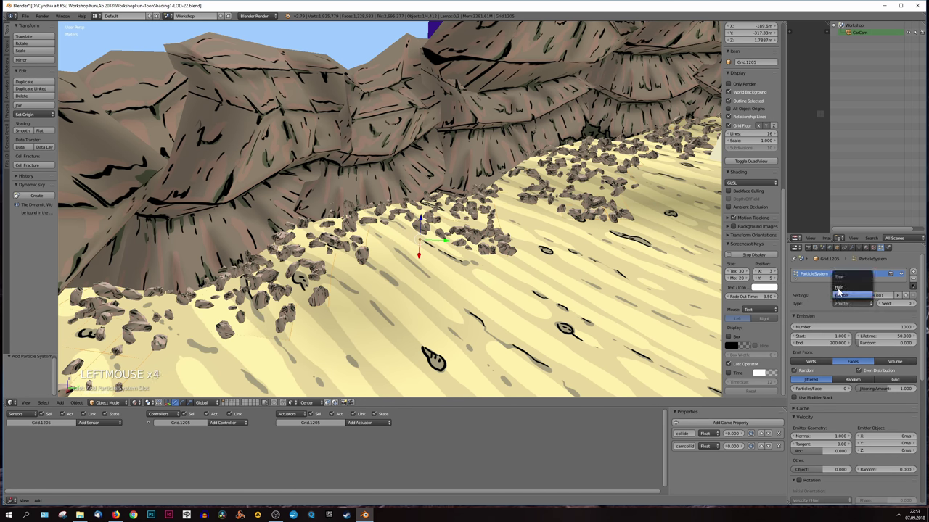
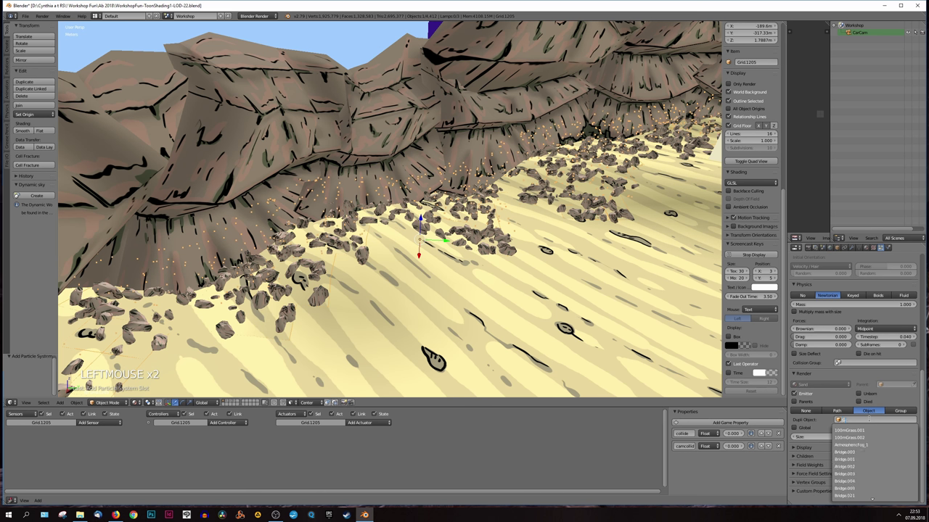
key("BackSpace")
key("BackSpace")
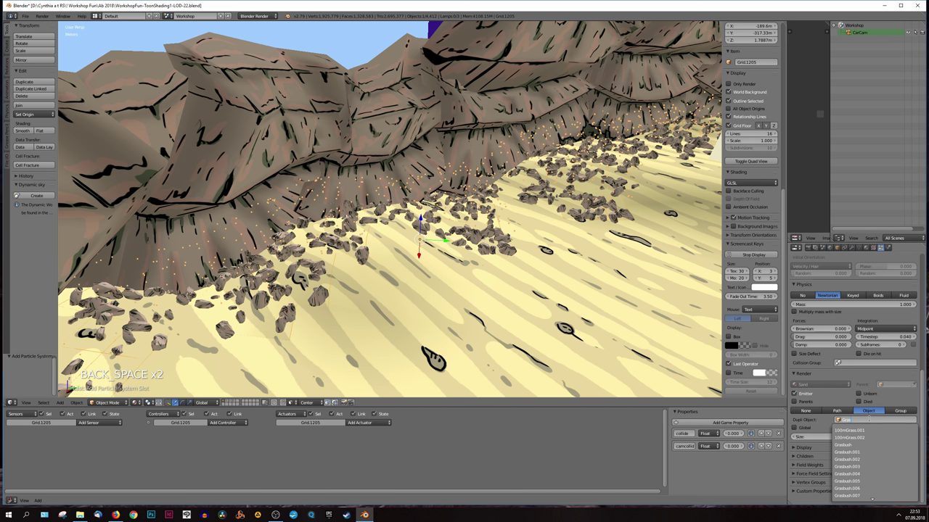
key("Down")
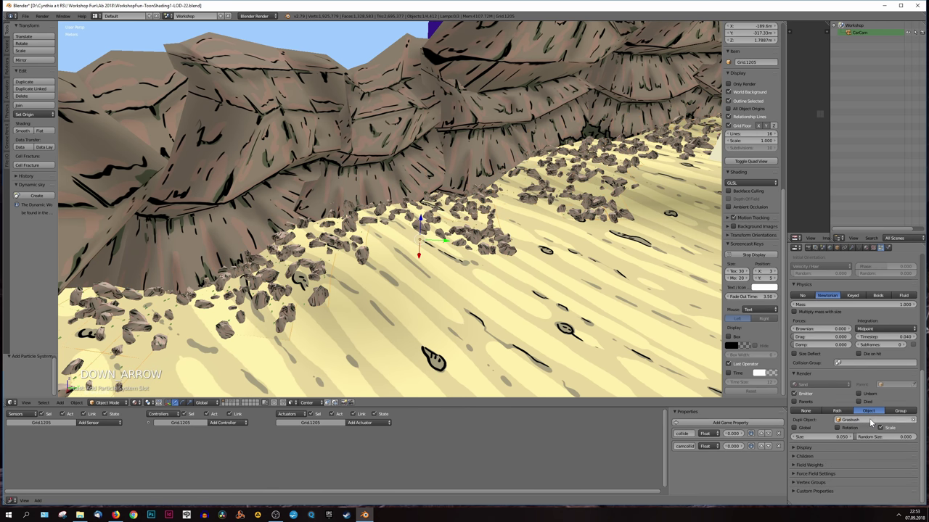
scroll("up", 3)
middle_click(570, 259)
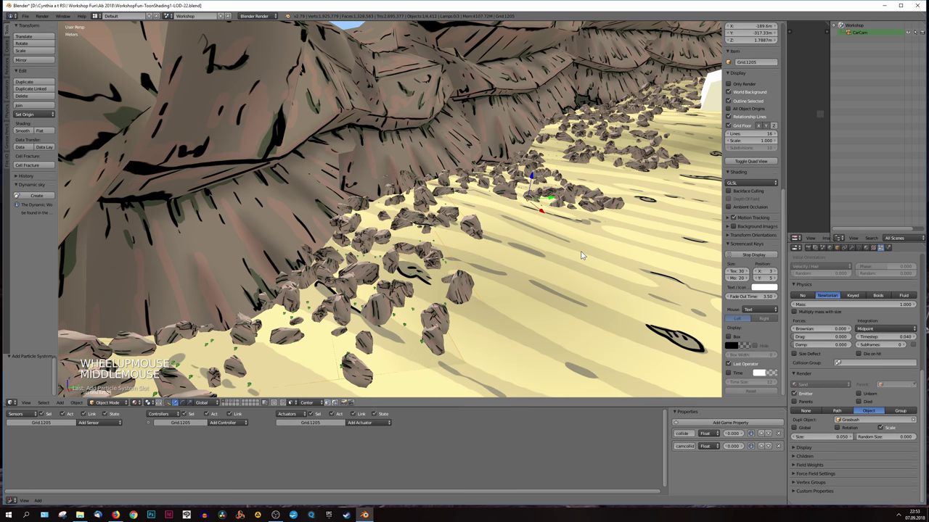
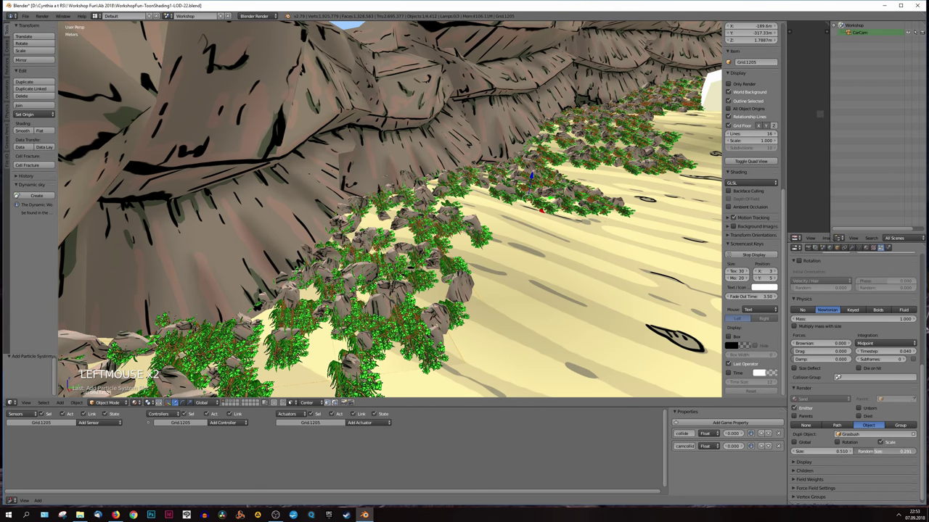
Step: Give the bushes size 0.51 with random size and Global X initial orientation
scroll("up", 3)
left_click(806, 337)
left_click(813, 355)
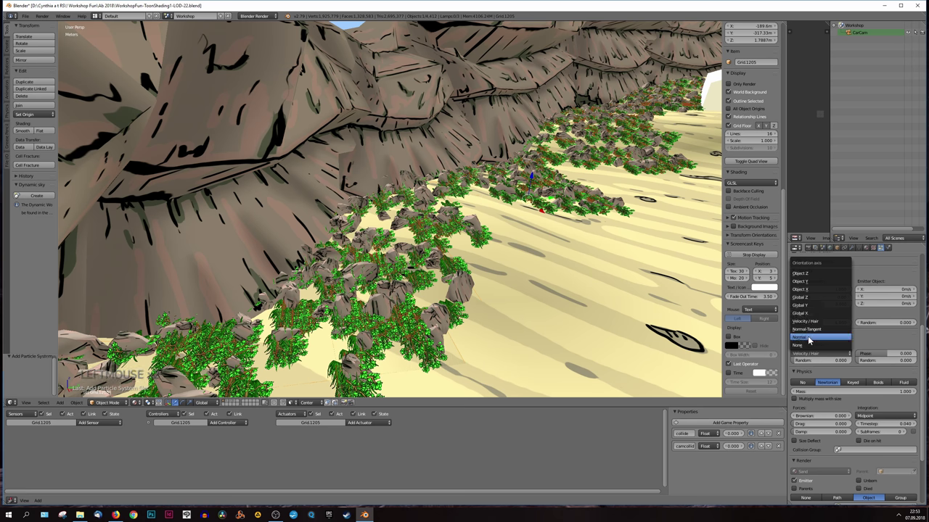
left_click(815, 354)
middle_click(523, 268)
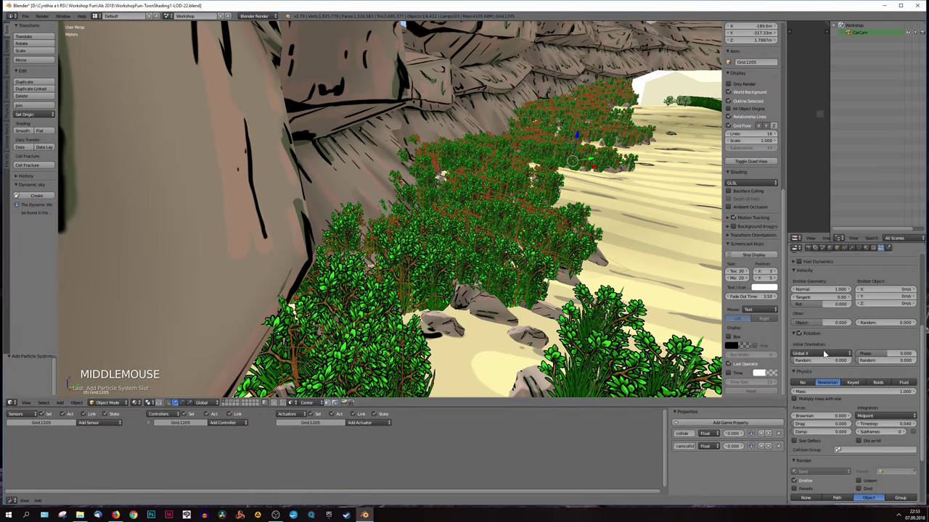
Step: Orbit around the canyon floor to review the scattered bushes and rocks on the sand patch
scroll("up", 3)
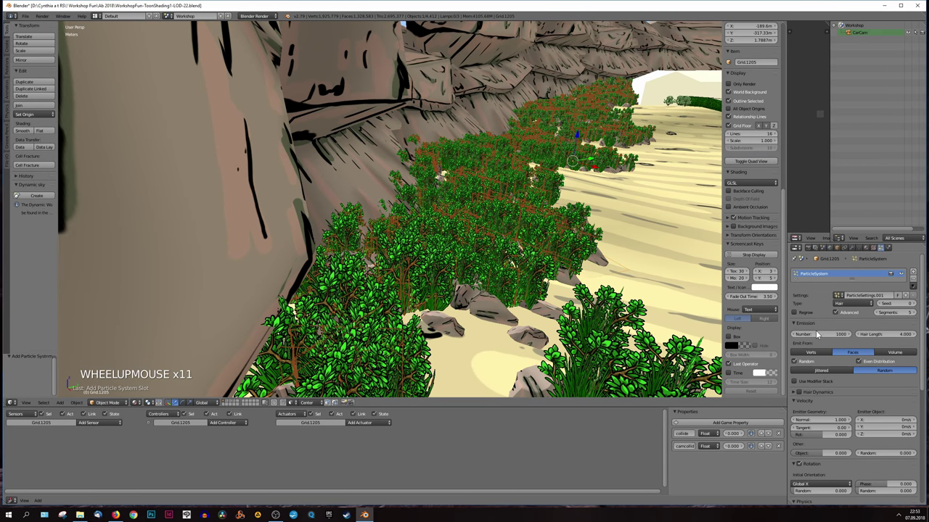
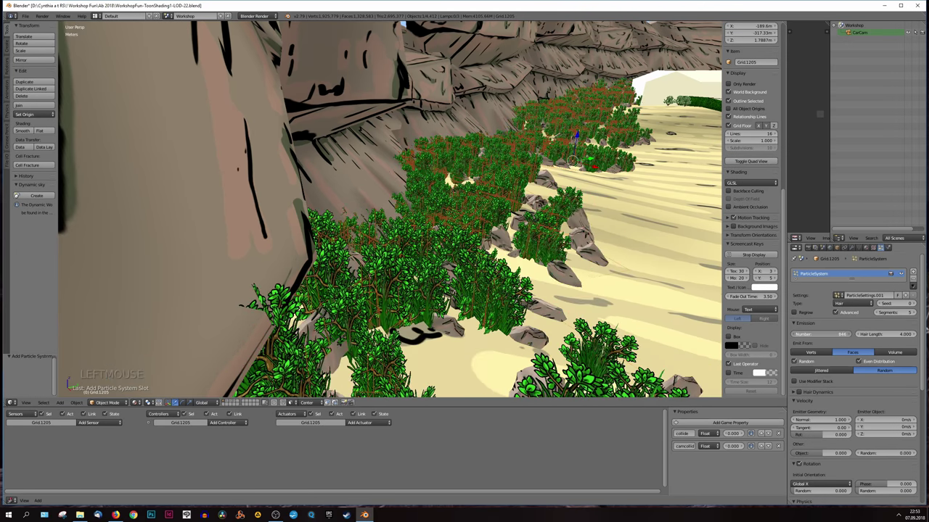
scroll("down", 3)
middle_click(528, 265)
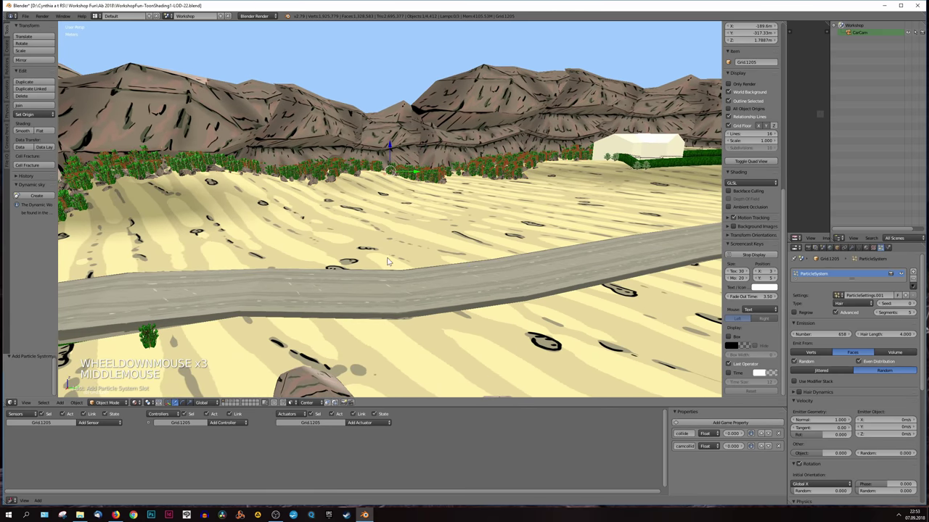
middle_click(415, 264)
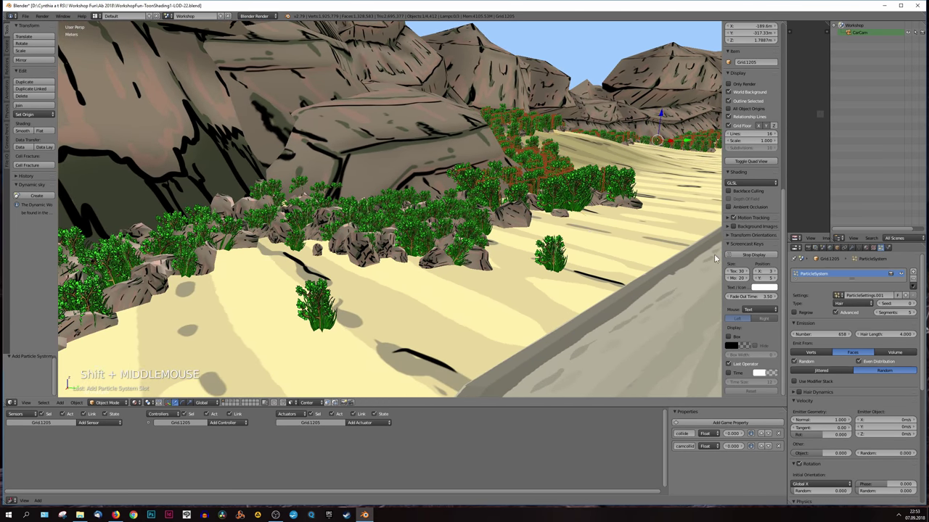
scroll("down", 3)
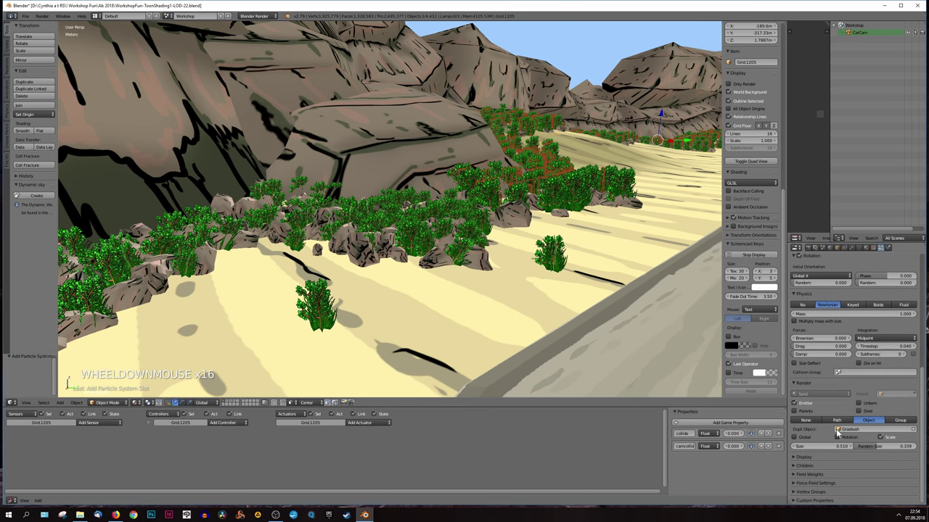
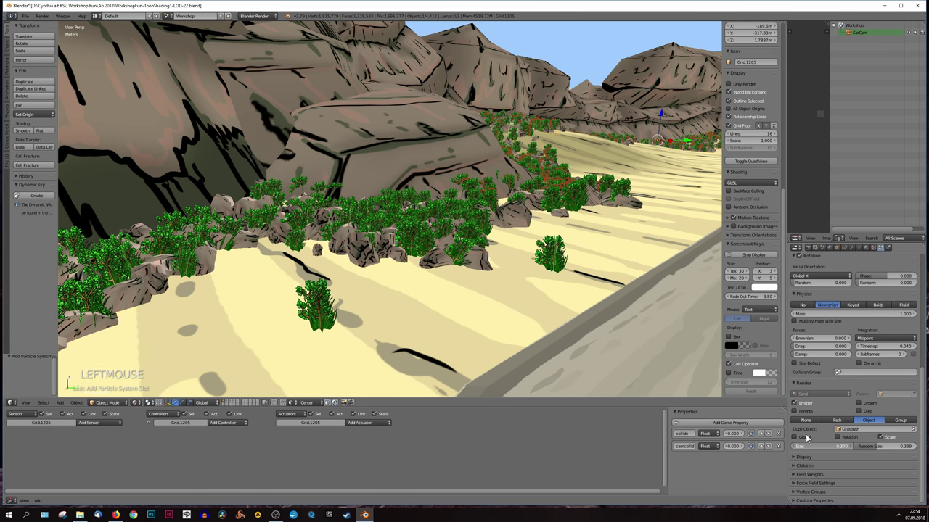
middle_click(529, 270)
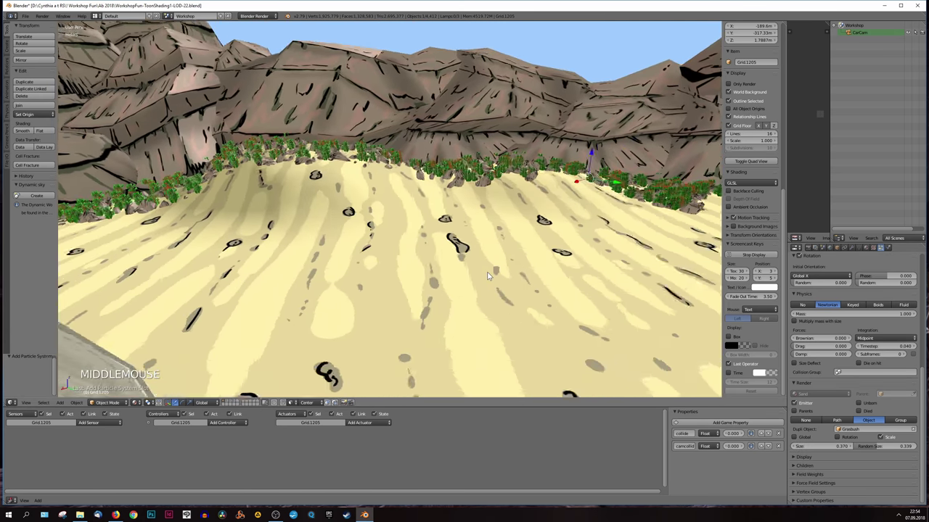
middle_click(466, 238)
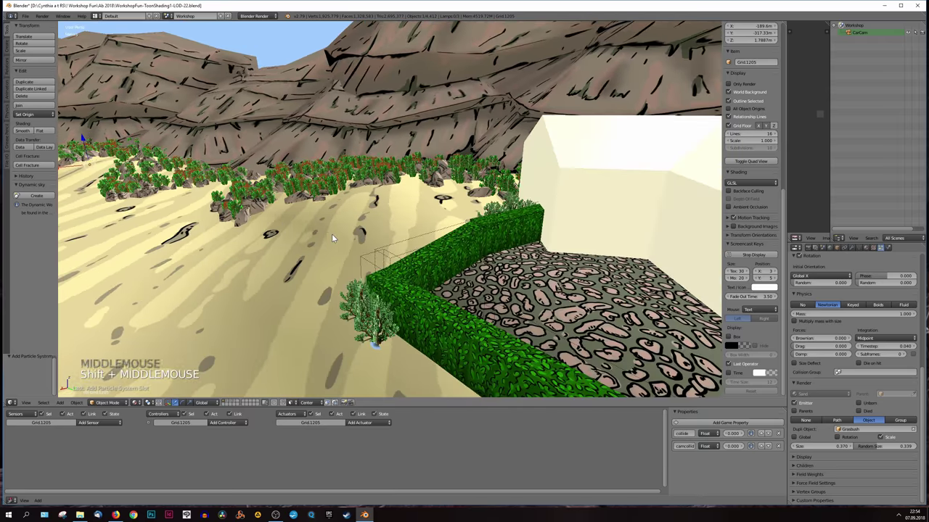
middle_click(349, 243)
middle_click(404, 250)
middle_click(425, 259)
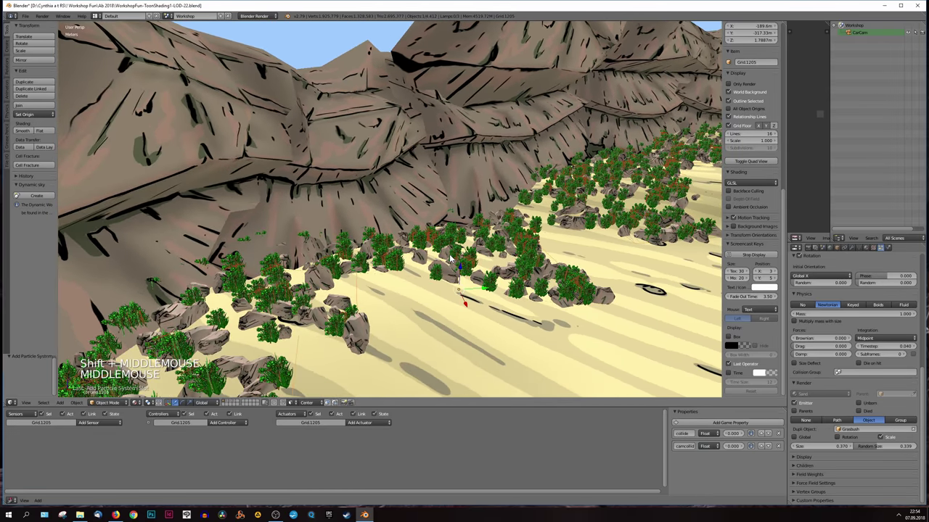
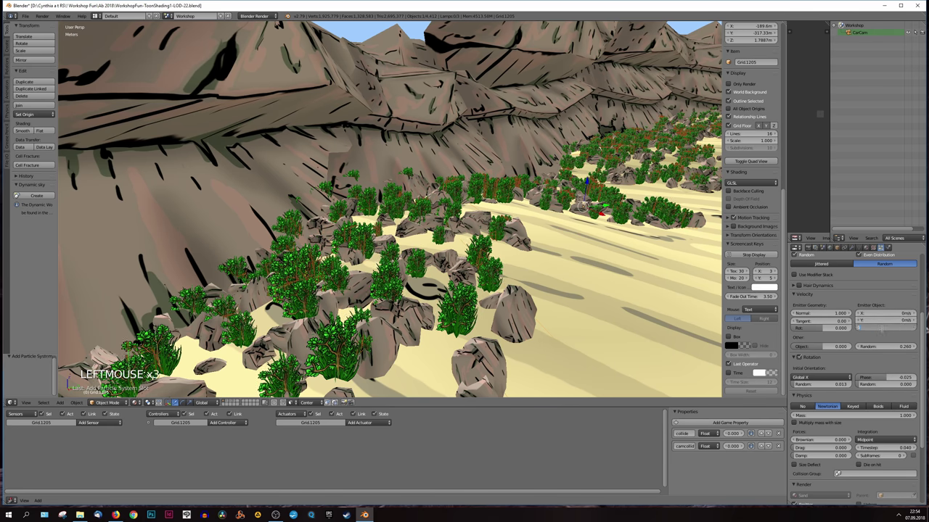
Step: Frame the grid patch and bring up its Modifiers tab showing ParticleSystem 1
scroll("down", 3)
middle_click(561, 270)
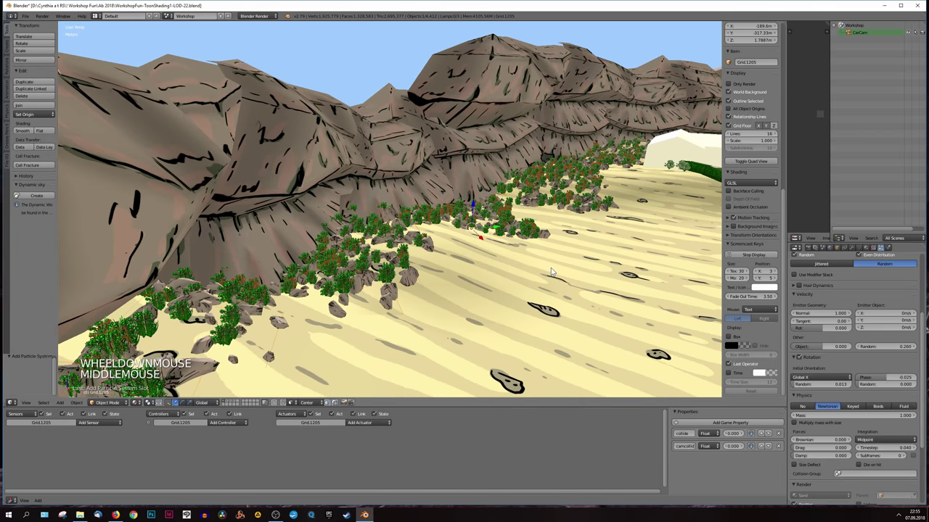
middle_click(549, 269)
scroll("up", 3)
middle_click(592, 314)
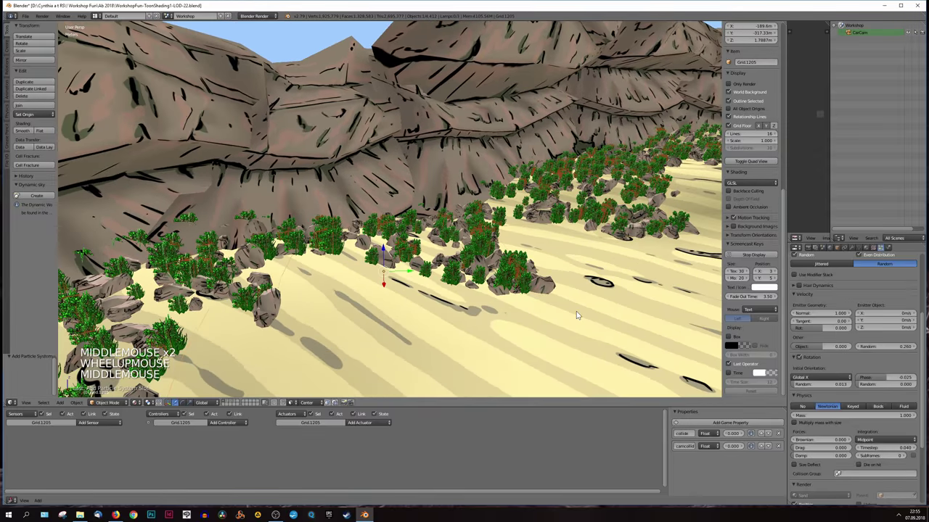
scroll("down", 3)
scroll("up", 3)
left_click(857, 251)
Step: Convert the patch's particle bushes and rocks into real objects and attempt a join (Ctrl+J)
left_click(847, 295)
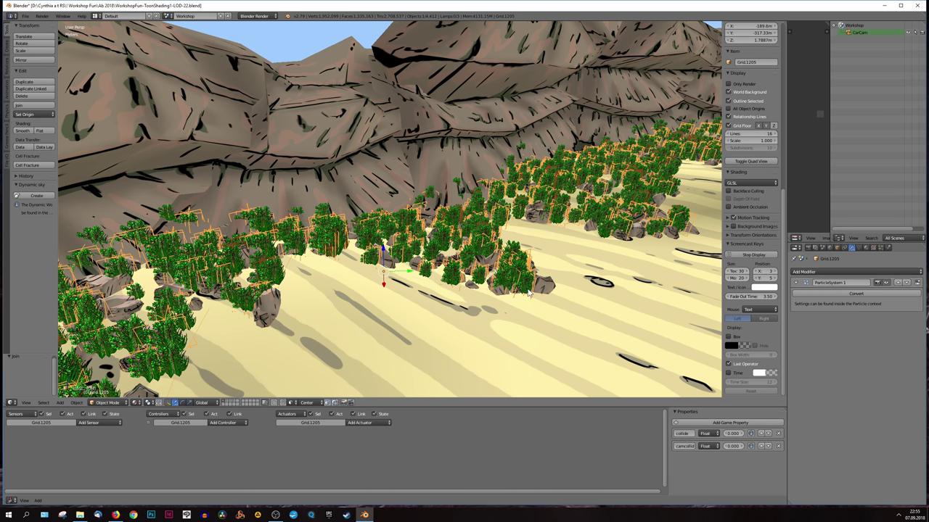
key("ctrl+j")
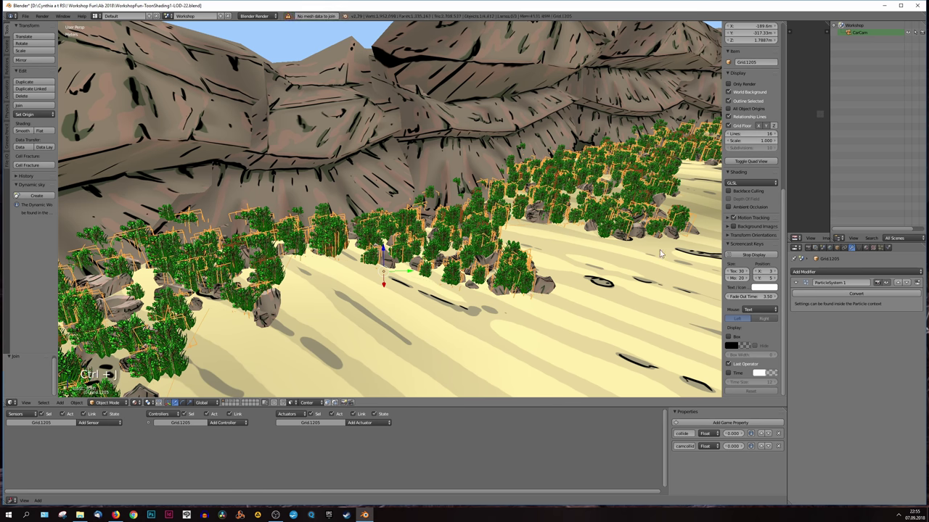
Step: Remove the particle system from the patch in its Particles settings
left_click(883, 253)
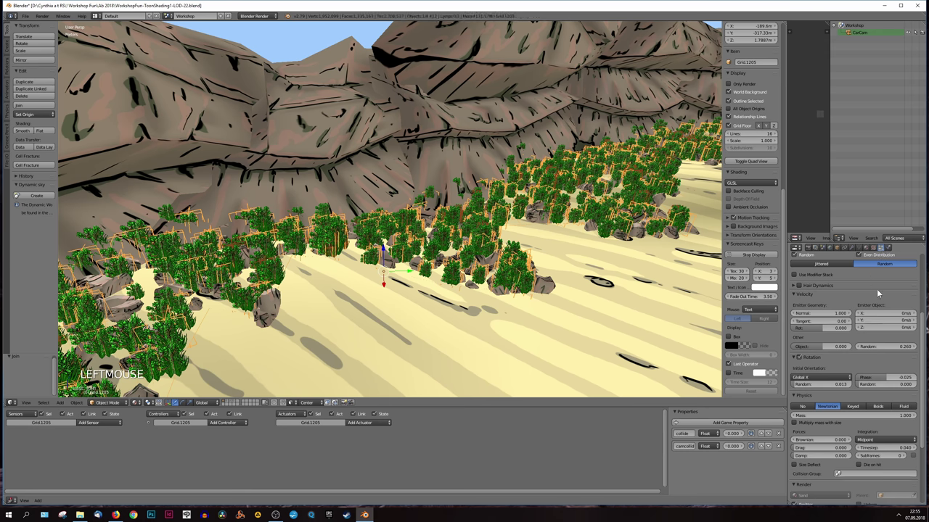
scroll("up", 3)
scroll("up", 3)
left_click(915, 282)
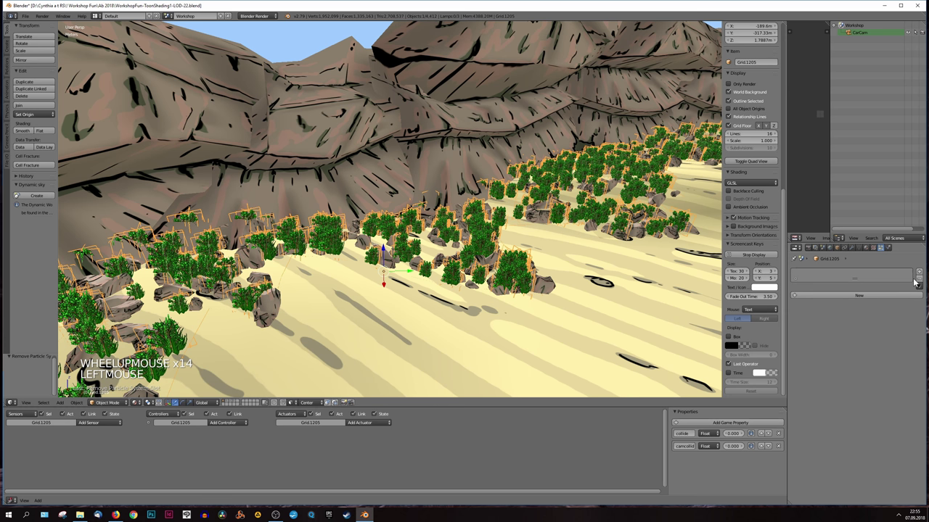
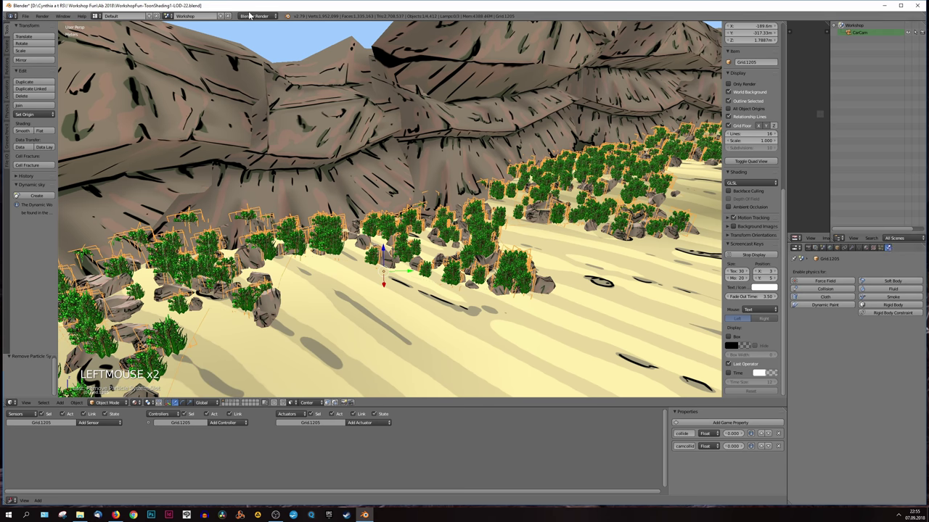
Step: Switch the render engine to Blender Game and briefly edit the patch mesh before returning to Object Mode
left_click(259, 19)
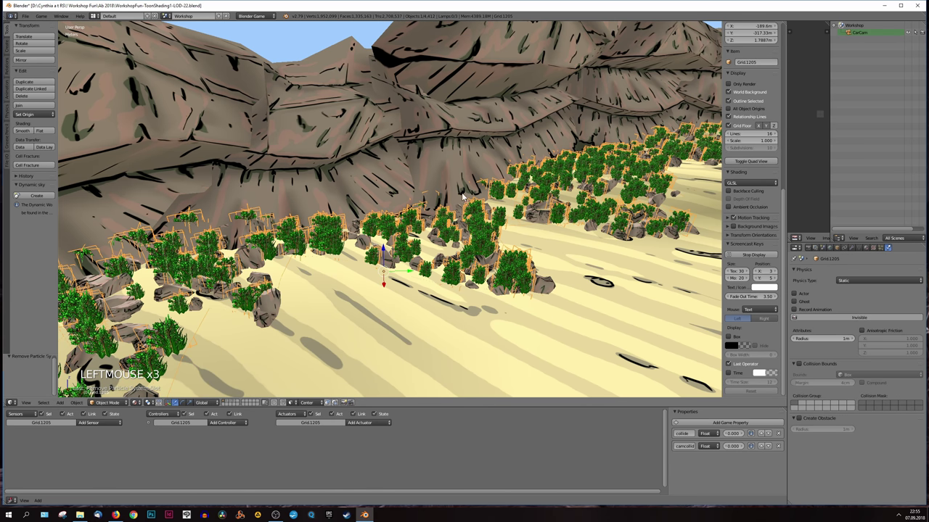
key("g")
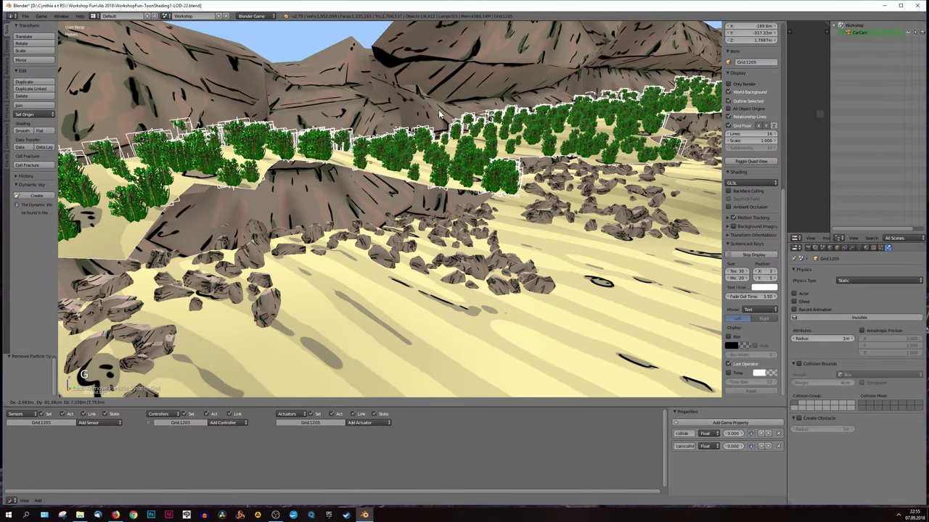
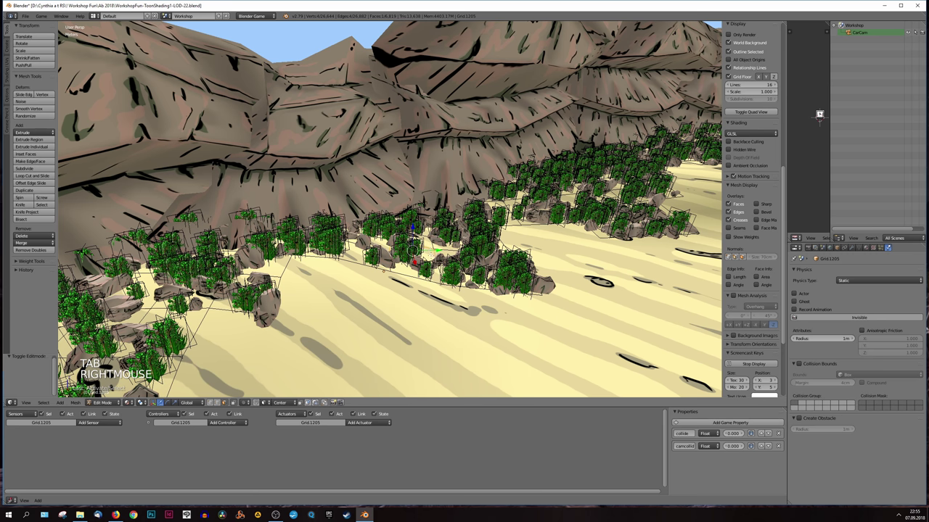
key("l")
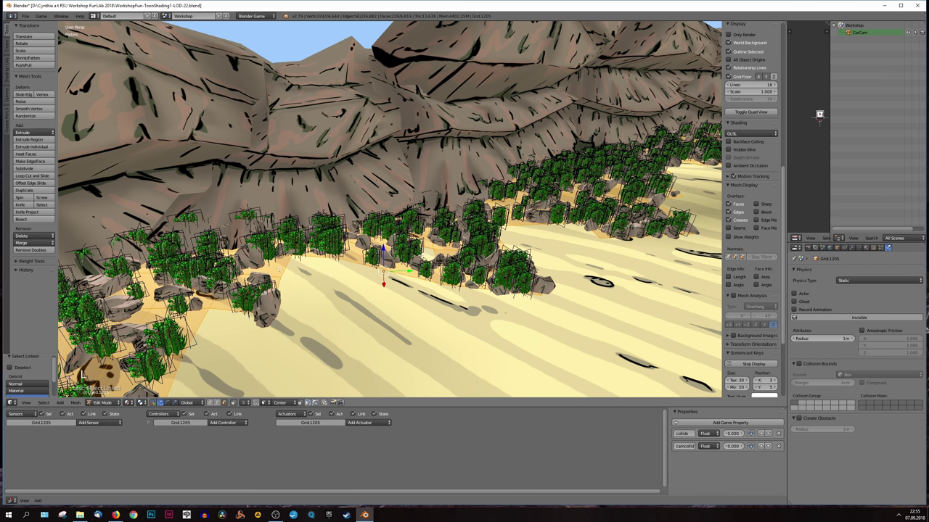
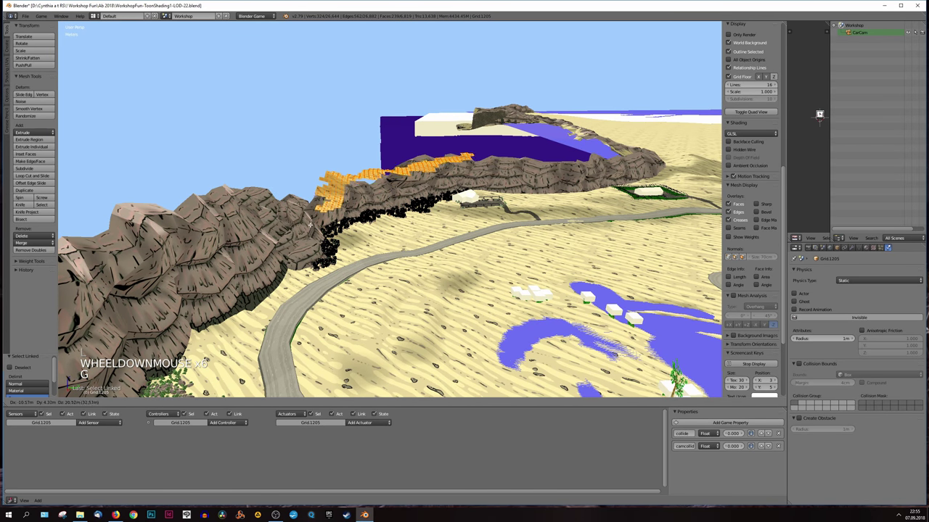
key("Delete")
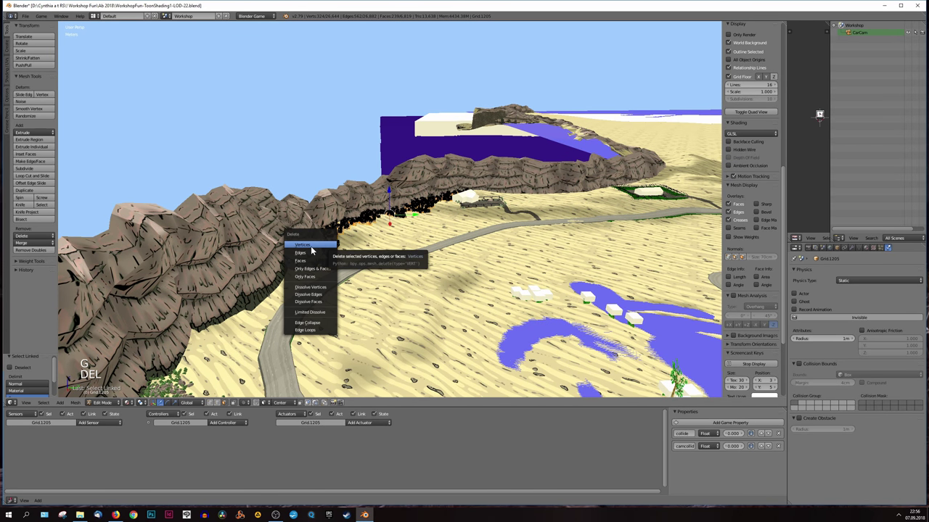
scroll("up", 3)
key("Tab")
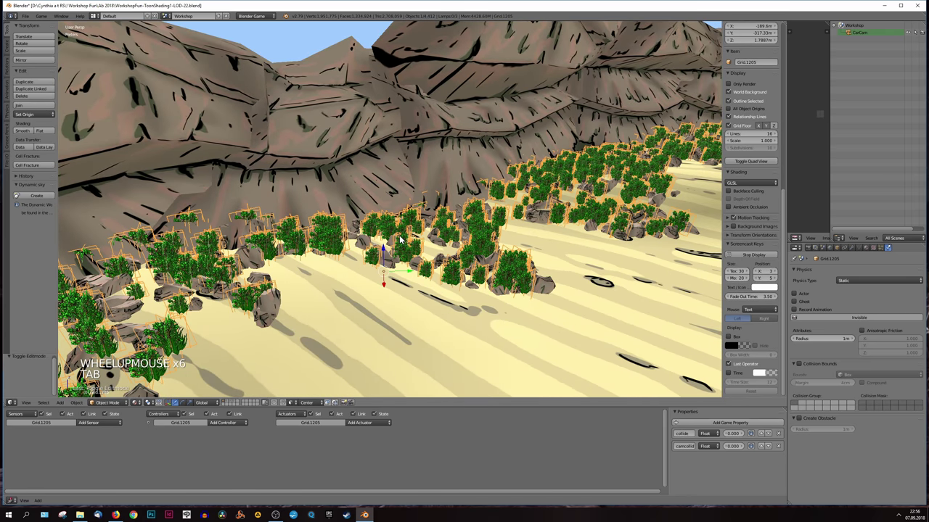
key("g")
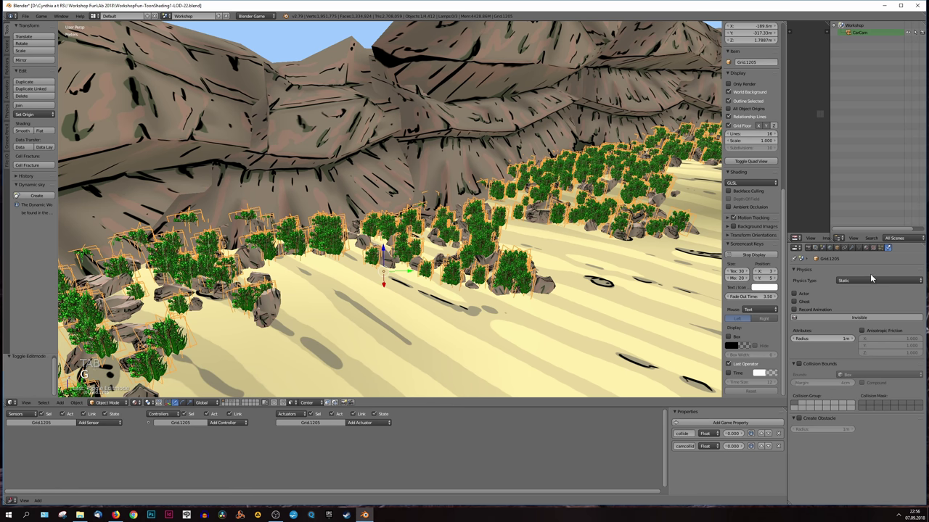
Step: Set the patch's game Physics Type to No Collision
left_click(879, 279)
left_click(852, 277)
scroll("down", 3)
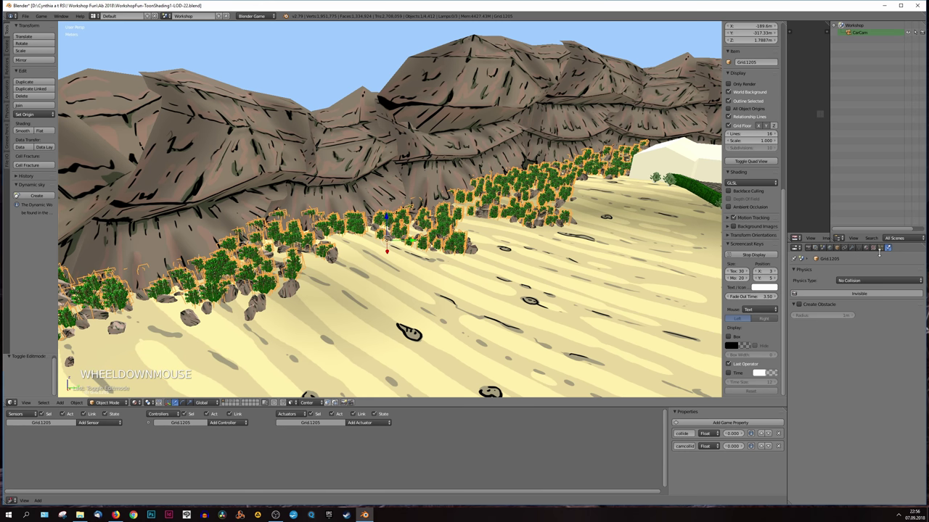
Step: Add a Level of Detail on the patch using LOD InvisPlane at 150 m distance
left_click(838, 251)
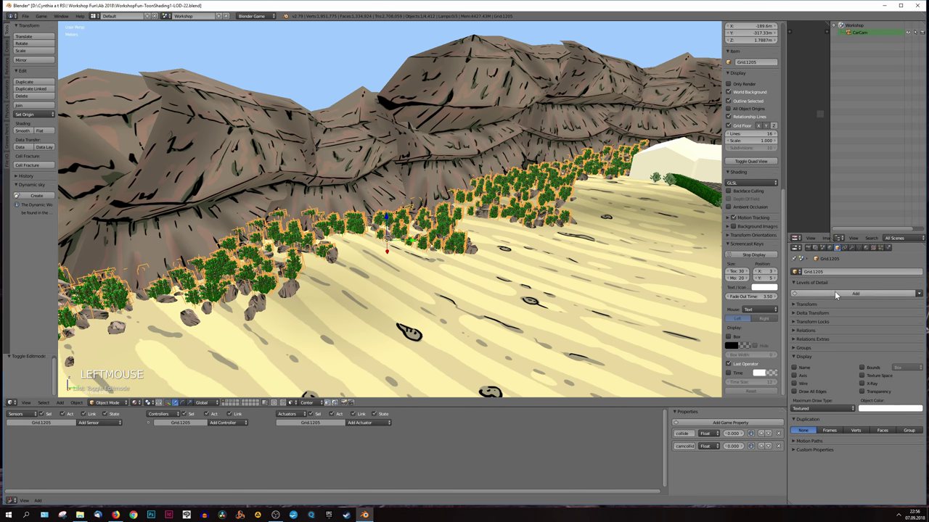
left_click(837, 296)
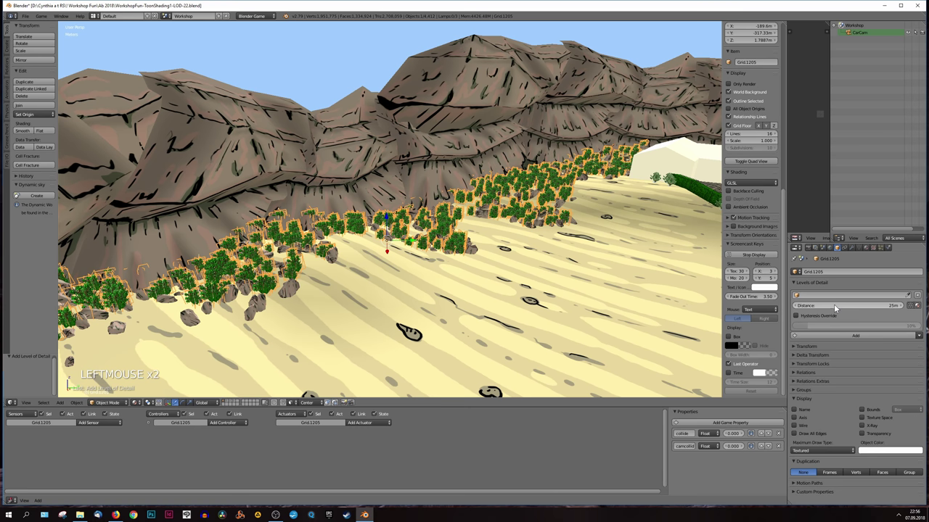
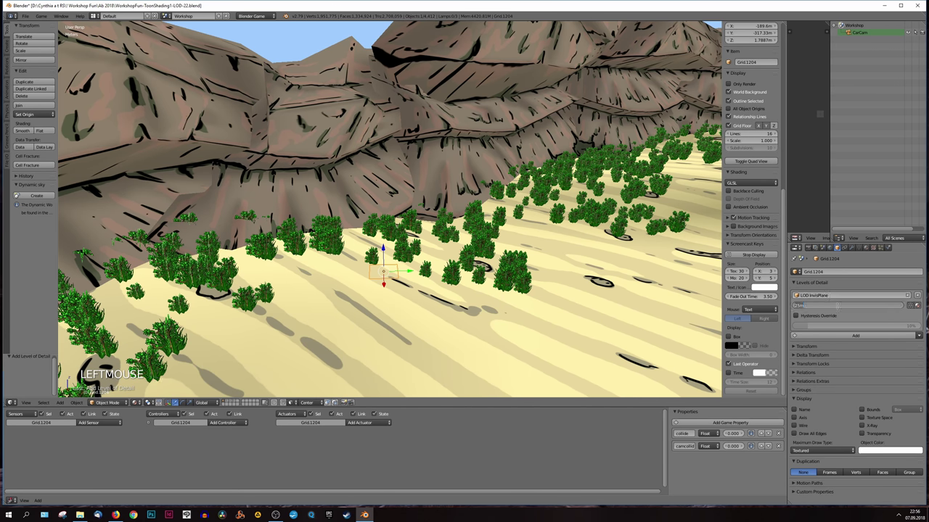
key("KP_0")
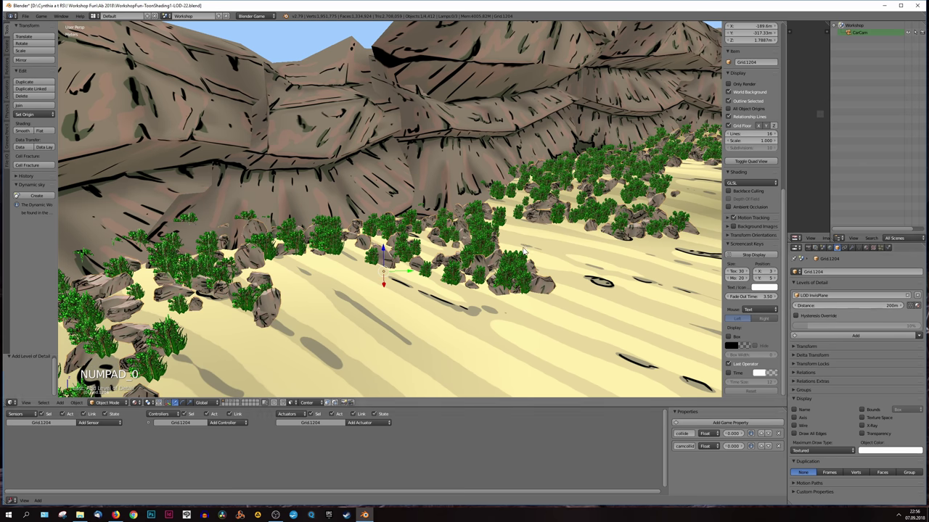
scroll("down", 3)
scroll("up", 3)
scroll("down", 3)
scroll("up", 3)
scroll("down", 3)
scroll("up", 3)
scroll("up", 3)
scroll("down", 3)
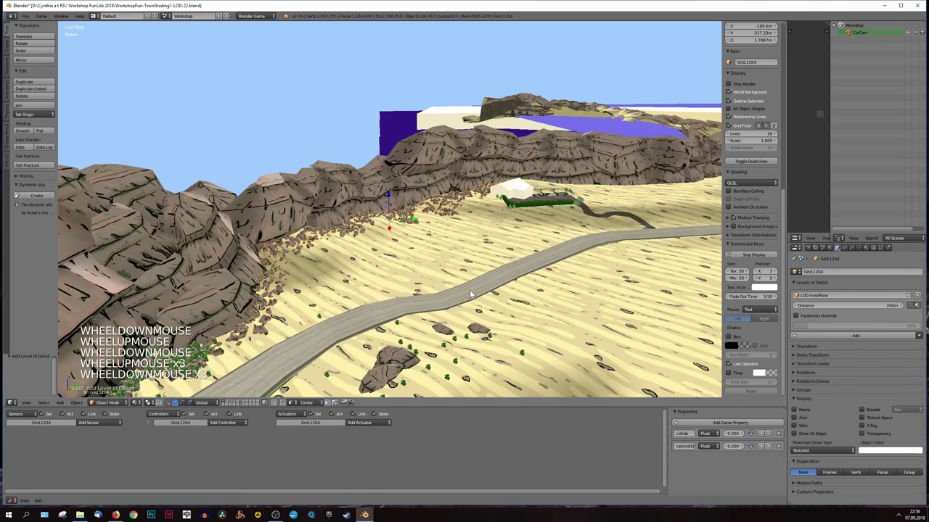
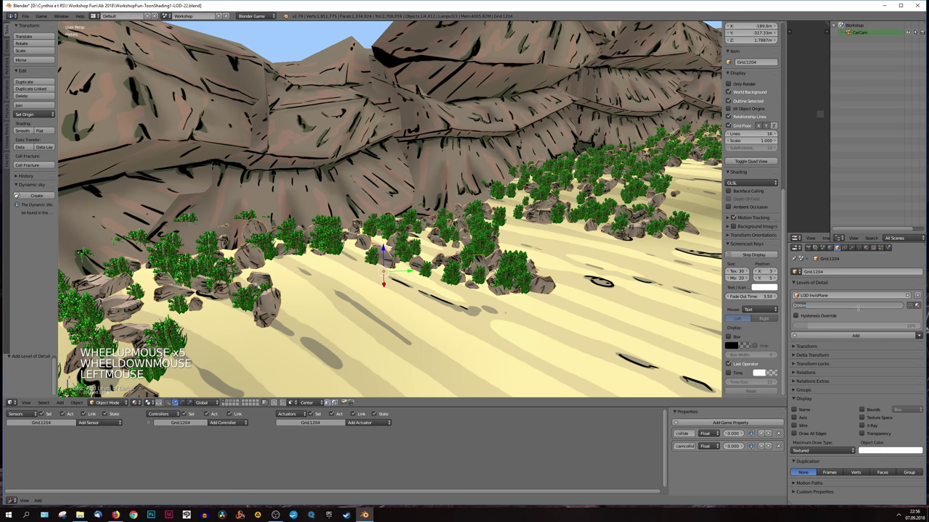
Step: Orbit across the canyon, rock patch, cliff wall and road to check the distant foliage
middle_click(526, 303)
middle_click(502, 306)
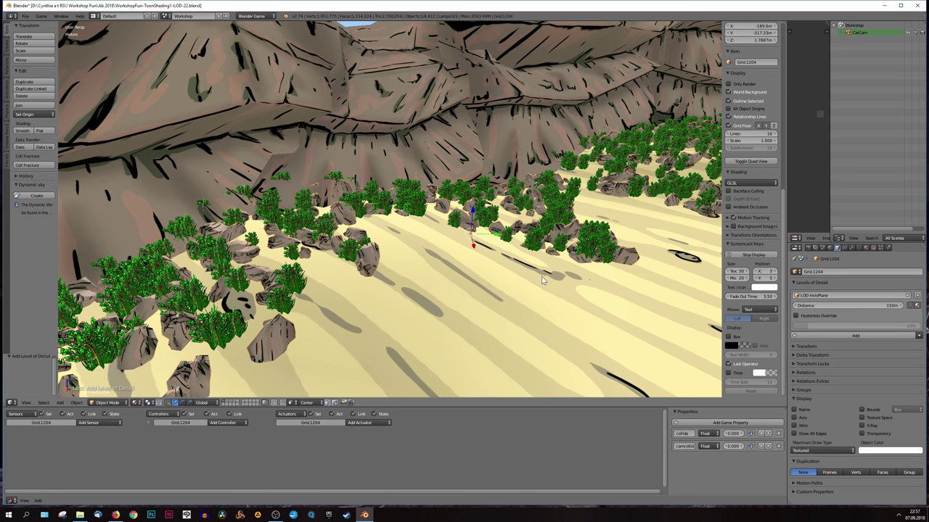
scroll("down", 3)
scroll("up", 3)
middle_click(423, 209)
middle_click(547, 254)
scroll("down", 3)
middle_click(376, 259)
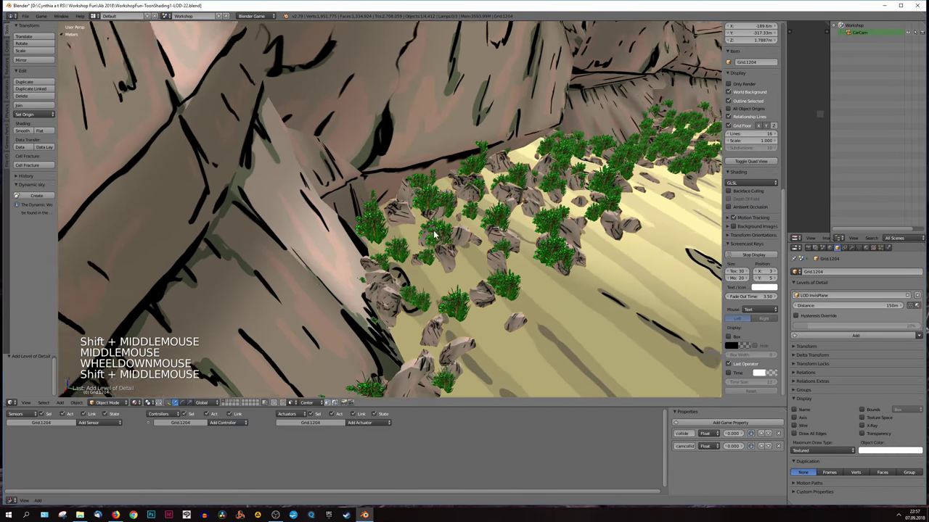
scroll("down", 3)
middle_click(405, 253)
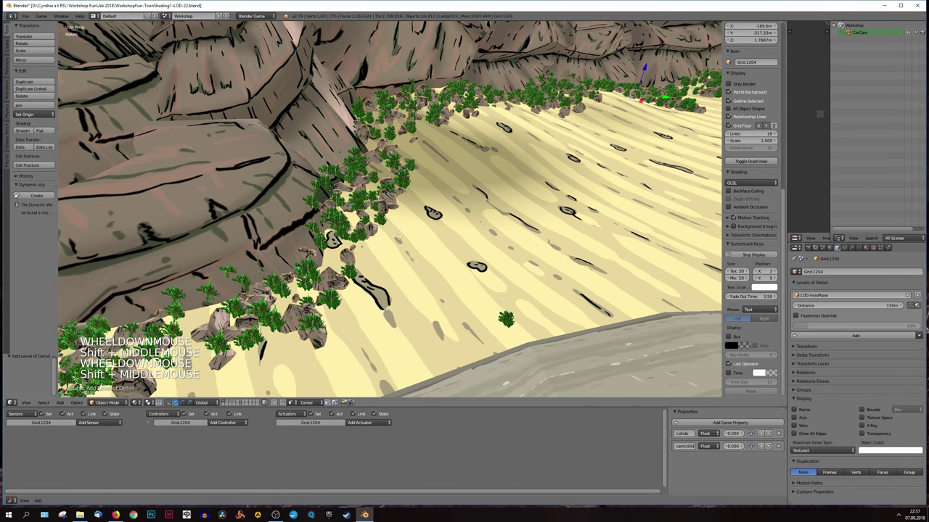
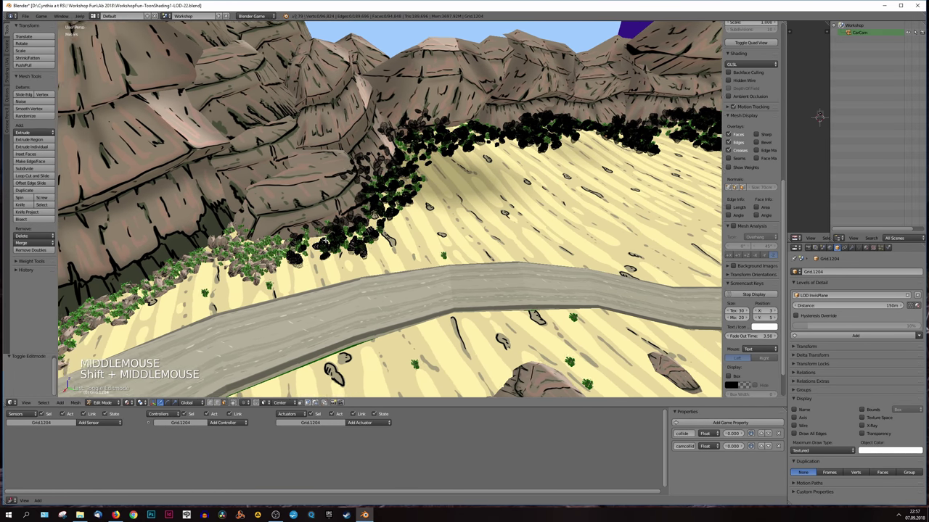
Step: Box- and linked-select a region of faces on the small ground patch in Edit Mode
scroll("up", 3)
key("b")
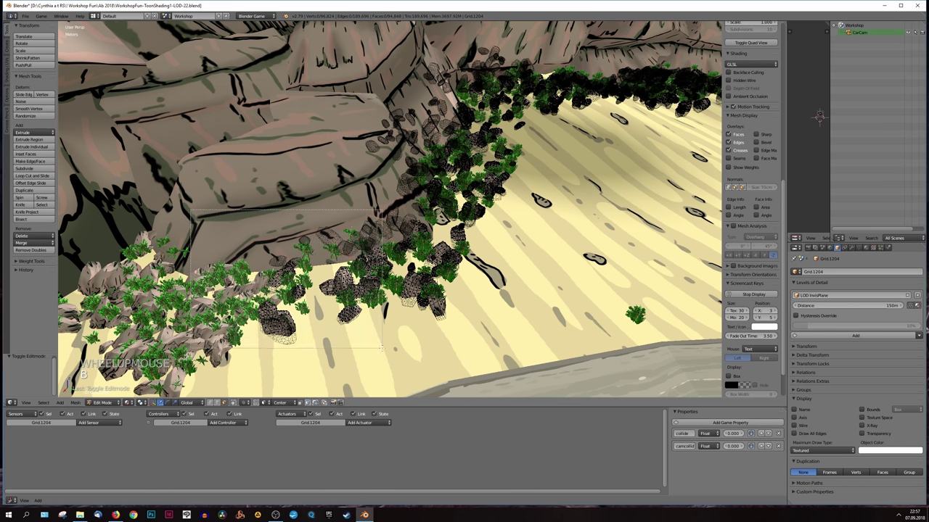
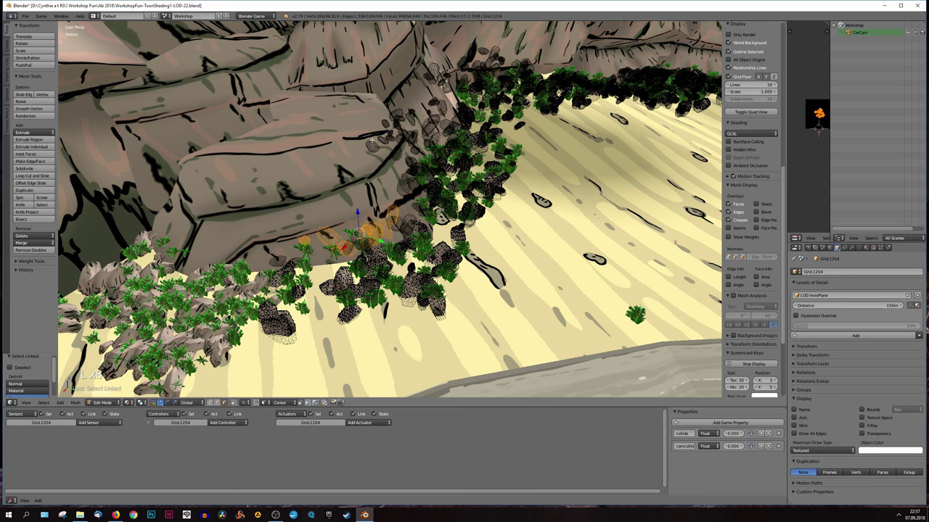
key("b")
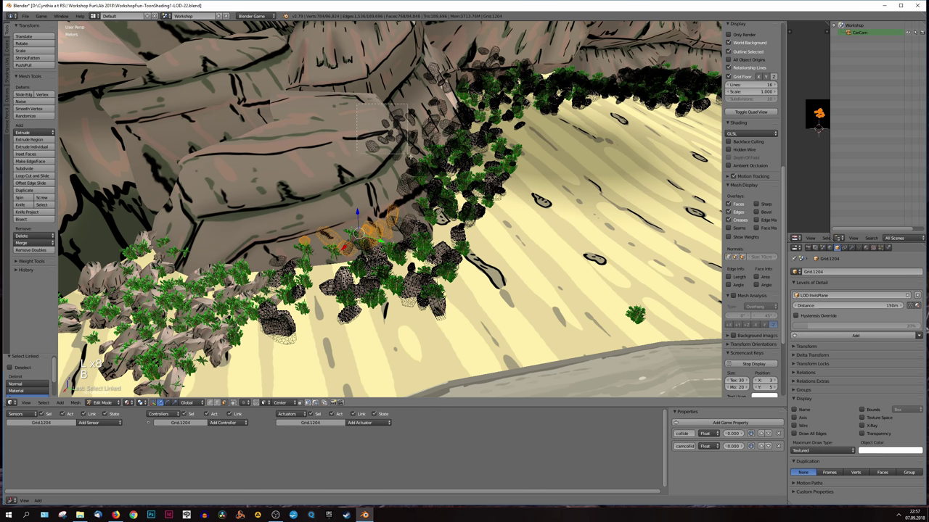
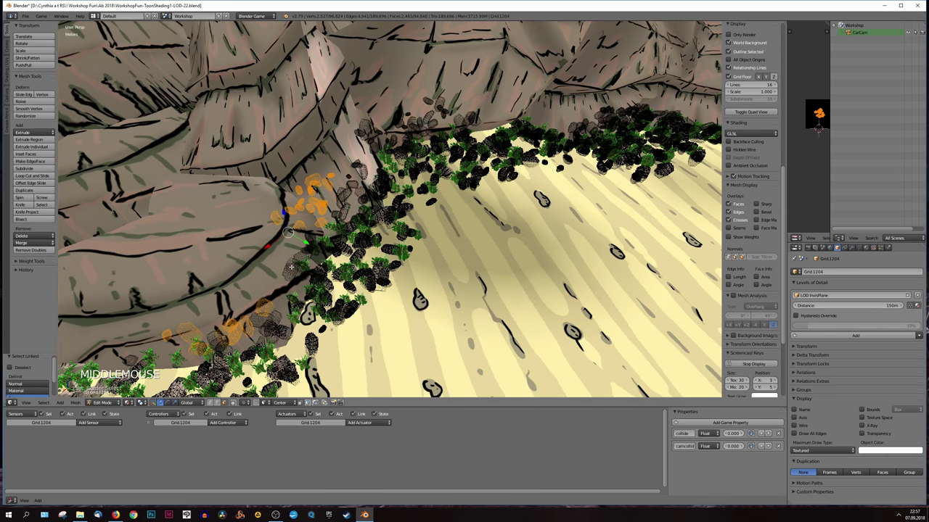
key("l")
key("l")
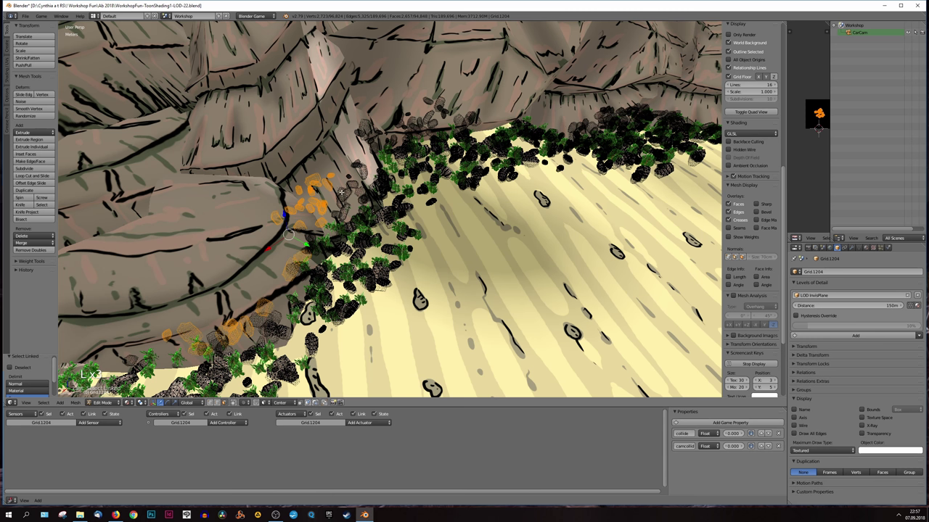
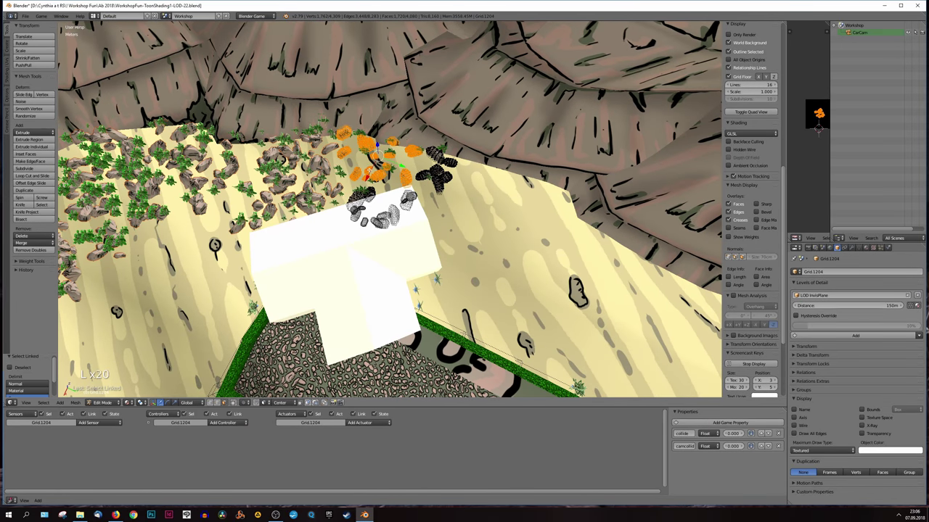
Step: Deselect the patch geometry and leave mesh editing for Object Mode
key("l")
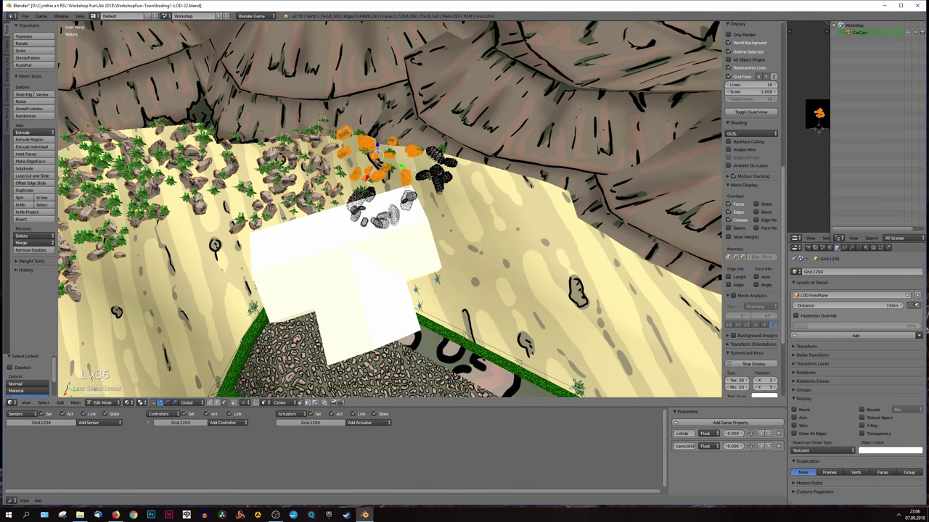
key("p")
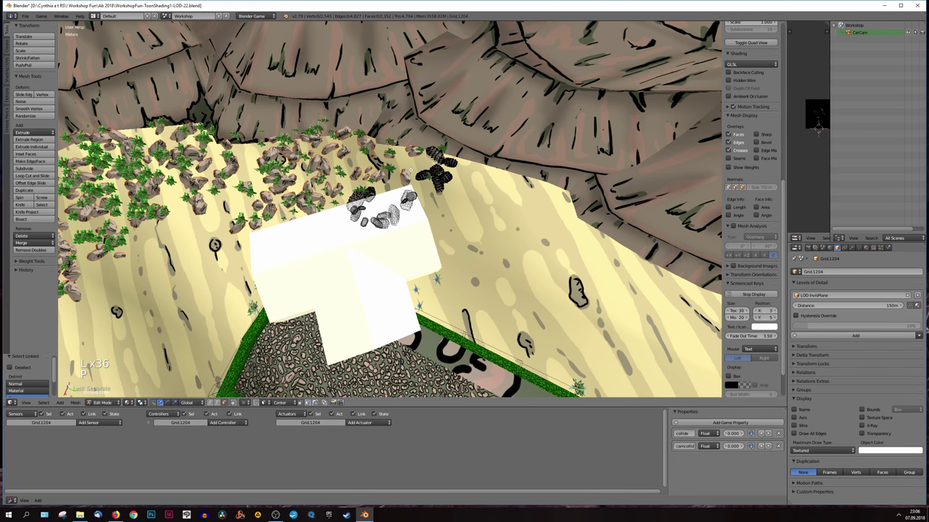
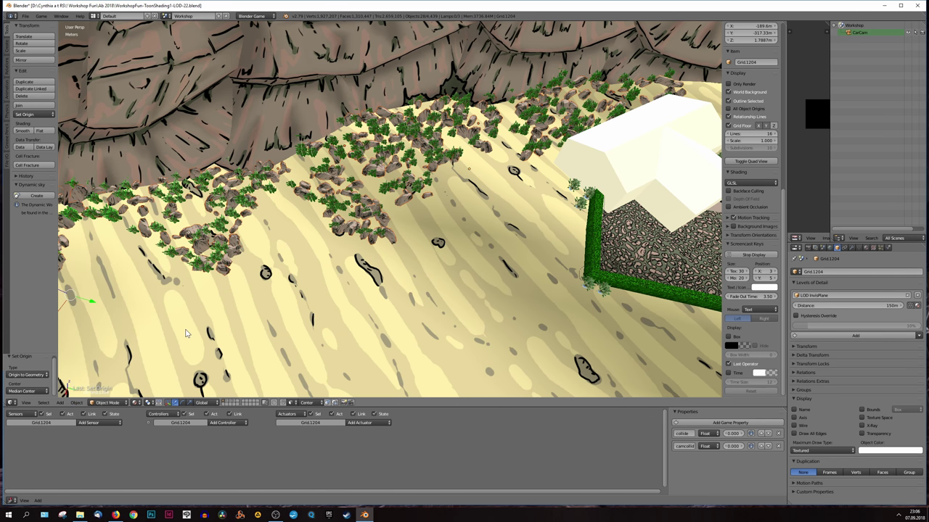
scroll("up", 3)
scroll("up", 3)
left_click(890, 248)
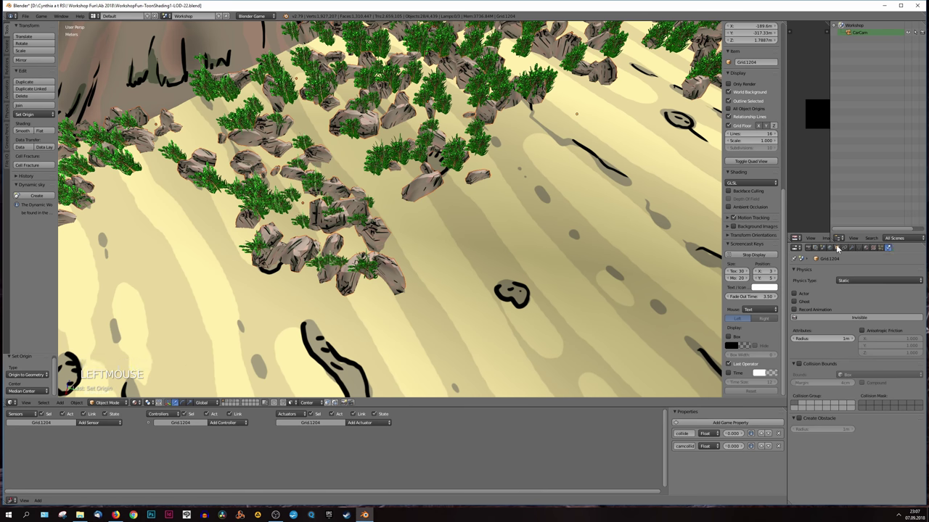
left_click(839, 250)
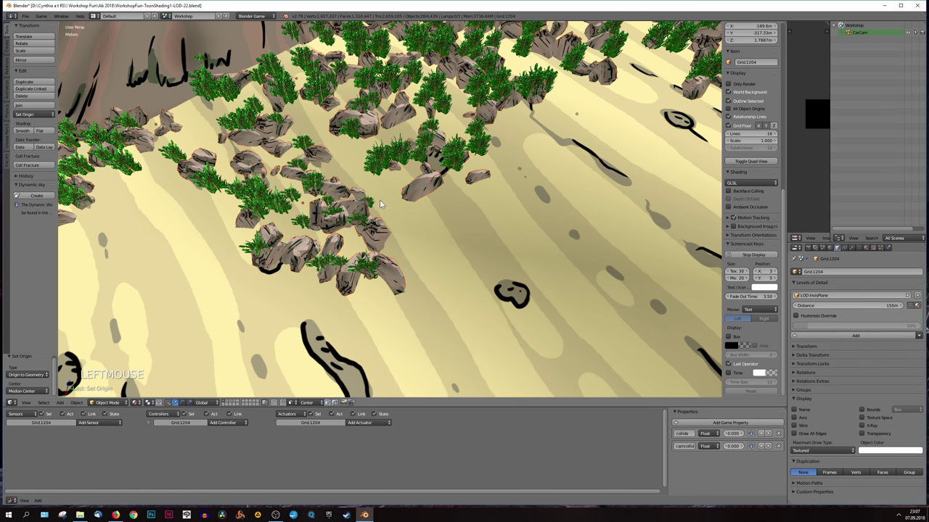
scroll("down", 3)
key("Tab")
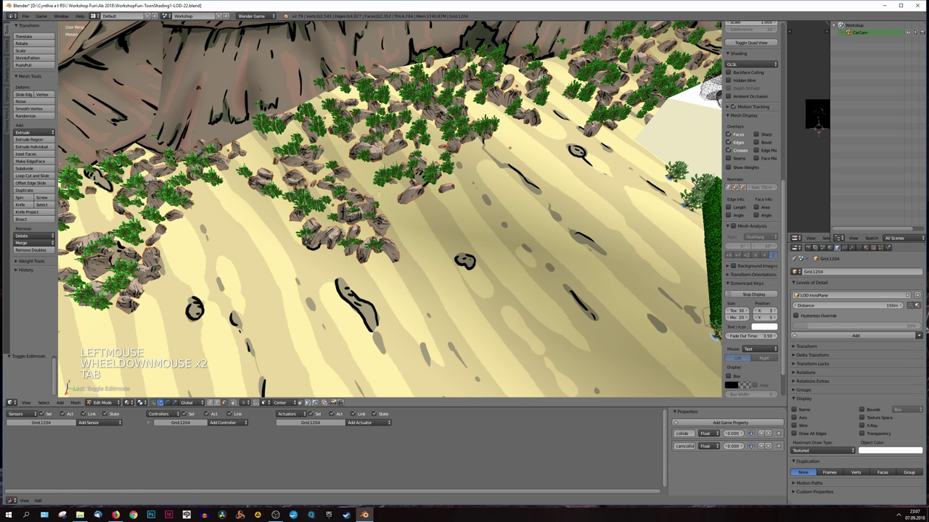
scroll("down", 3)
key("Tab")
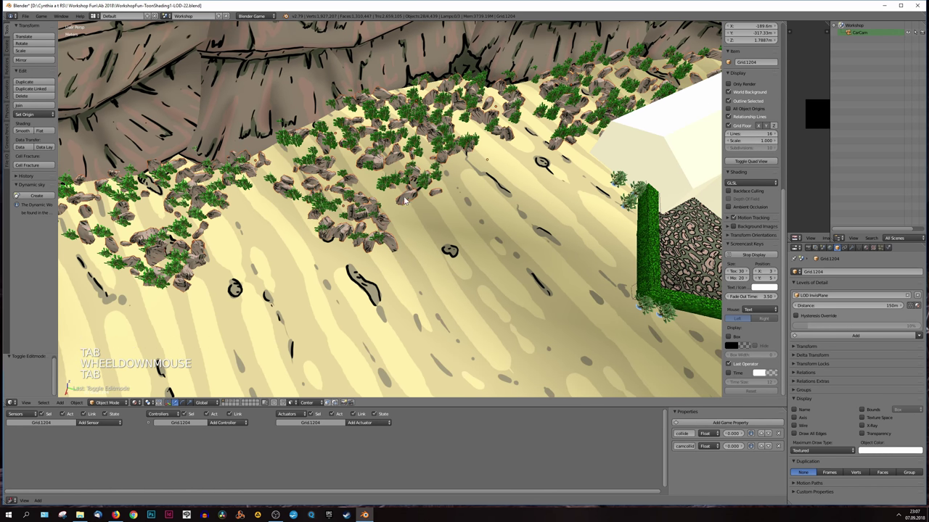
right_click(415, 206)
key("g")
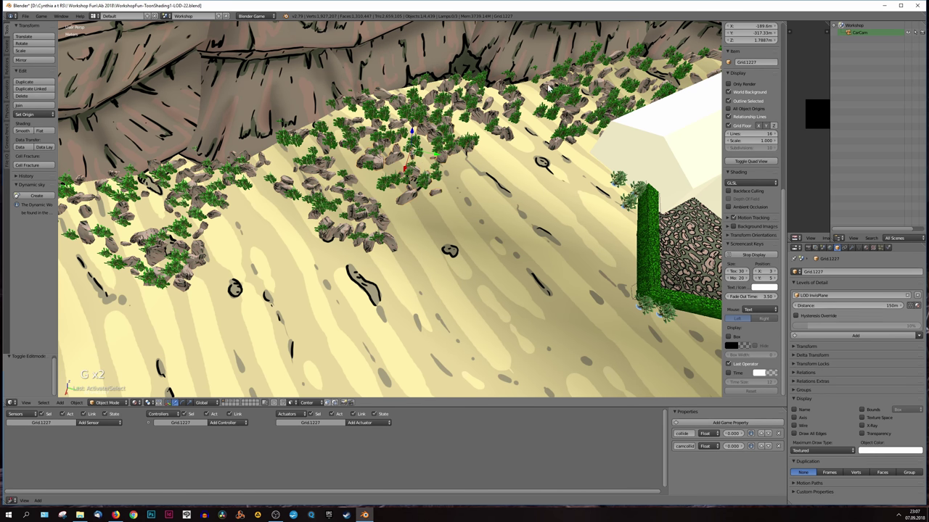
right_click(548, 84)
key("g")
key("KP_Decimal")
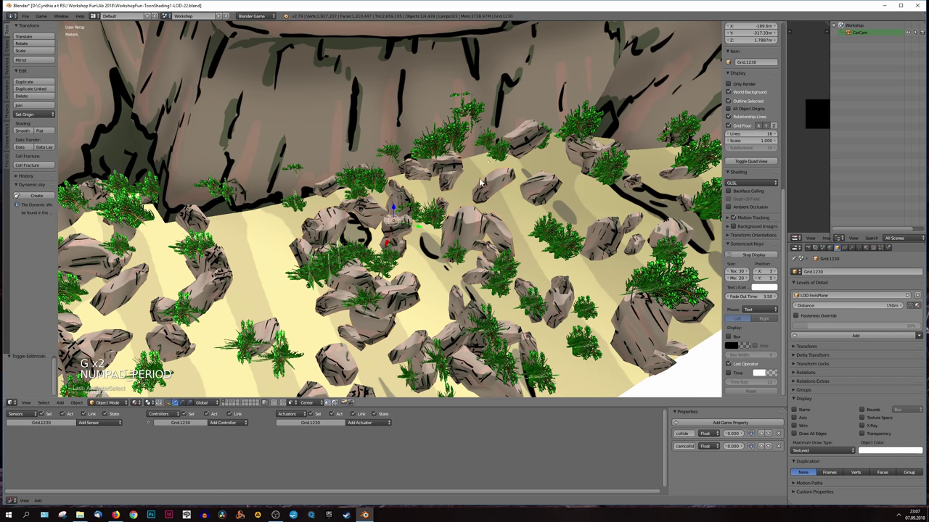
middle_click(507, 206)
key("g")
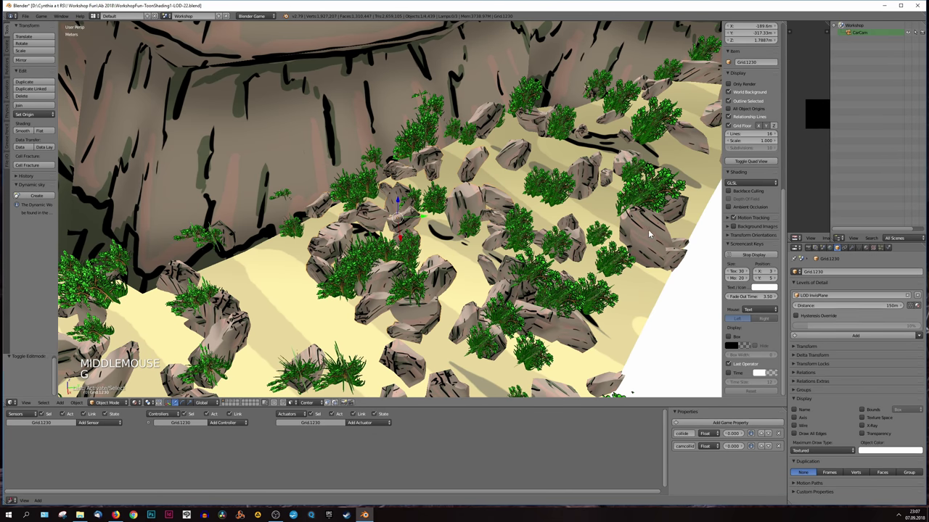
right_click(574, 250)
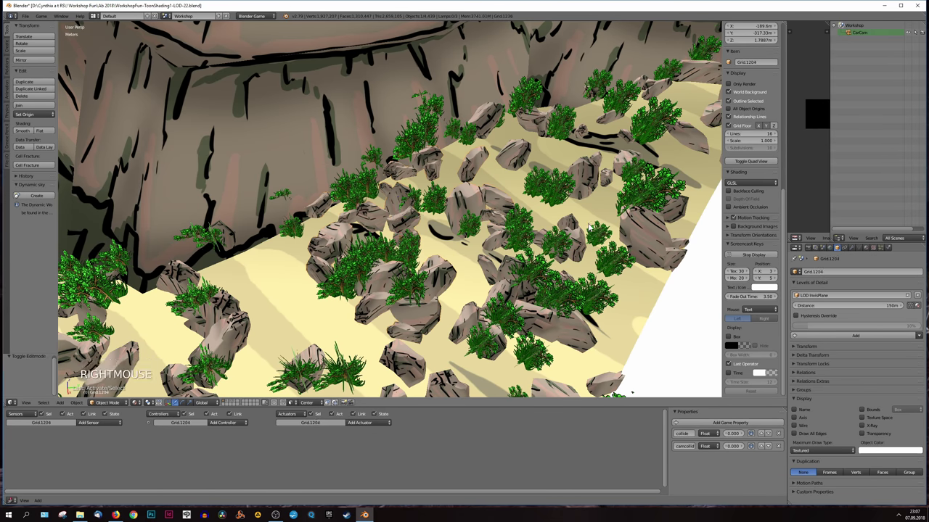
scroll("down", 3)
key("g")
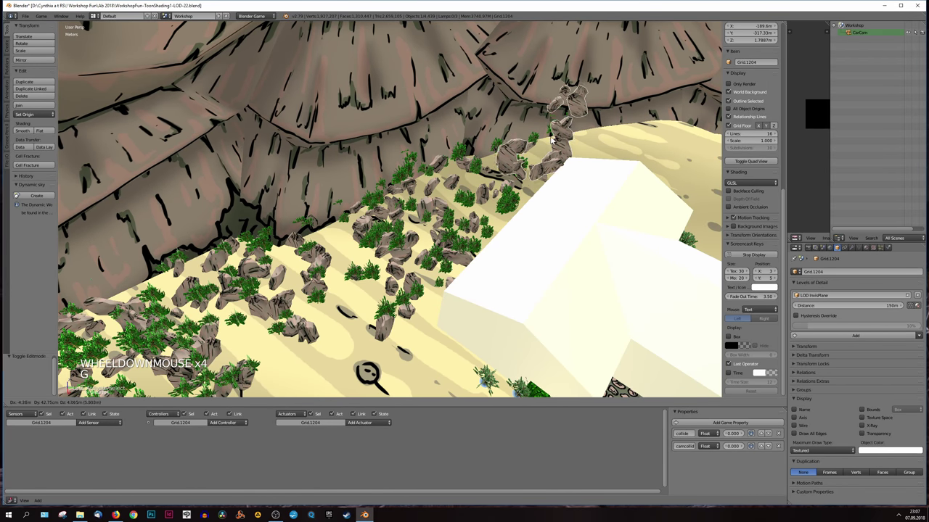
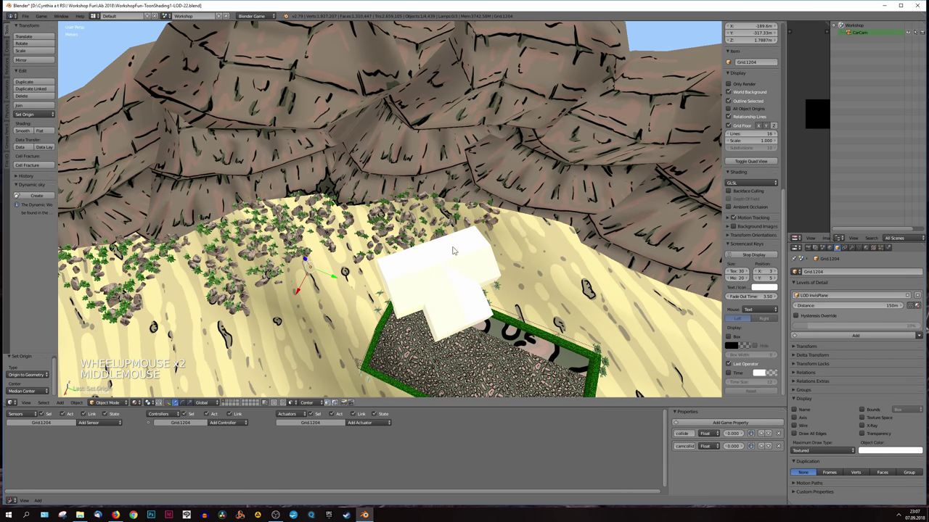
Step: Box-select part of the Grid.1204 mesh, separate it (P > Selection) into Grid.1233, and return to Object Mode
key("Tab")
key("b")
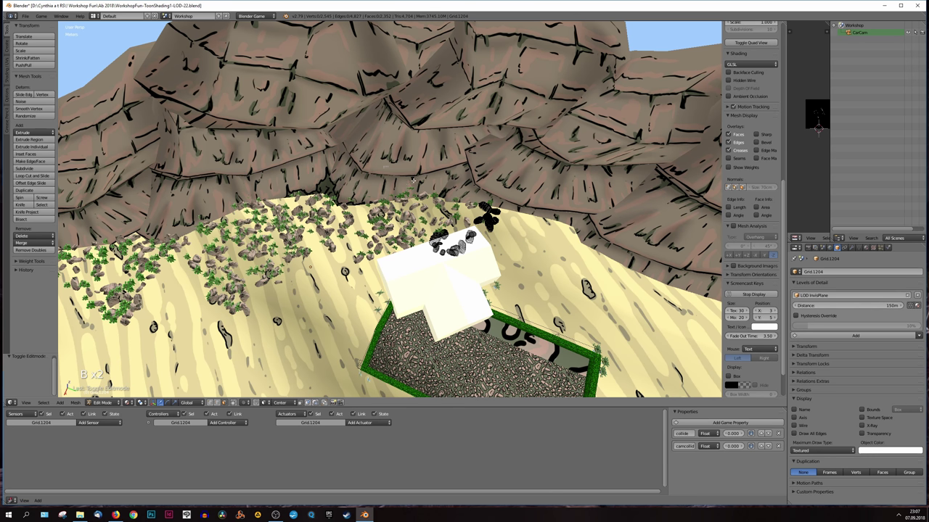
key("p")
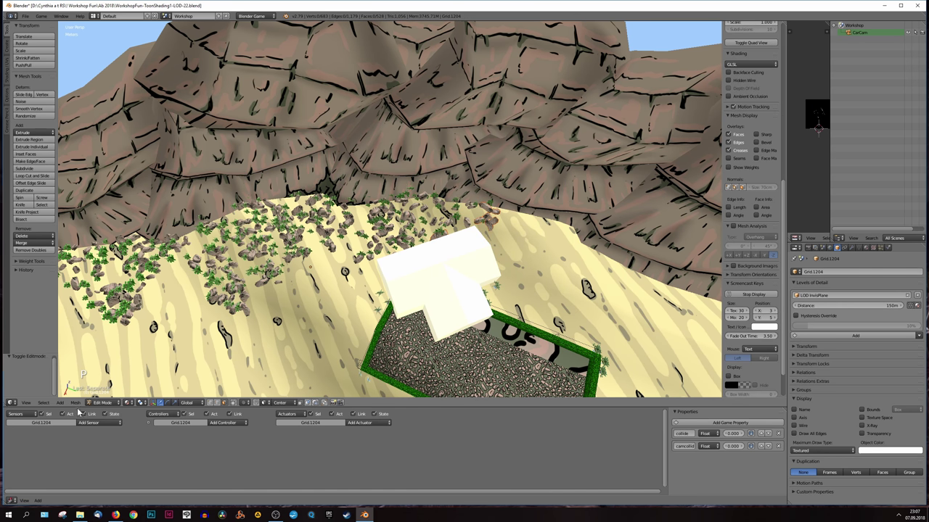
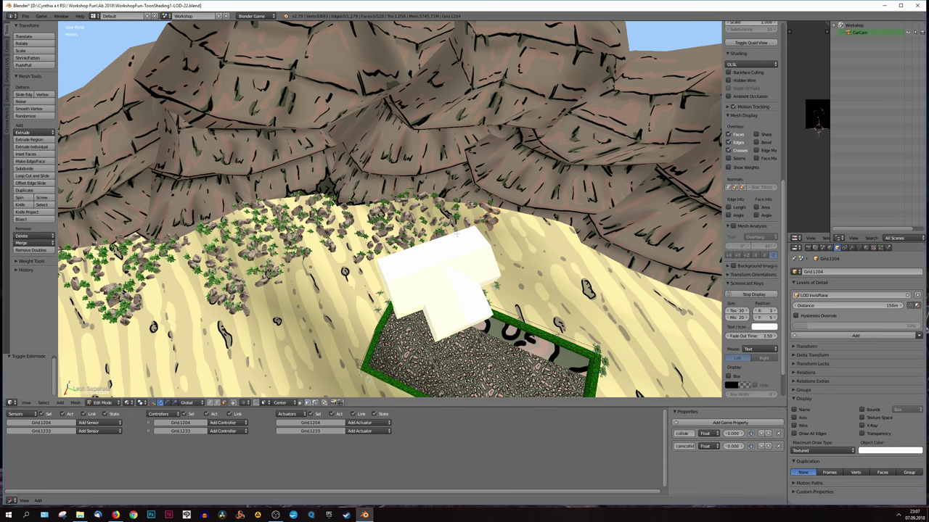
key("Tab")
key("Tab")
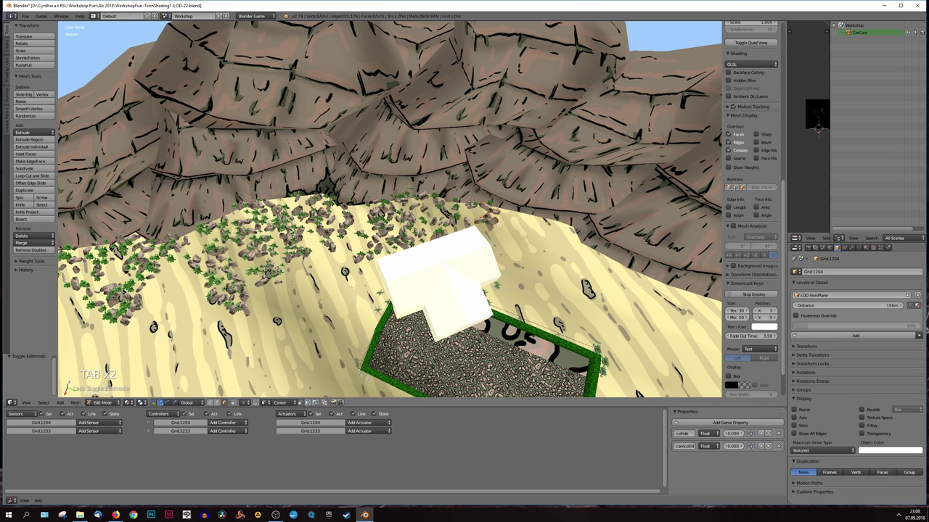
key("Tab")
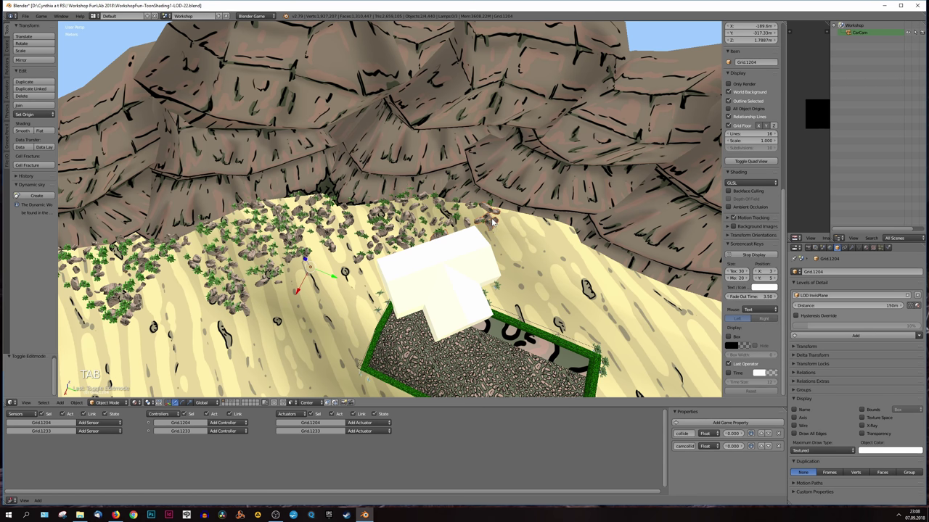
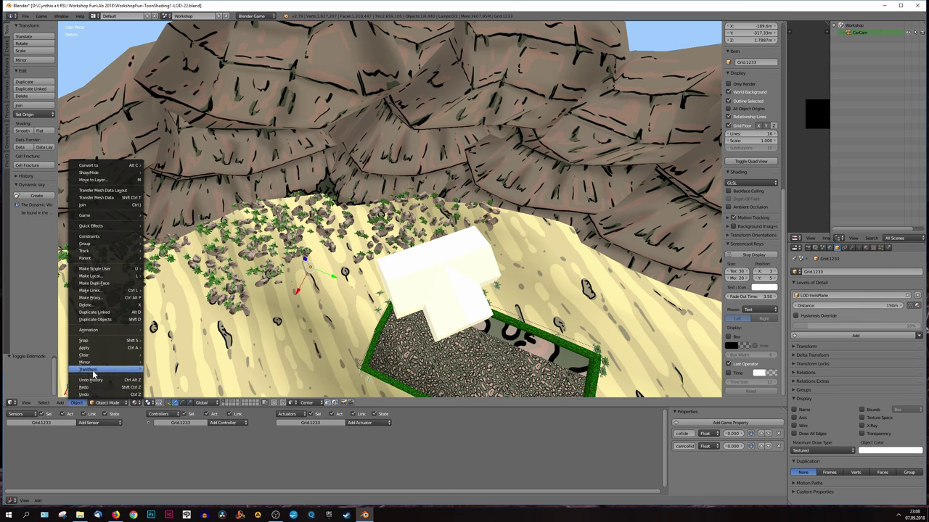
Step: Look over the canyon slope and select a bush-and-rock patch there
key("g")
left_click(182, 358)
left_click(81, 403)
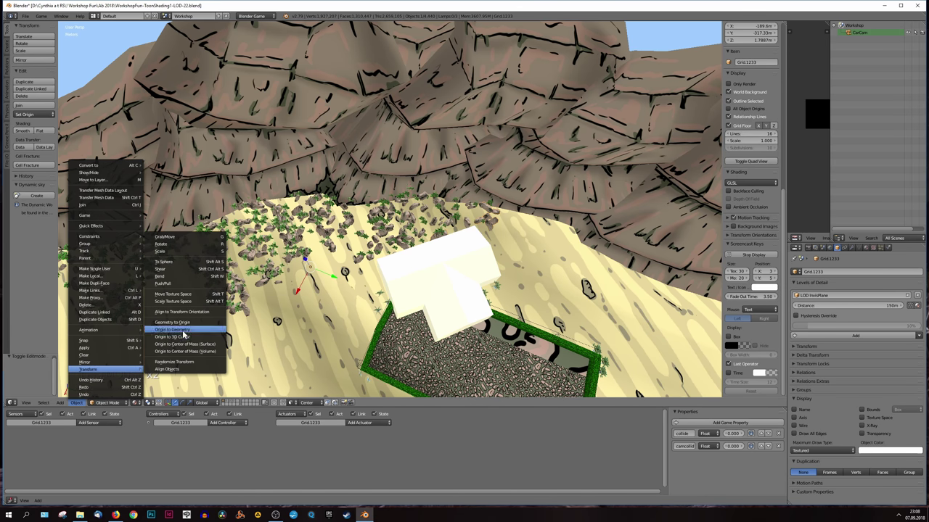
key("g")
scroll("down", 3)
middle_click(349, 269)
scroll("up", 3)
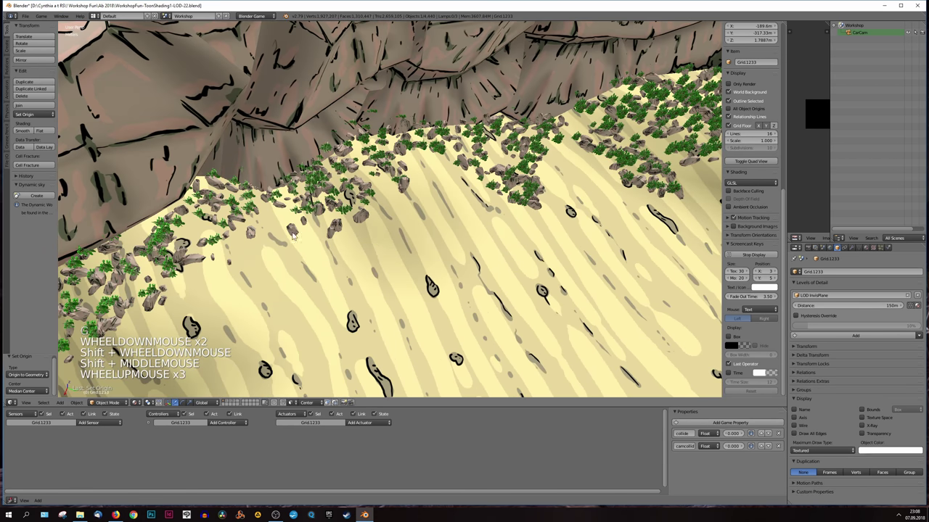
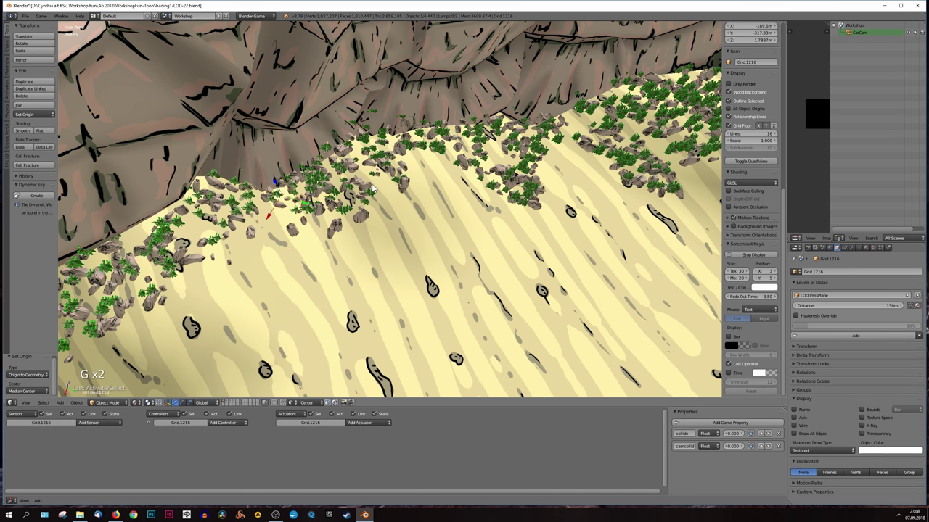
key("KP_Decimal")
scroll("down", 3)
middle_click(530, 246)
key("g")
scroll("down", 3)
middle_click(408, 326)
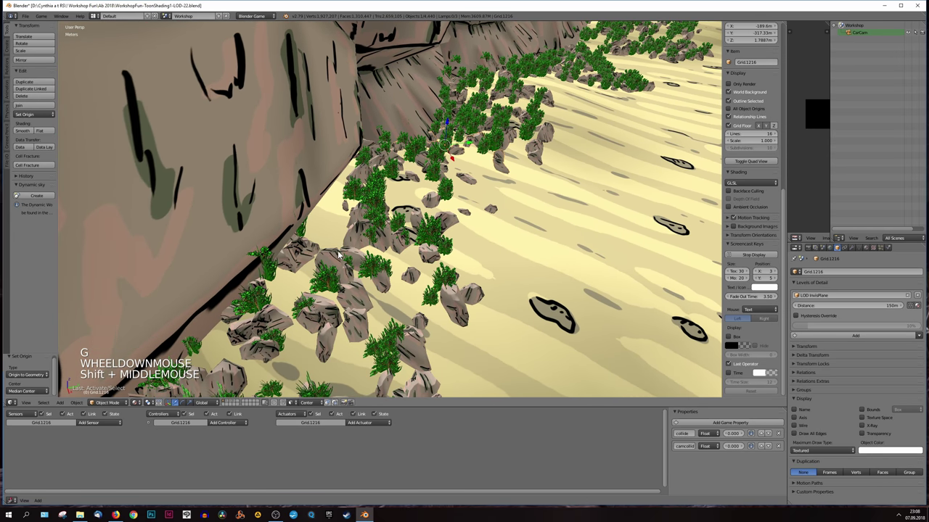
right_click(337, 254)
key("g")
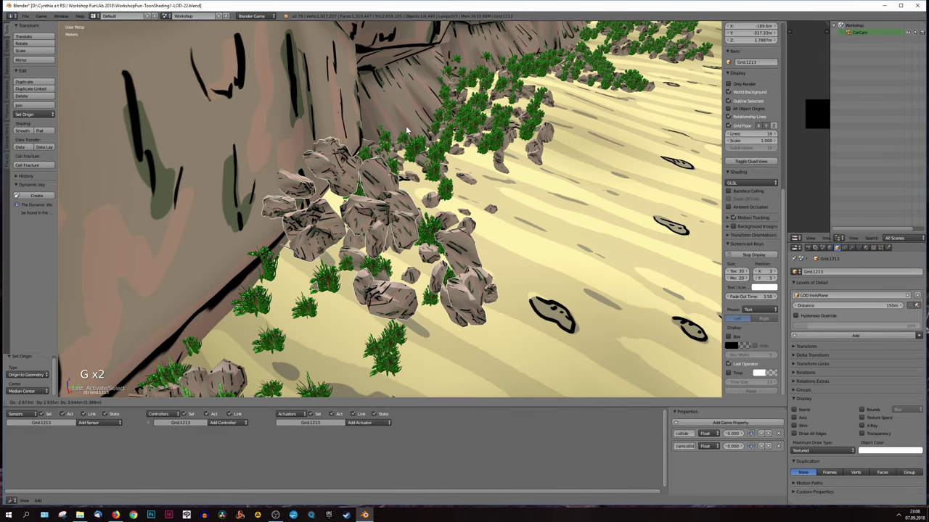
Step: Orbit toward the cliff wall and road and select the bush patch Grid.1205 beside the road
middle_click(459, 268)
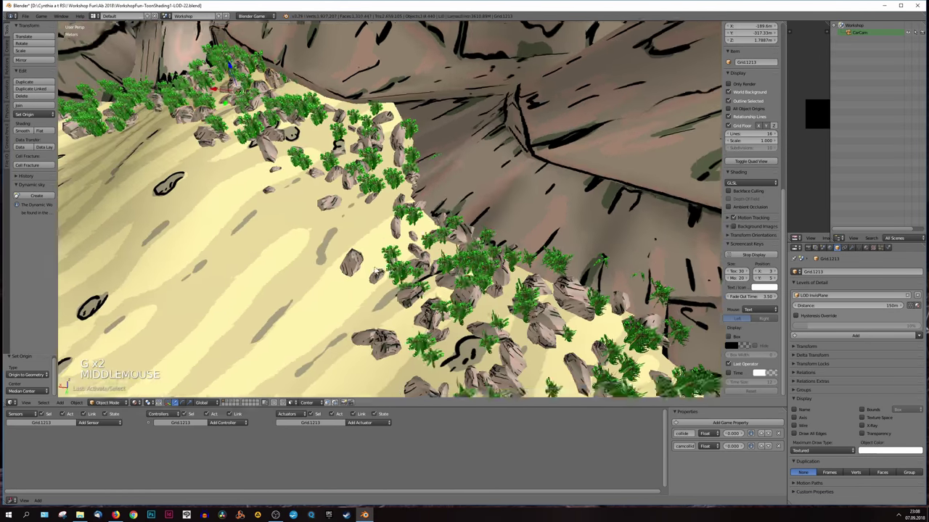
scroll("down", 3)
scroll("down", 3)
middle_click(422, 247)
middle_click(421, 243)
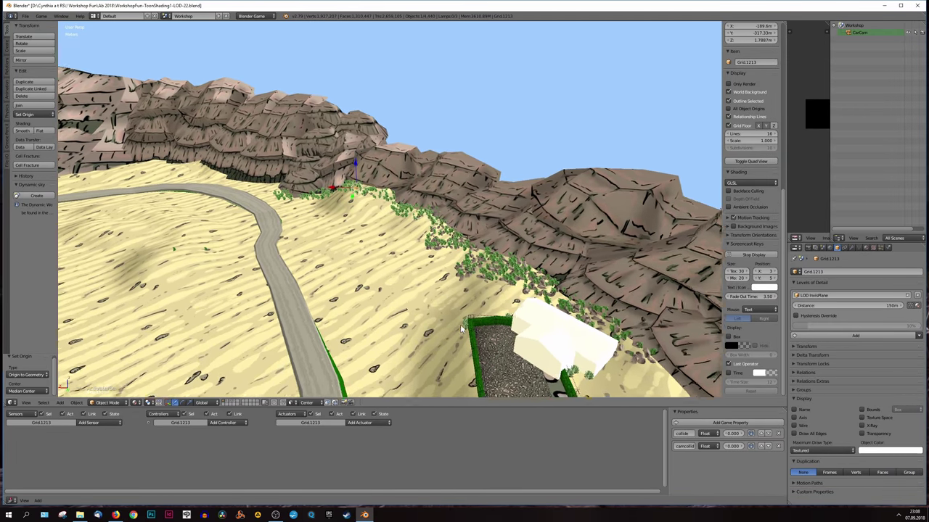
middle_click(470, 377)
middle_click(449, 326)
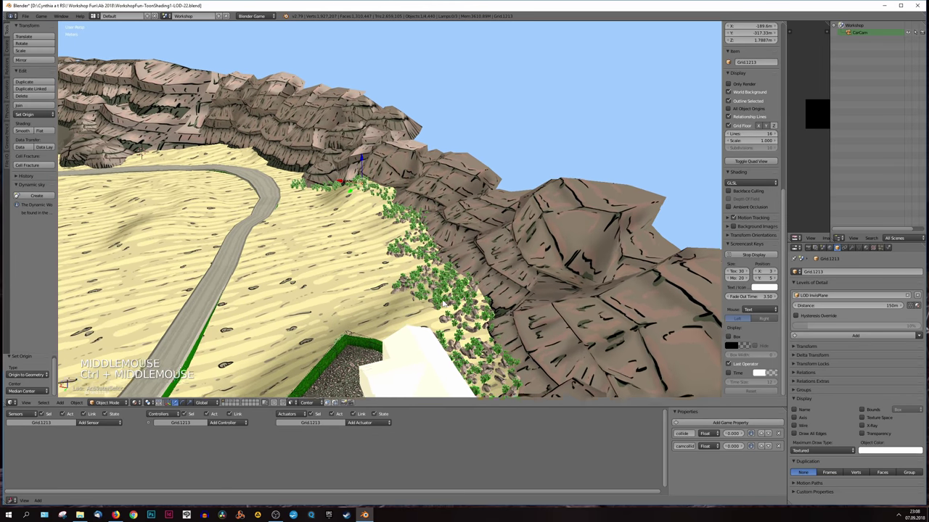
middle_click(401, 260)
scroll("up", 3)
middle_click(303, 279)
middle_click(397, 239)
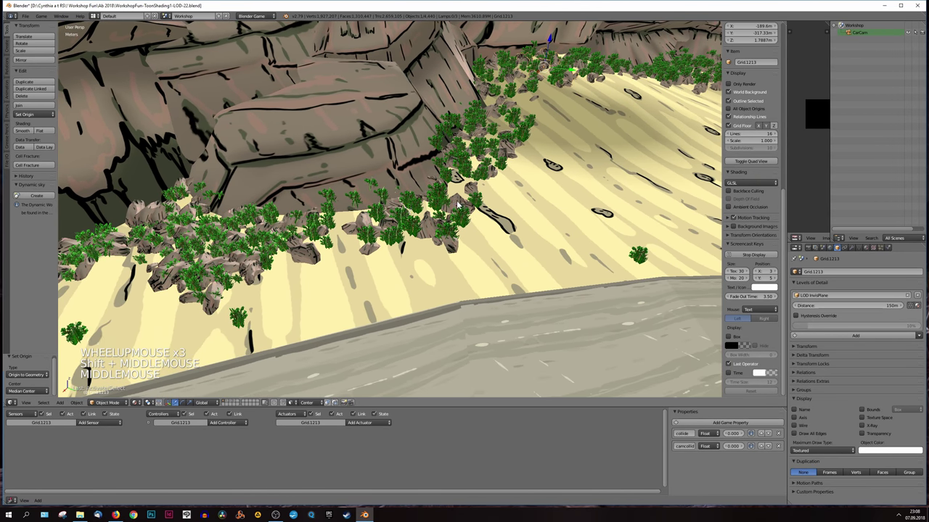
right_click(458, 204)
scroll("down", 3)
key("g")
key("KP_Decimal")
scroll("up", 3)
middle_click(313, 233)
middle_click(283, 290)
middle_click(479, 244)
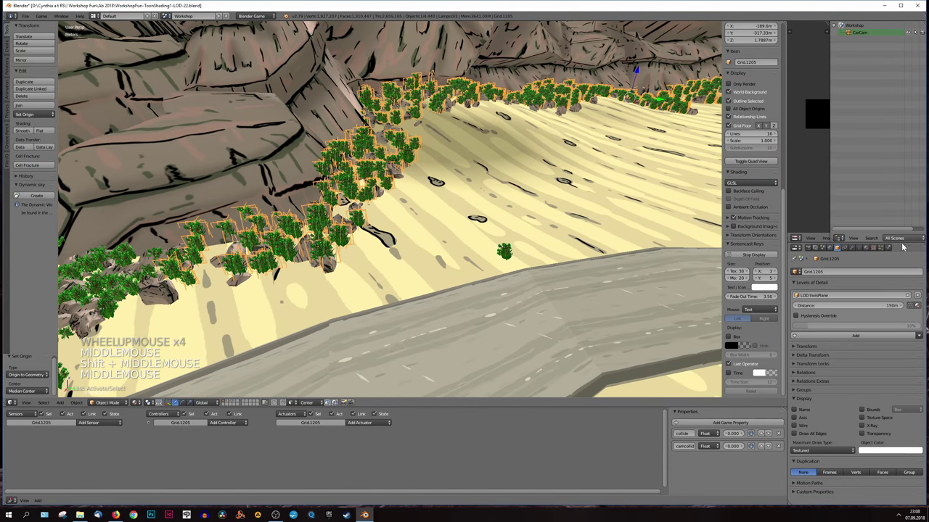
Step: Check Grid.1205's physics options and its 150 m level-of-detail distance in Object properties
left_click(890, 250)
left_click(868, 282)
left_click(840, 250)
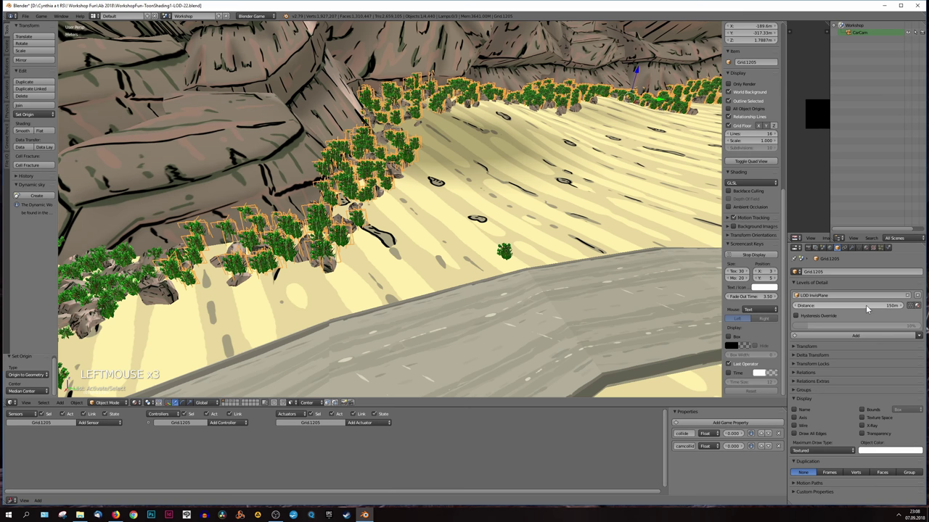
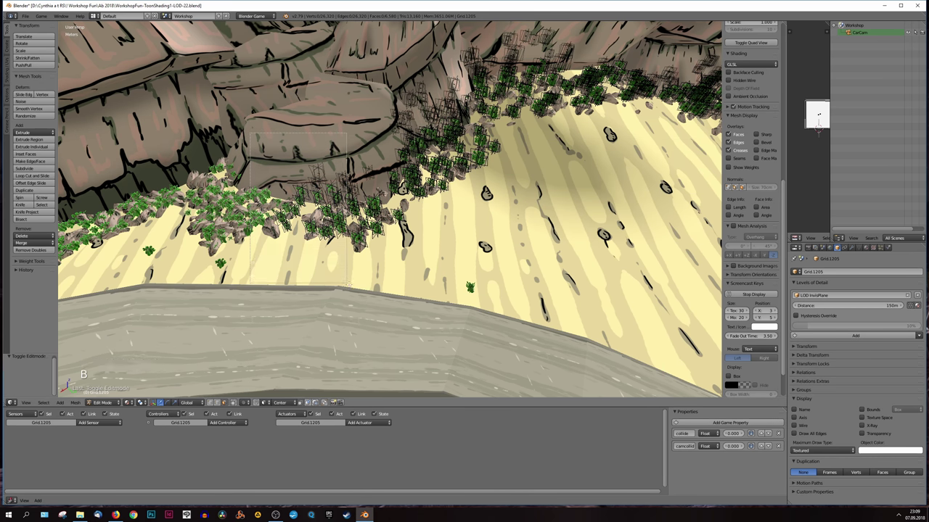
Step: Select the patch's bush geometry, separate it by Selection into its own object, and return to Object Mode
key("b")
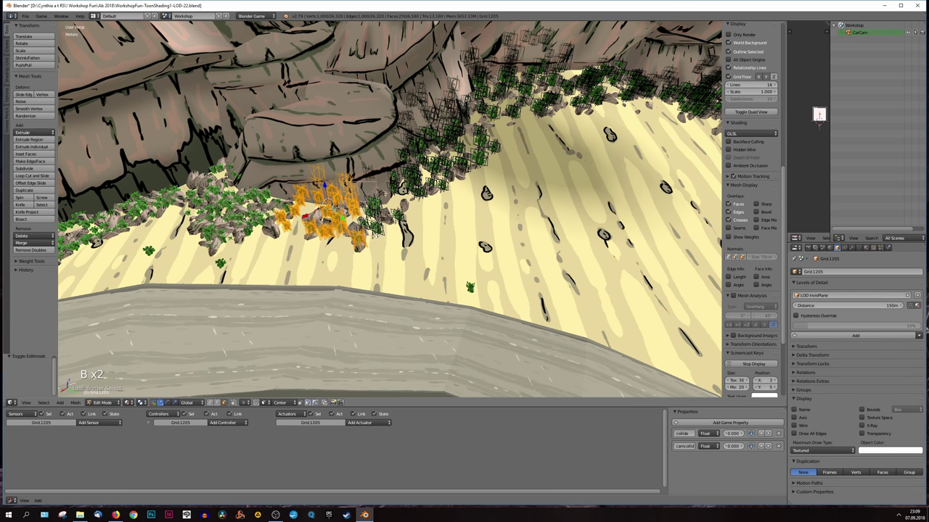
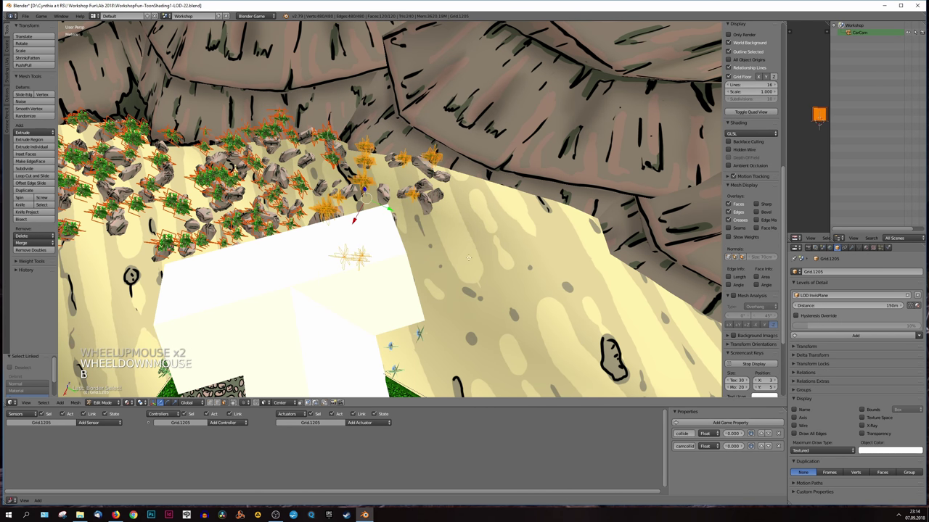
key("p")
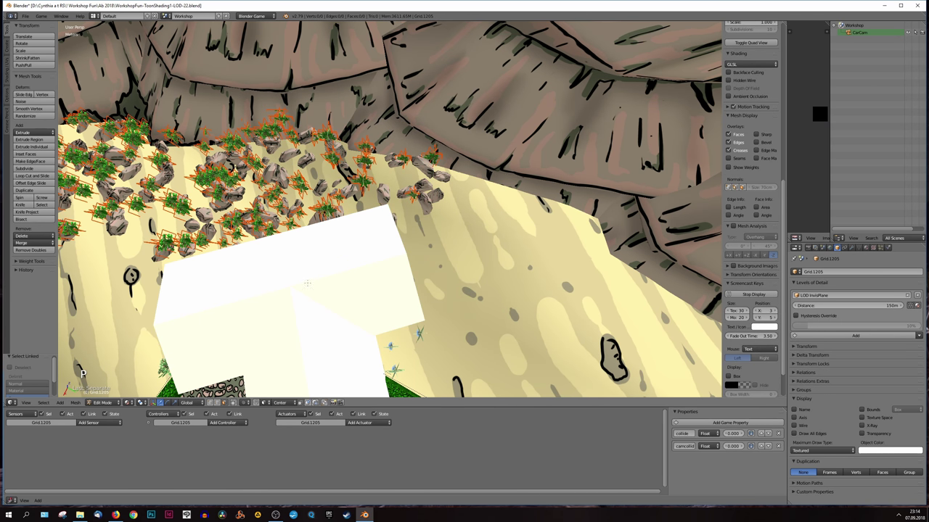
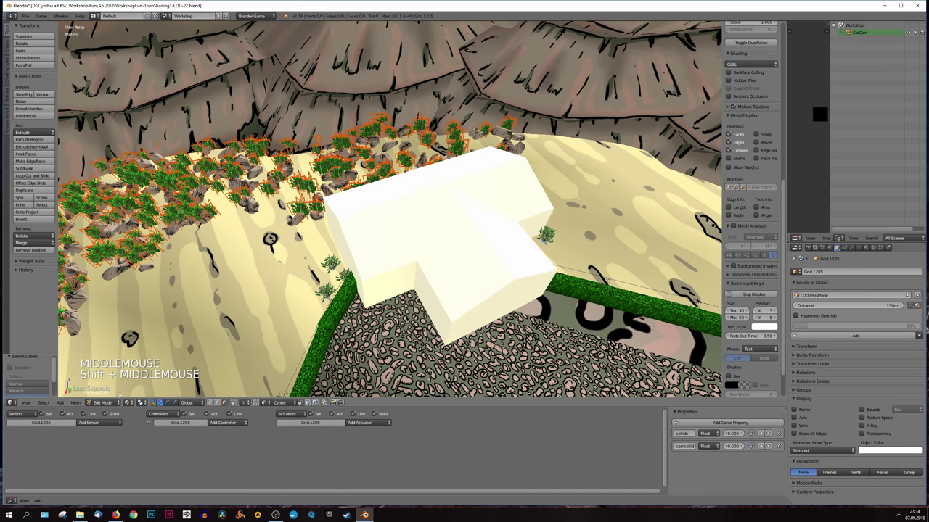
left_click(77, 405)
key("Tab")
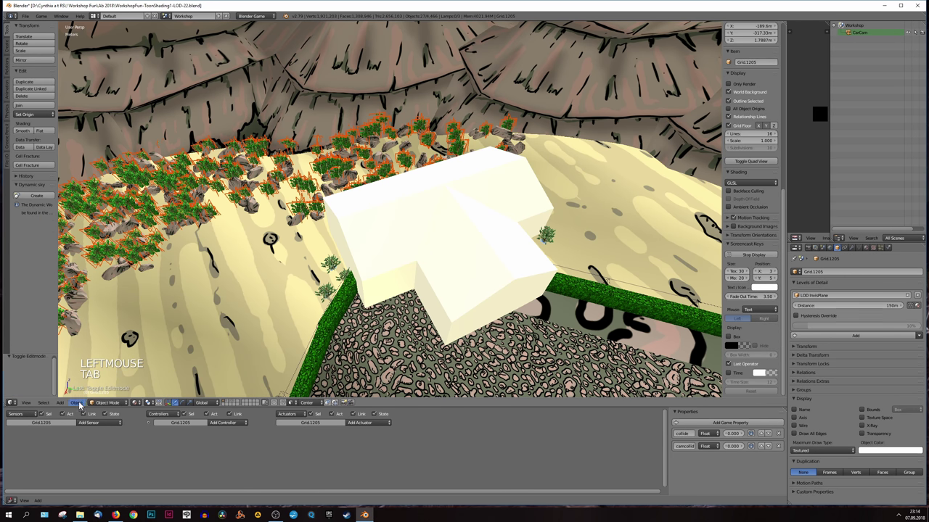
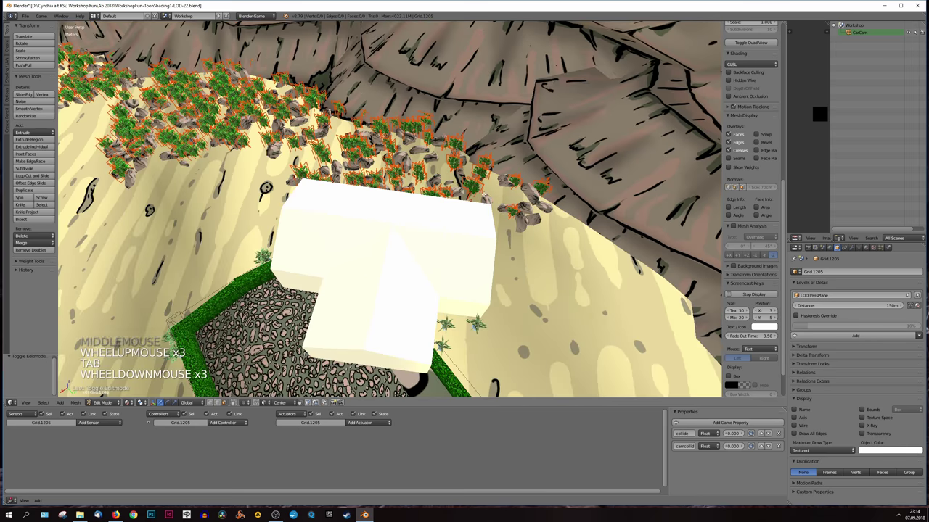
Step: Select and frame another bush-and-rock patch (Grid.1250) to show its physics carries no collision
key("Tab")
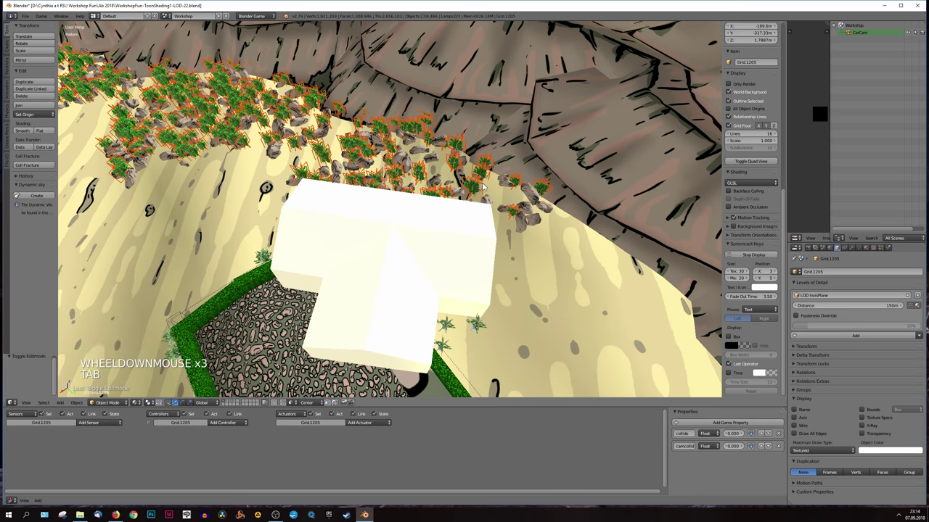
right_click(483, 186)
key("g")
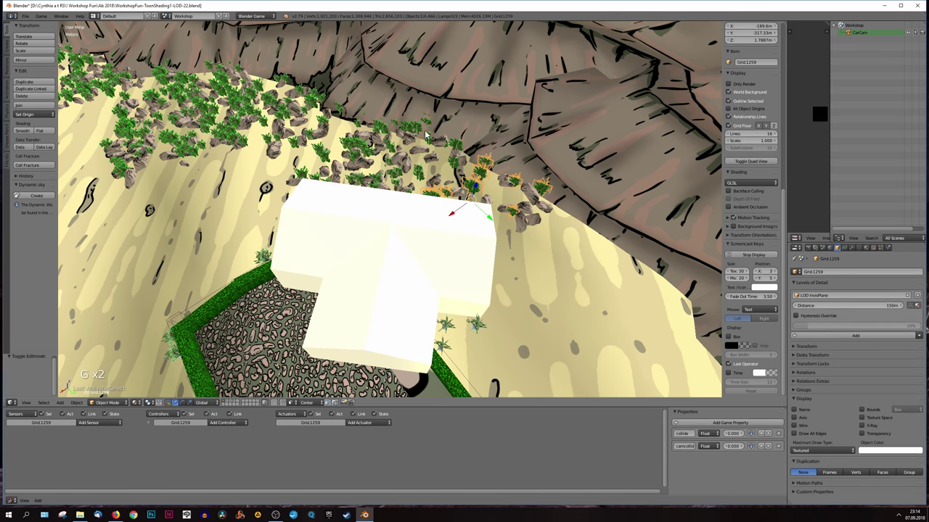
key("KP_Decimal")
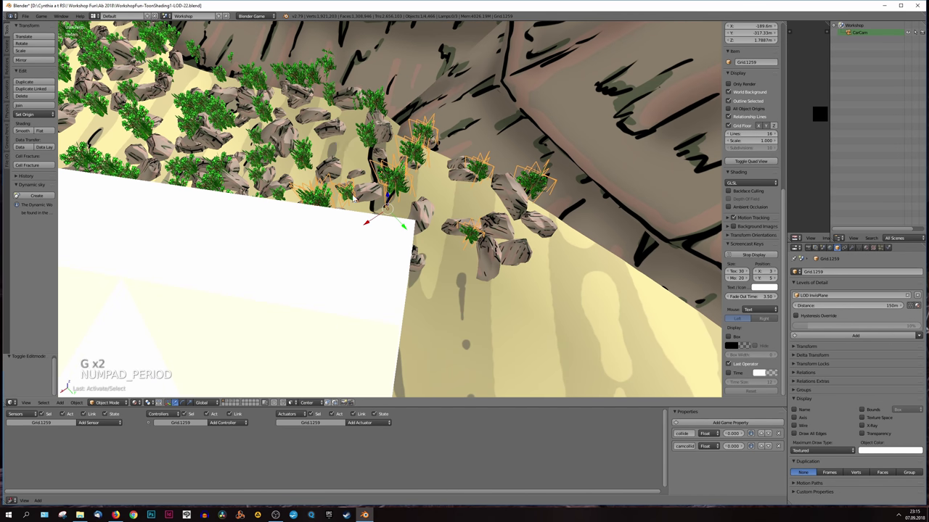
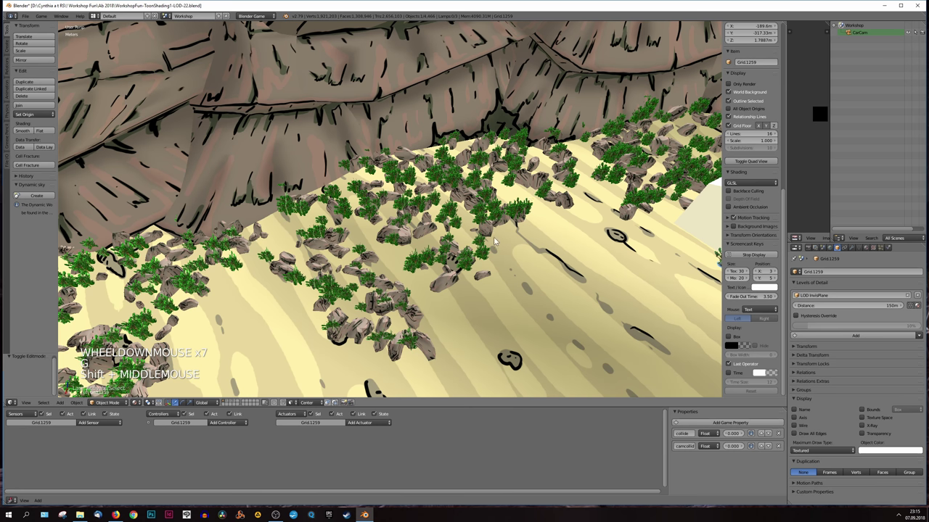
right_click(478, 228)
key("g")
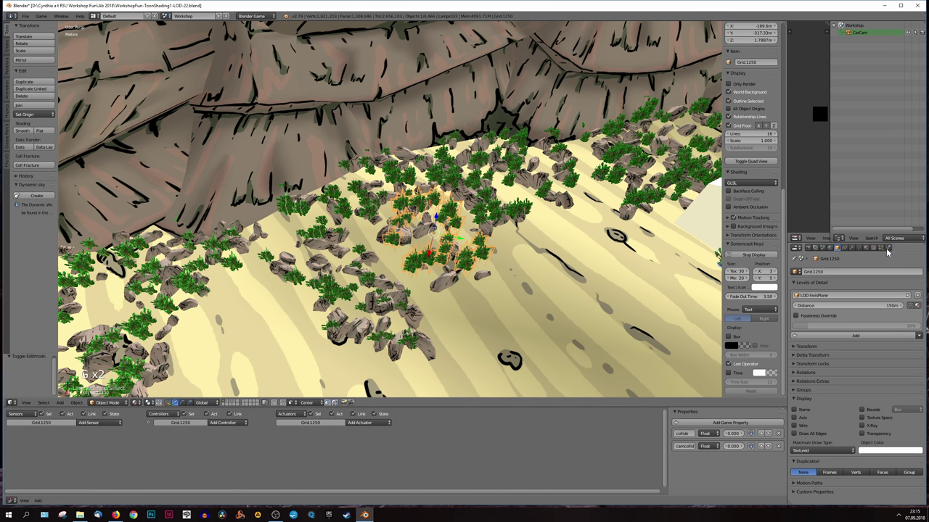
left_click(890, 251)
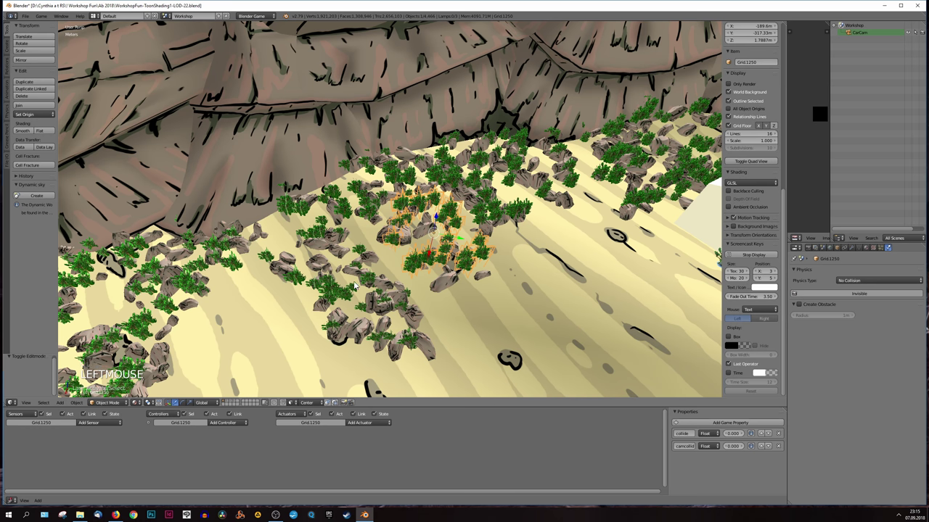
right_click(351, 283)
key("g")
middle_click(400, 268)
middle_click(420, 187)
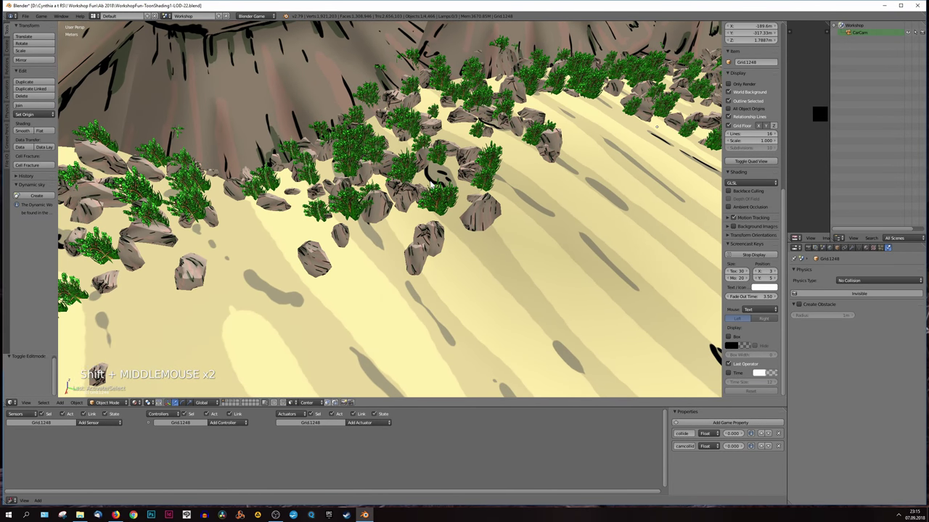
right_click(431, 184)
key("g")
scroll("down", 3)
middle_click(519, 191)
middle_click(526, 169)
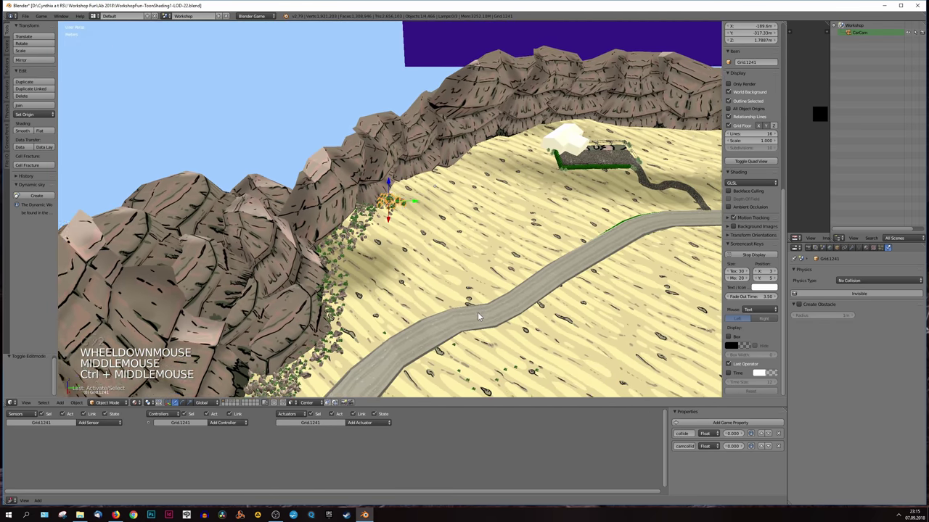
middle_click(474, 301)
middle_click(456, 260)
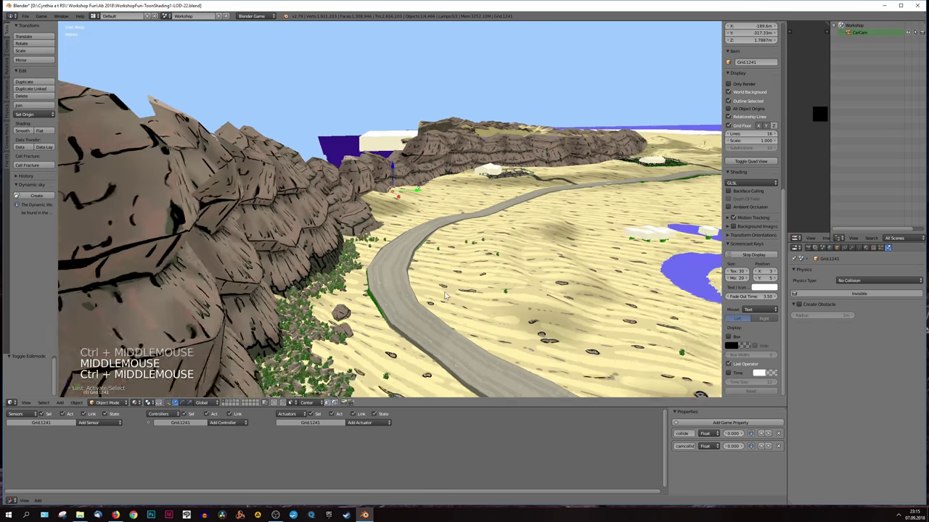
middle_click(409, 365)
middle_click(318, 360)
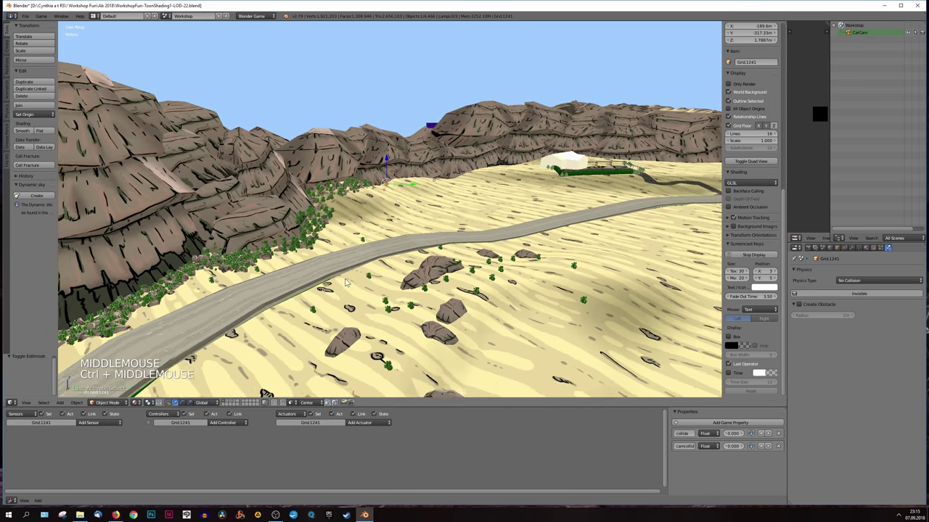
middle_click(529, 238)
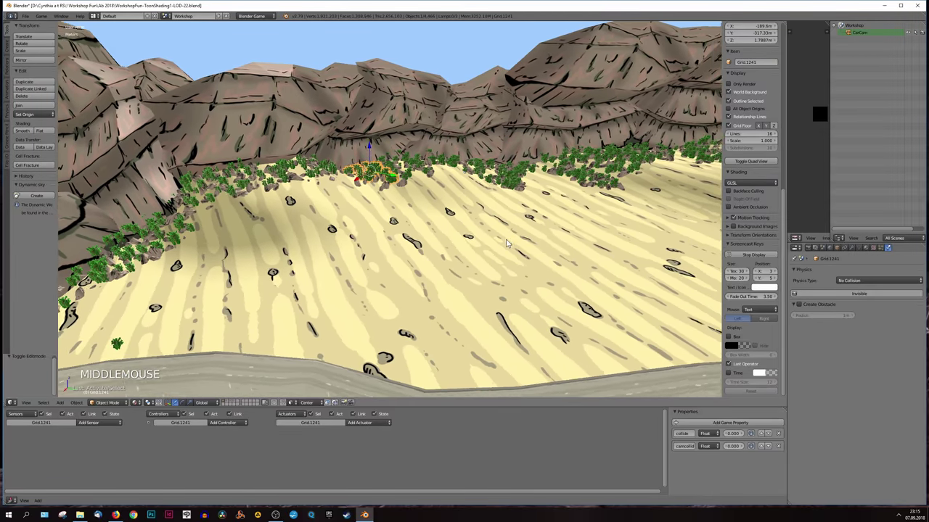